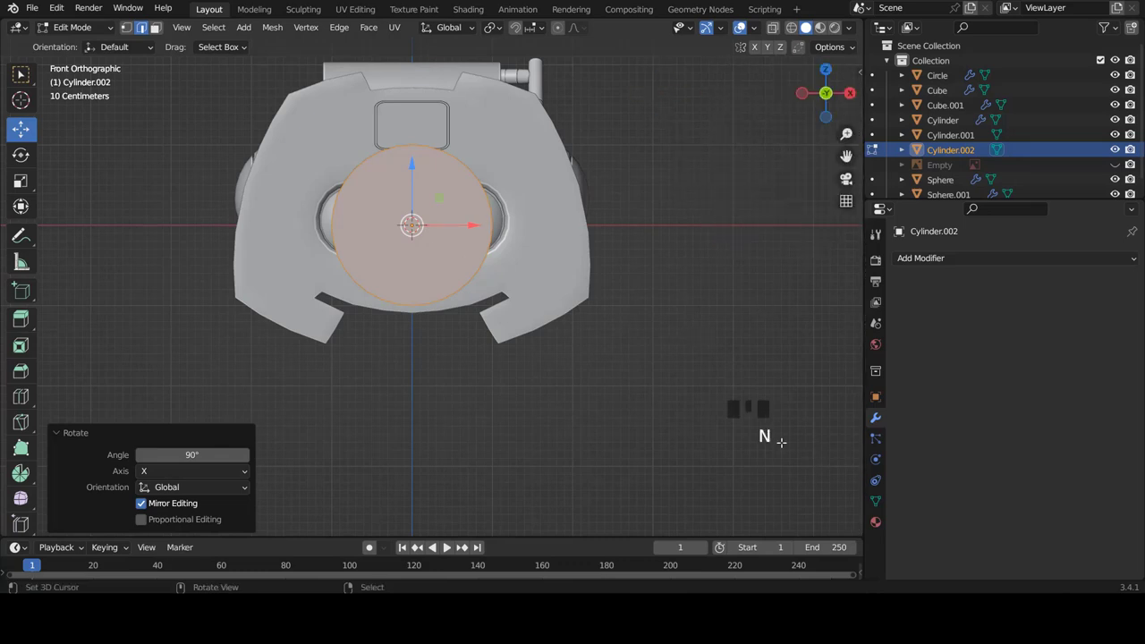
# Step: Move the cylinder down to the nose area and shrink it to about 0.57 nostril size
pyautogui.scroll(3)
pyautogui.scroll(-3)
pyautogui.scroll(3)
pyautogui.press('s')
pyautogui.press('g')
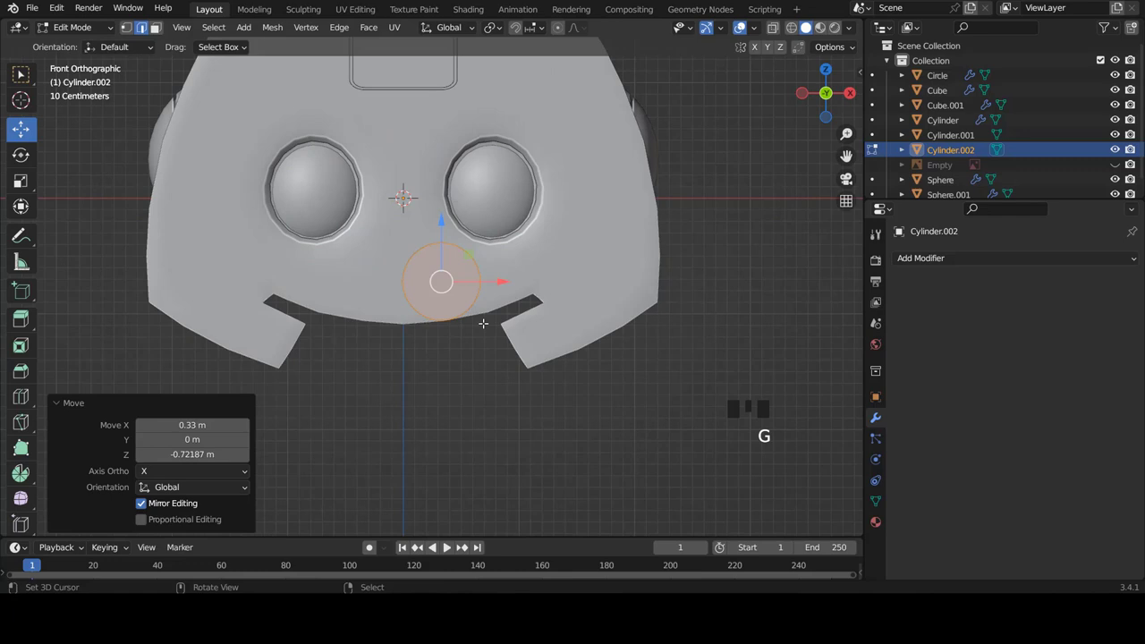
pyautogui.scroll(3)
pyautogui.press('s')
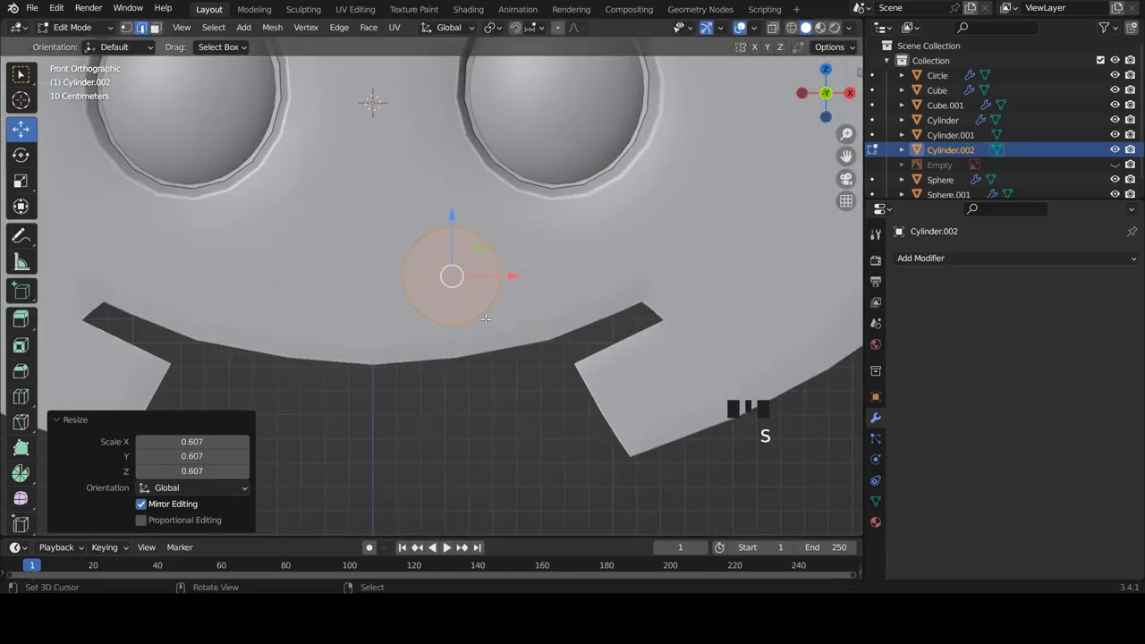
pyautogui.scroll(-3)
pyautogui.scroll(3)
pyautogui.scroll(-3)
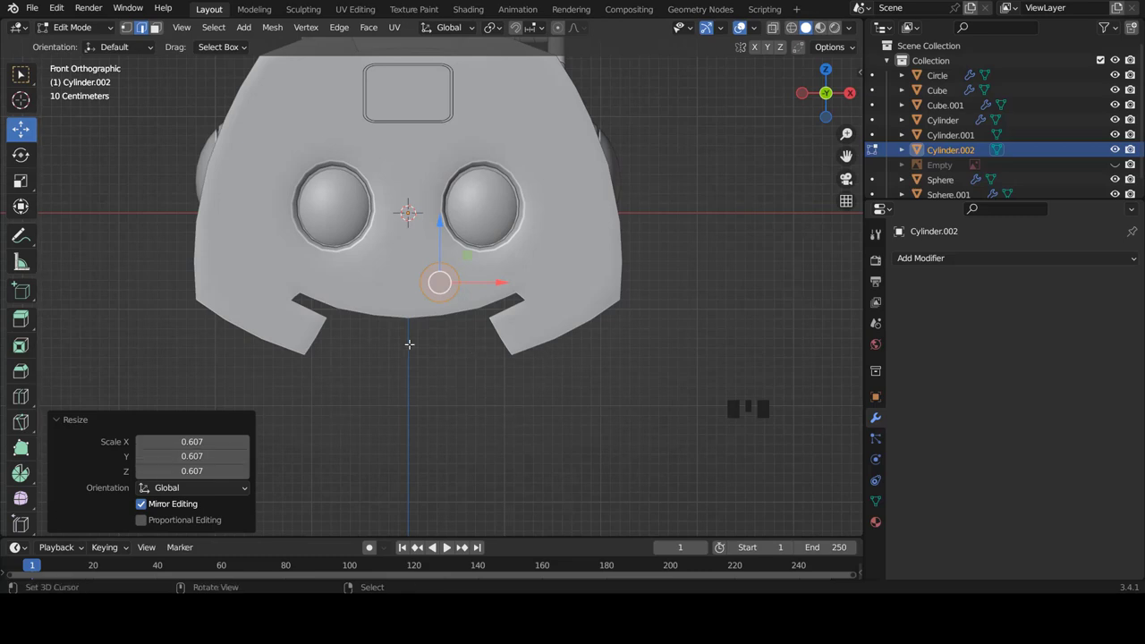
pyautogui.scroll(3)
# Step: Check the cylinder in Right Ortho with X-ray and shrink it slightly more
pyautogui.press('KP_3')
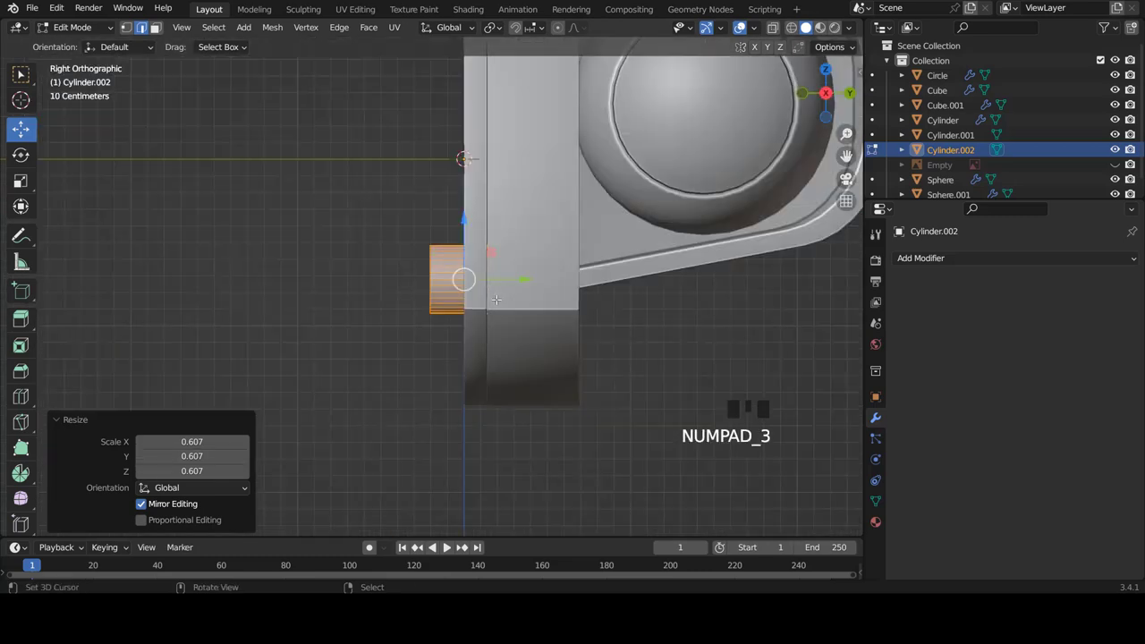
pyautogui.press('z')
pyautogui.scroll(3)
pyautogui.press('s')
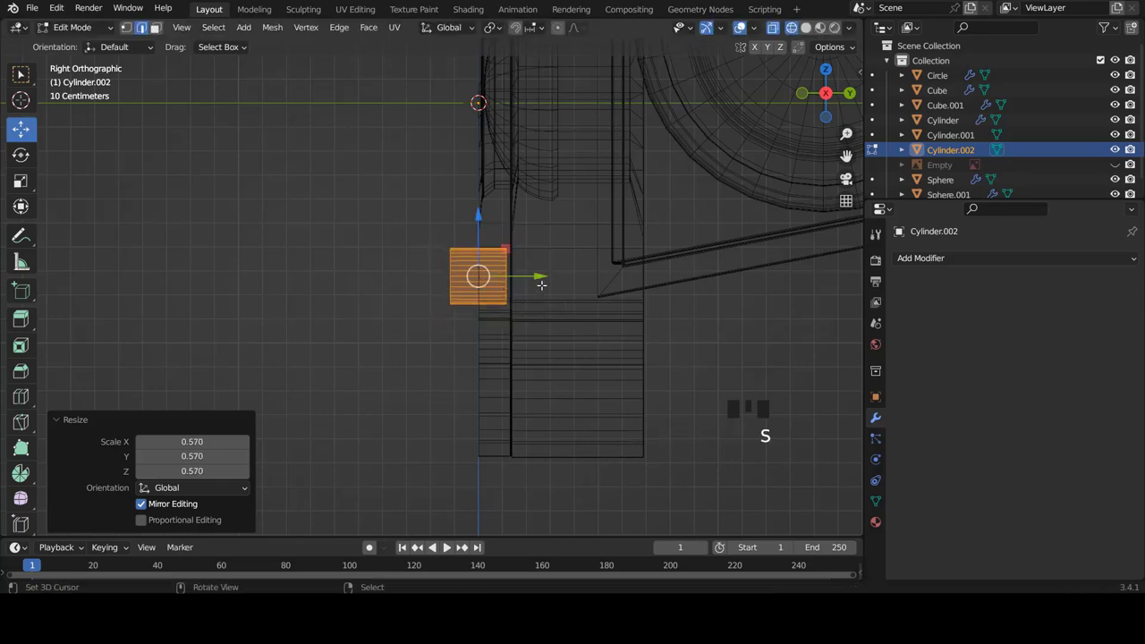
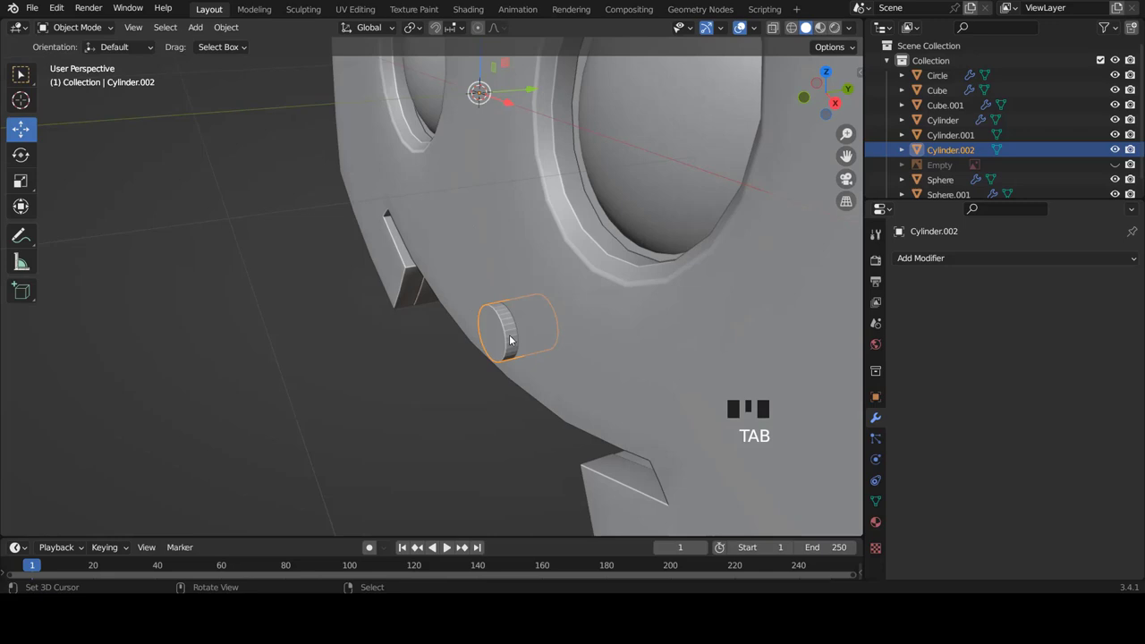
# Step: Give the head a Boolean Difference modifier using Cylinder.002 as the cutter object
pyautogui.rightClick(532, 336)
pyautogui.scroll(-3)
pyautogui.moveTo(525, 332); pyautogui.dragTo(566, 334)
pyautogui.rightClick(566, 334)
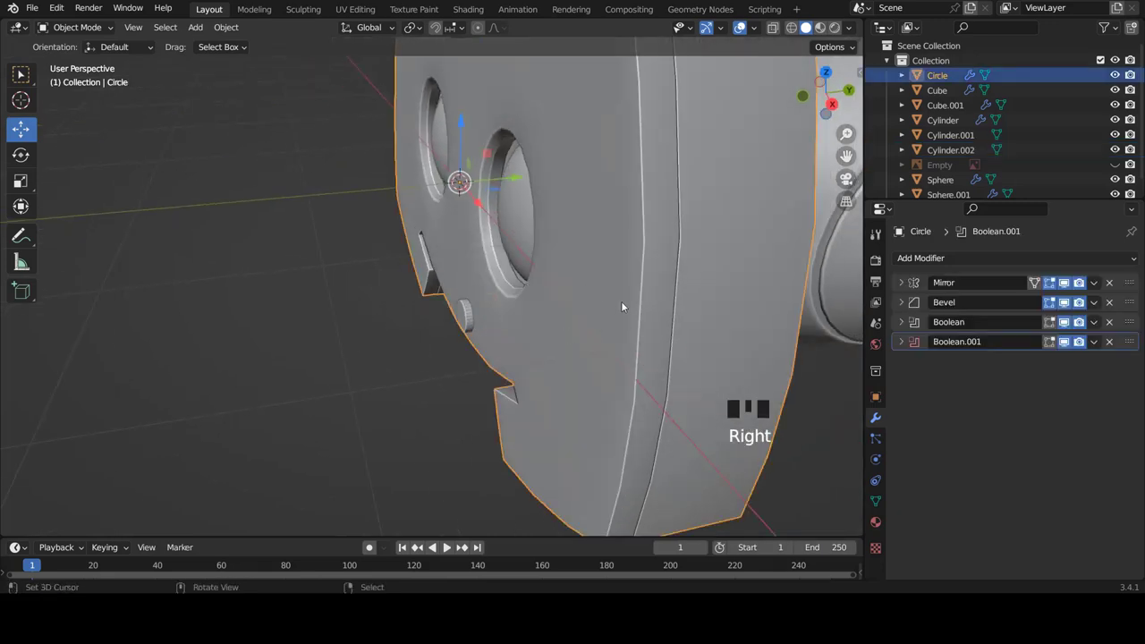
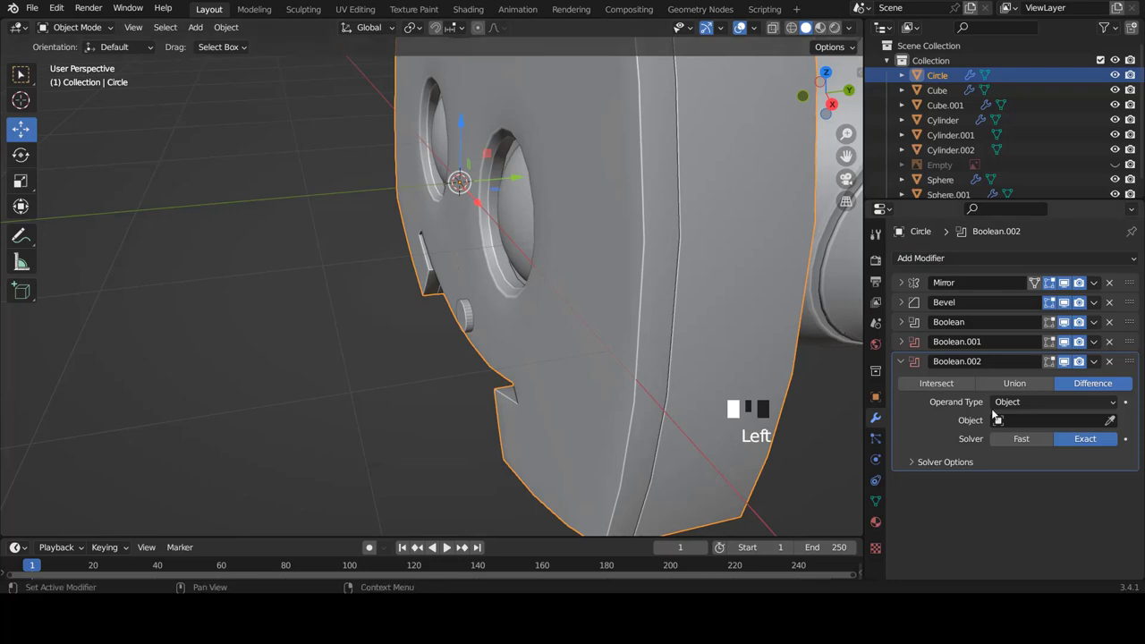
pyautogui.click(1112, 423)
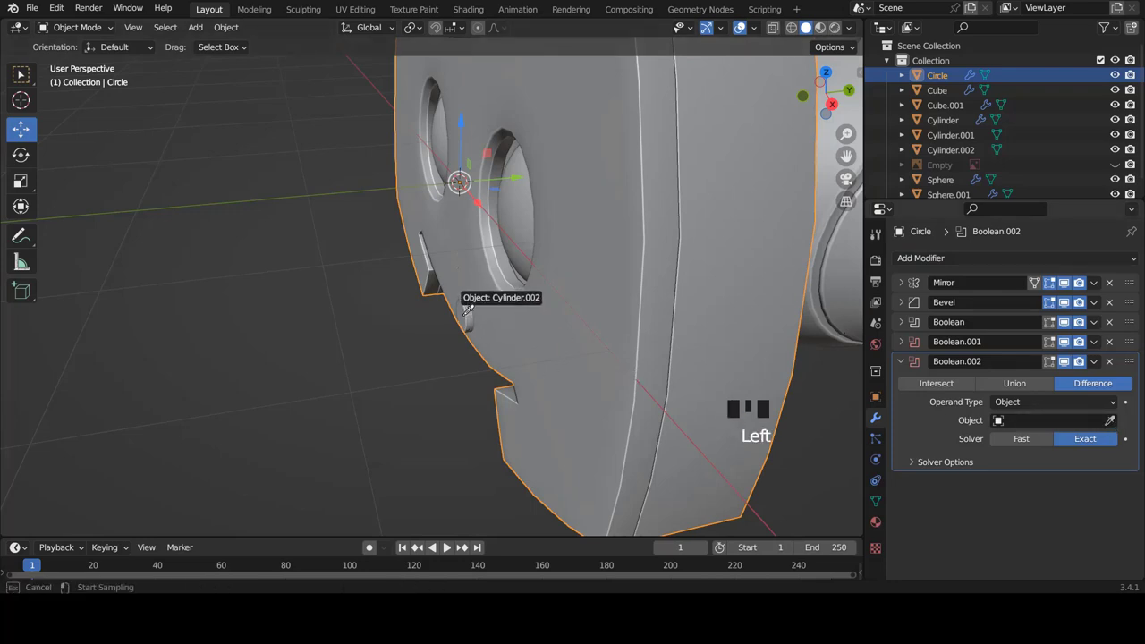
pyautogui.moveTo(903, 366); pyautogui.dragTo(472, 188)
pyautogui.scroll(-3)
pyautogui.scroll(3)
pyautogui.scroll(3)
pyautogui.scroll(-3)
# Step: Select the cutter cylinder, show it as wireframe, and bring up its Add Modifier list
pyautogui.rightClick(480, 367)
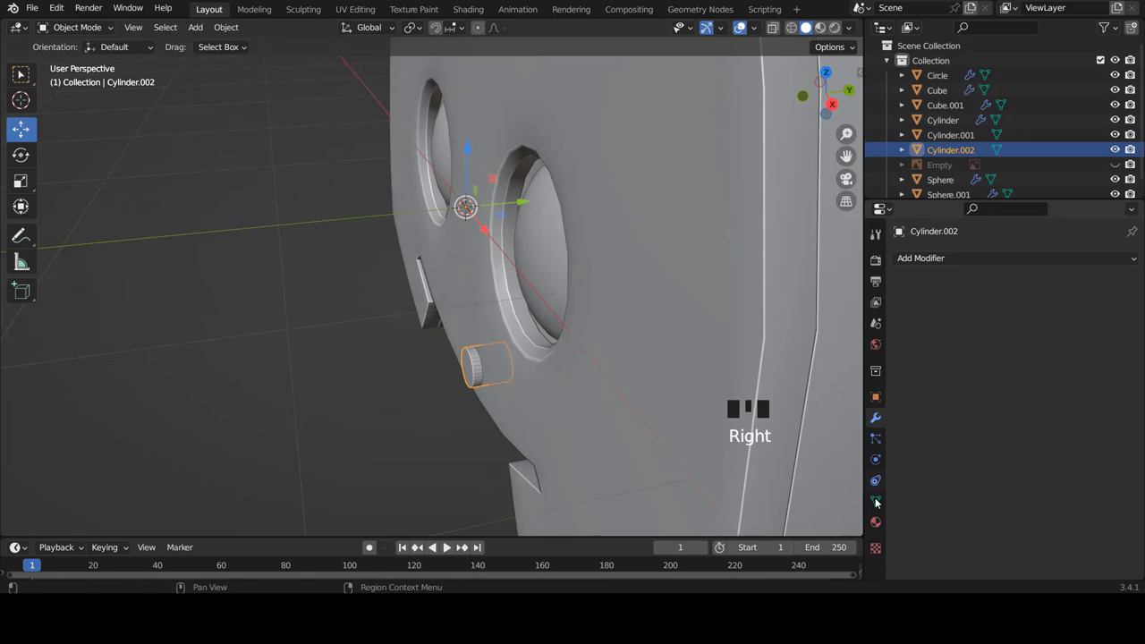
pyautogui.click(876, 398)
pyautogui.scroll(-3)
pyautogui.scroll(-3)
pyautogui.moveTo(1033, 509); pyautogui.dragTo(1124, 148)
pyautogui.click(1112, 153)
pyautogui.moveTo(510, 343); pyautogui.dragTo(912, 201)
pyautogui.scroll(3)
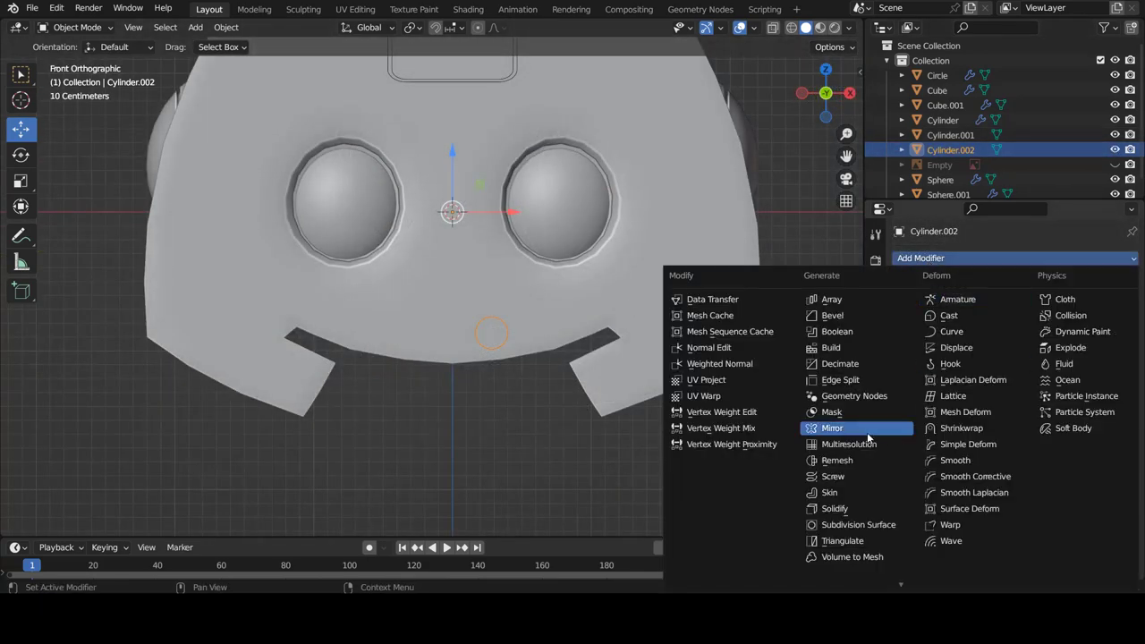
# Step: Mirror the nostril cutter across X and enter Edit Mode on it in local view
pyautogui.moveTo(872, 437); pyautogui.dragTo(491, 338)
pyautogui.scroll(3)
pyautogui.scroll(-3)
pyautogui.scroll(3)
pyautogui.moveTo(416, 359); pyautogui.dragTo(463, 368)
pyautogui.press('Tab')
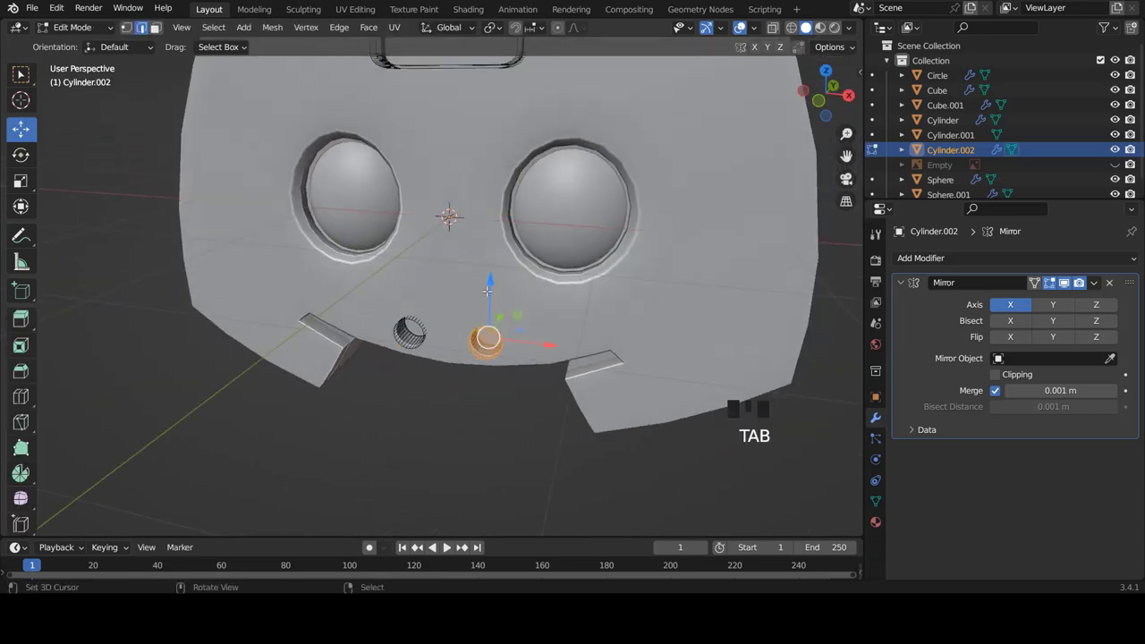
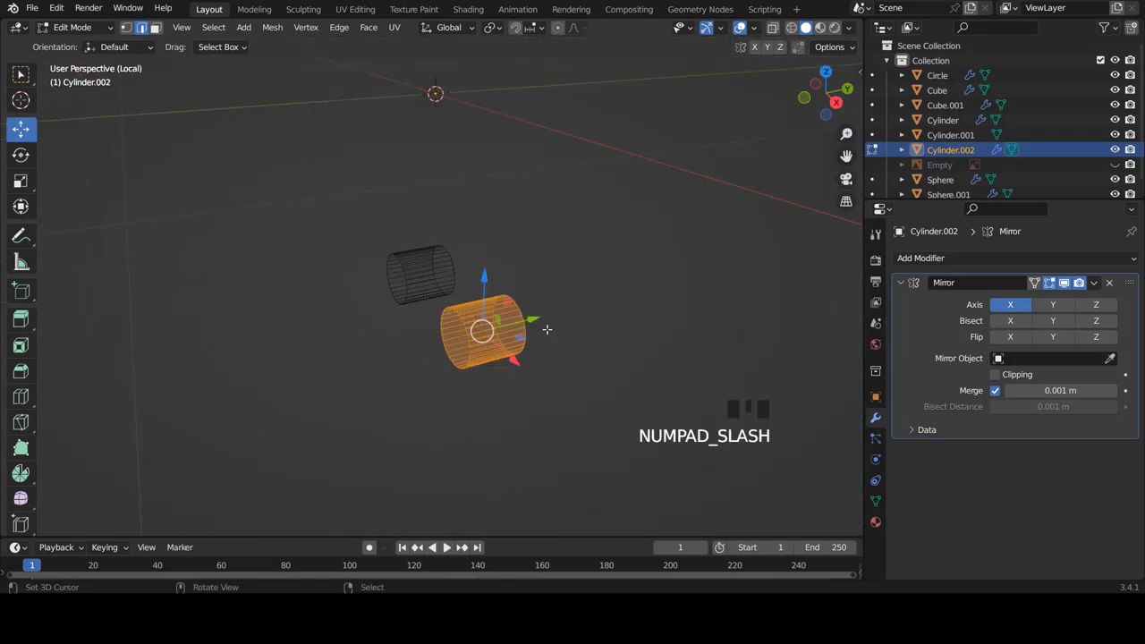
pyautogui.press('z')
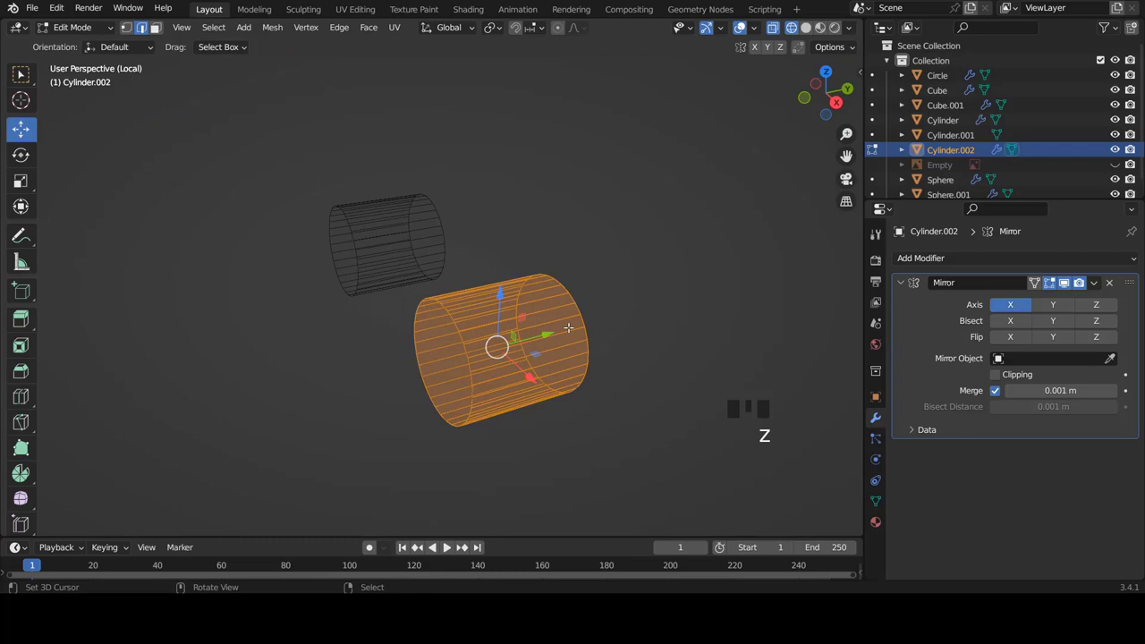
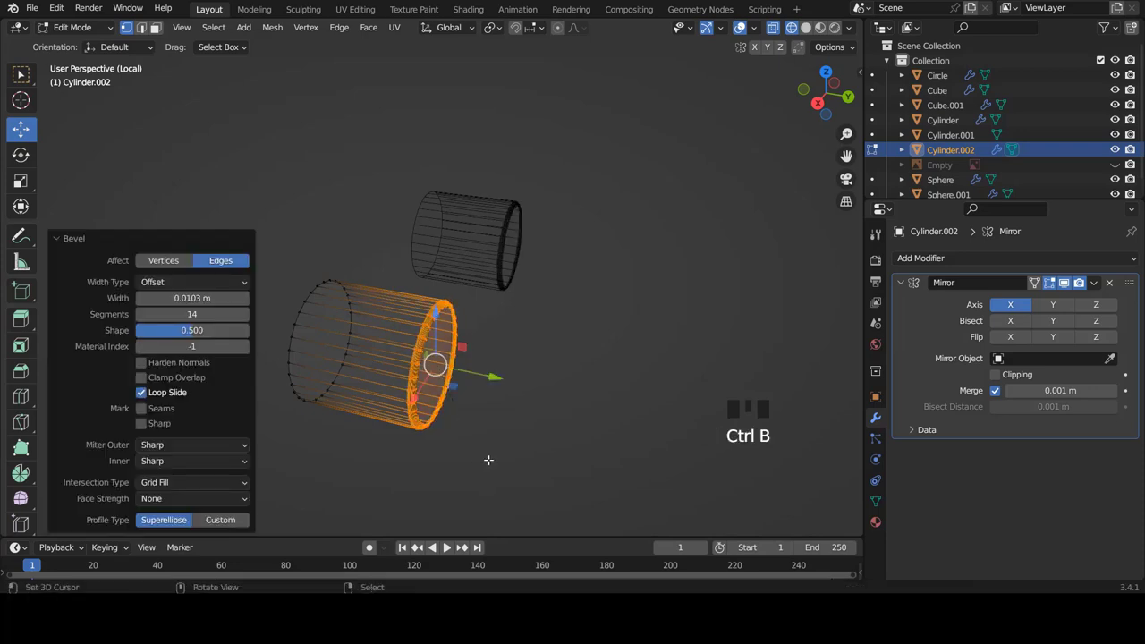
pyautogui.press('ctrl+z')
# Step: Bevel the cutter's end loop with 14 segments for rounded nostril rims, then hide the cutter
pyautogui.press('ctrl+b')
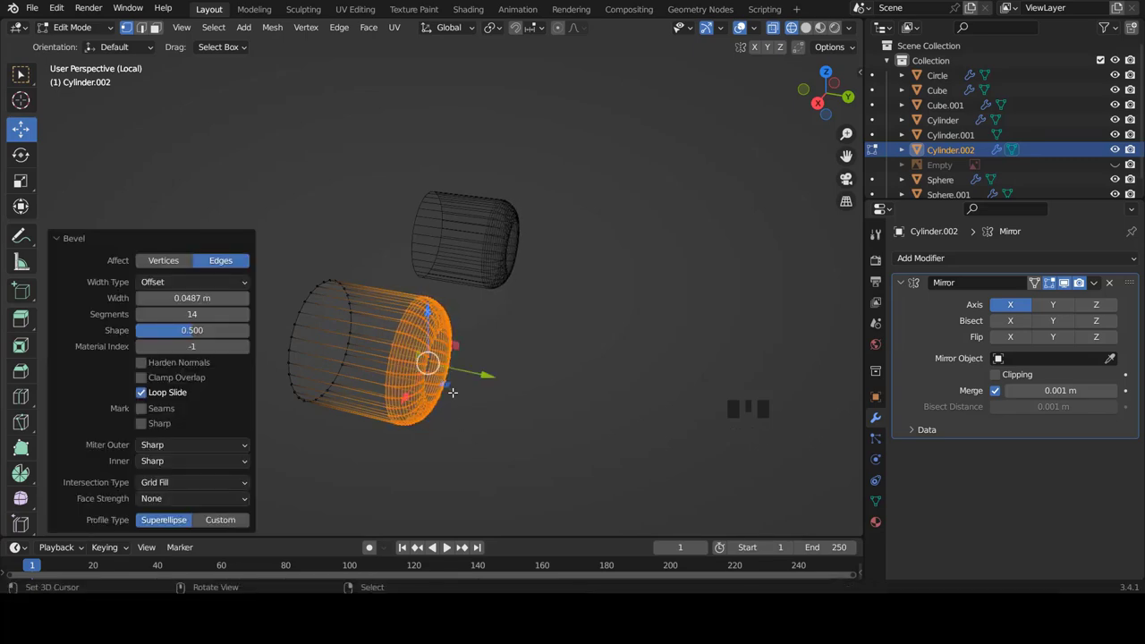
pyautogui.press('Tab')
pyautogui.scroll(-3)
pyautogui.press('KP_Divide')
pyautogui.press('z')
pyautogui.moveTo(648, 357); pyautogui.dragTo(1116, 148)
pyautogui.click(1116, 147)
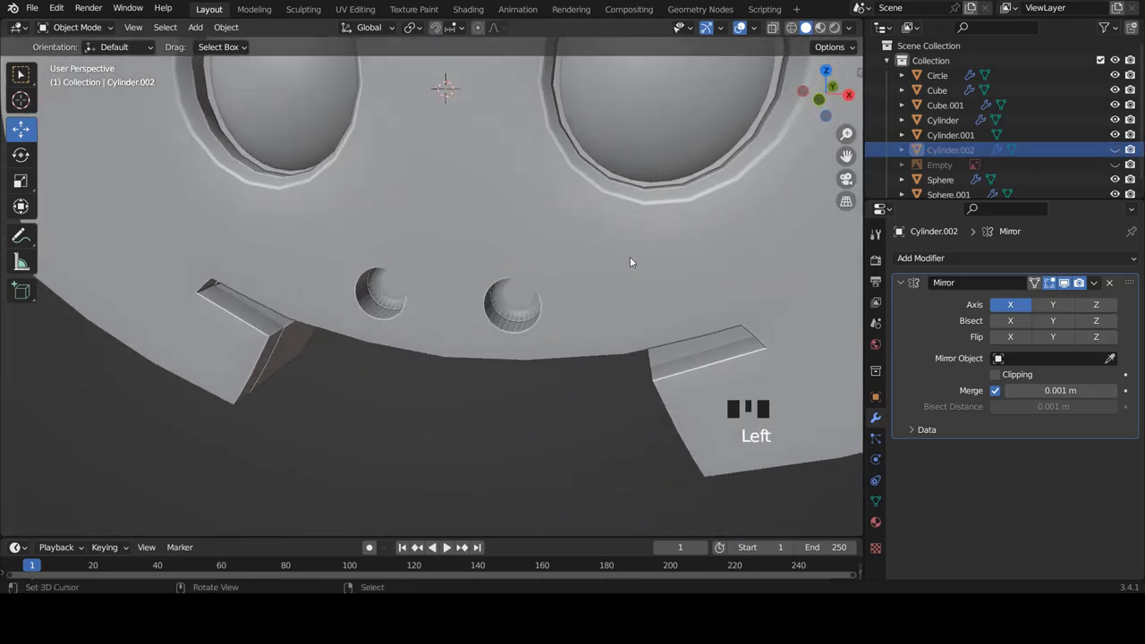
# Step: Select the nostril cutter, set it to Shade Smooth, and hide it again
pyautogui.scroll(-3)
pyautogui.moveTo(500, 284); pyautogui.dragTo(527, 275)
pyautogui.scroll(3)
pyautogui.scroll(-3)
pyautogui.scroll(3)
pyautogui.click(1116, 153)
pyautogui.scroll(3)
pyautogui.middleClick(365, 328)
pyautogui.rightClick(366, 326)
pyautogui.rightClick(368, 344)
pyautogui.press('w')
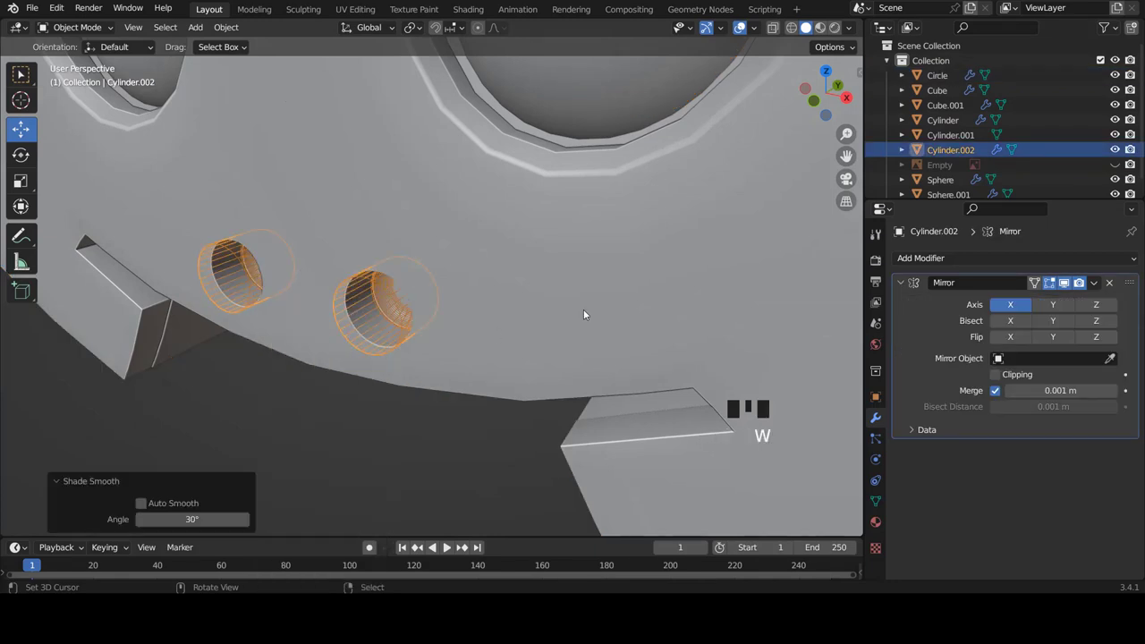
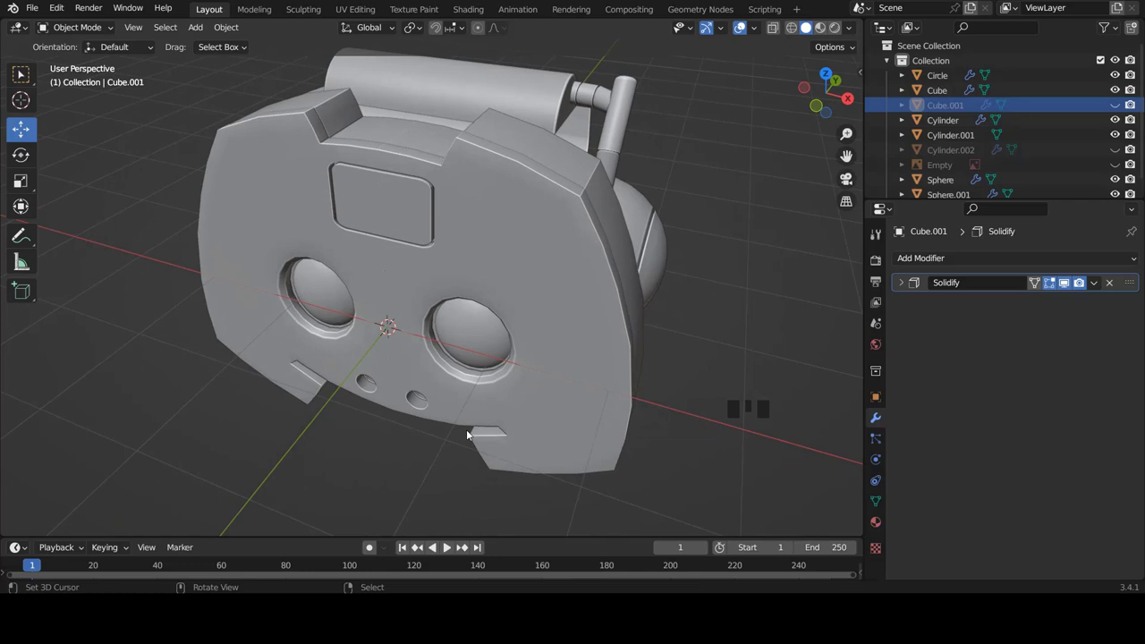
# Step: Switch to front view of the head and bring up the Shift+A add-object list
pyautogui.scroll(-3)
pyautogui.moveTo(455, 398); pyautogui.dragTo(421, 371)
pyautogui.press('KP_1')
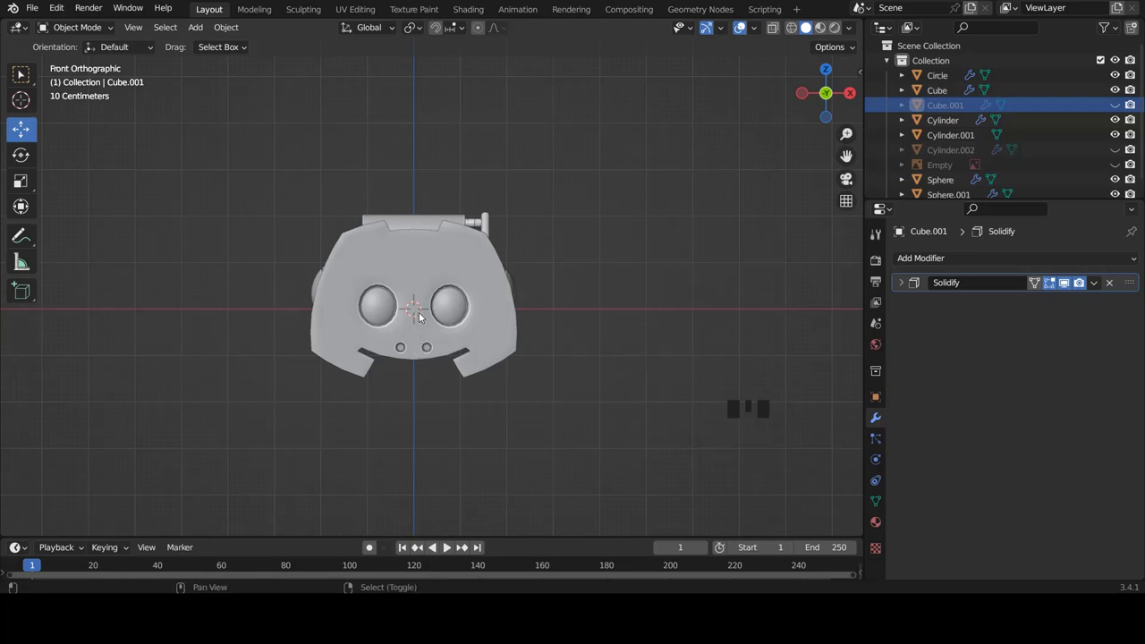
pyautogui.press('shift+a')
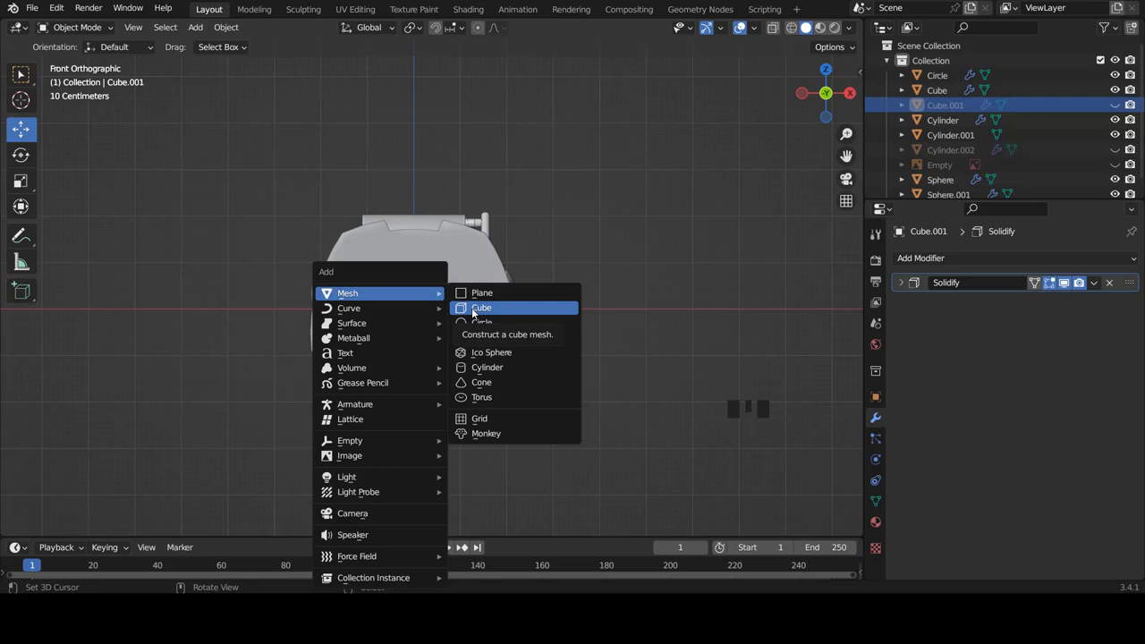
# Step: Add a cube, scale it to about 0.362 and move it under the face's lower edge
pyautogui.scroll(-3)
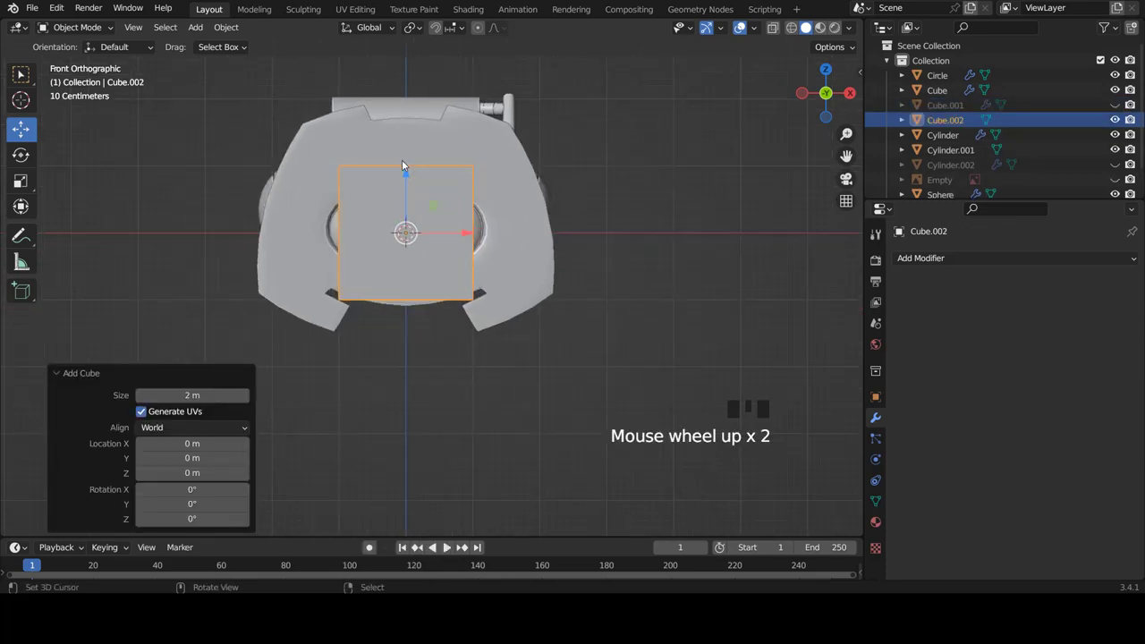
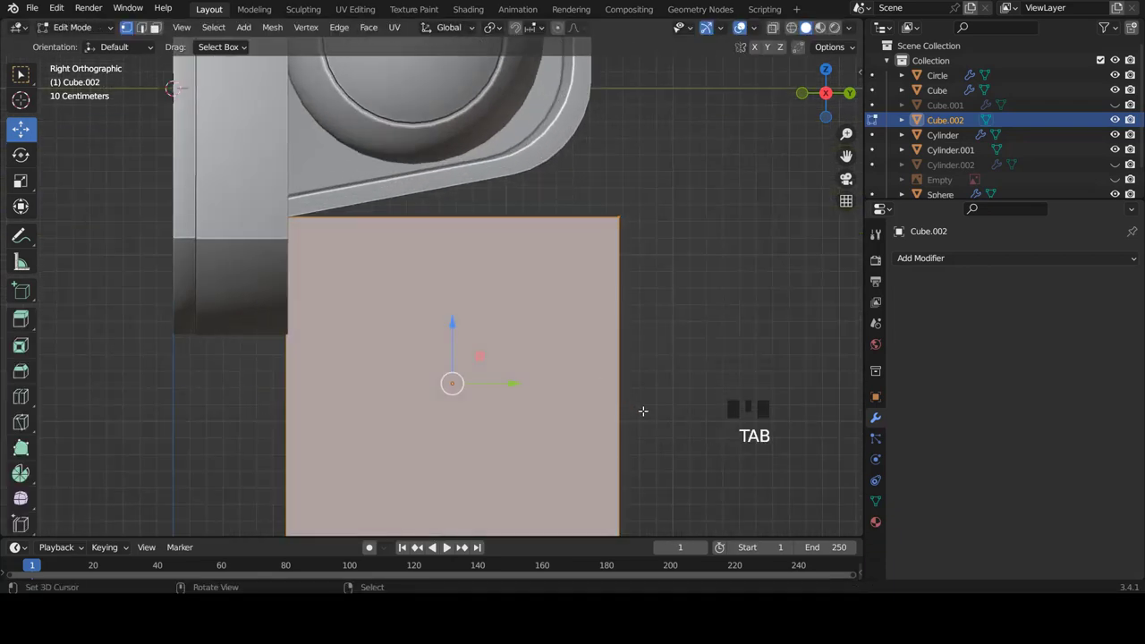
pyautogui.press('s')
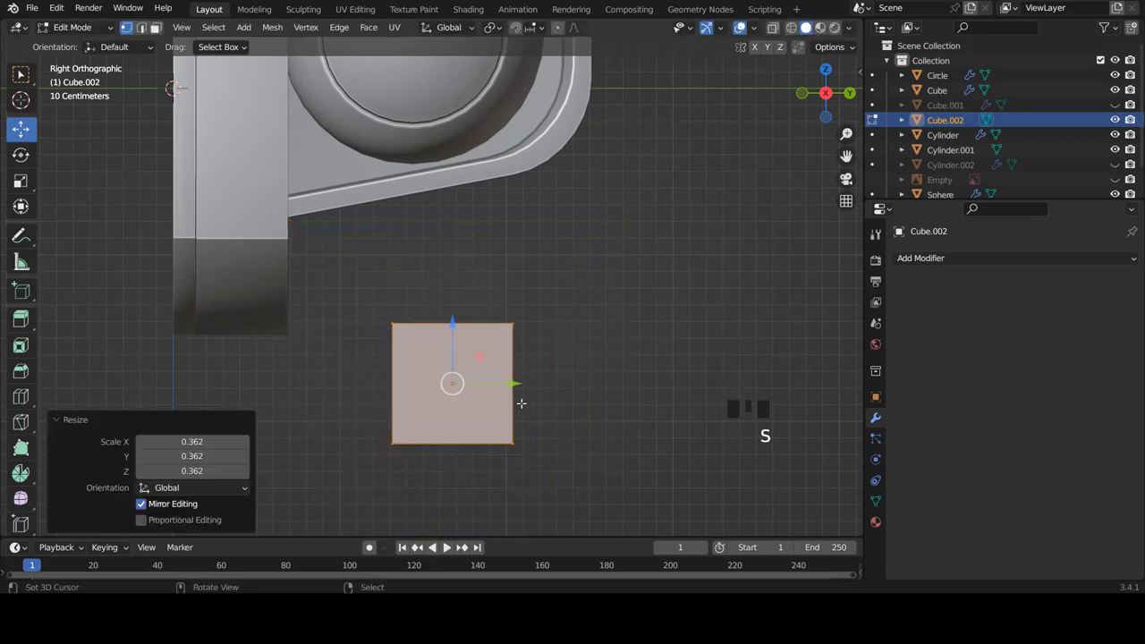
pyautogui.press('g')
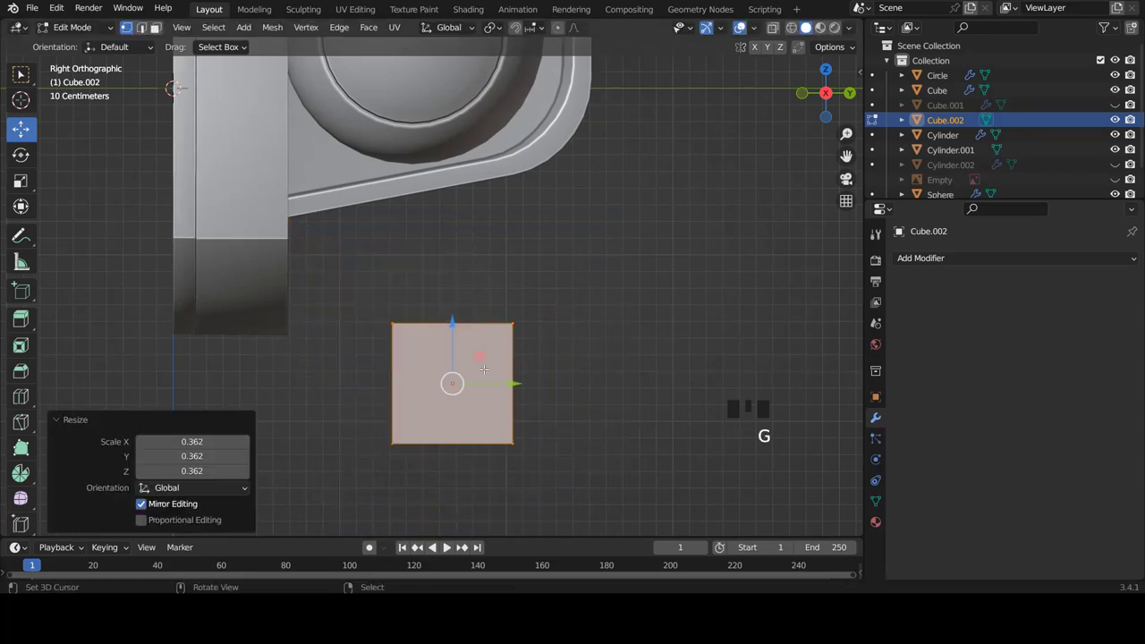
pyautogui.press('g')
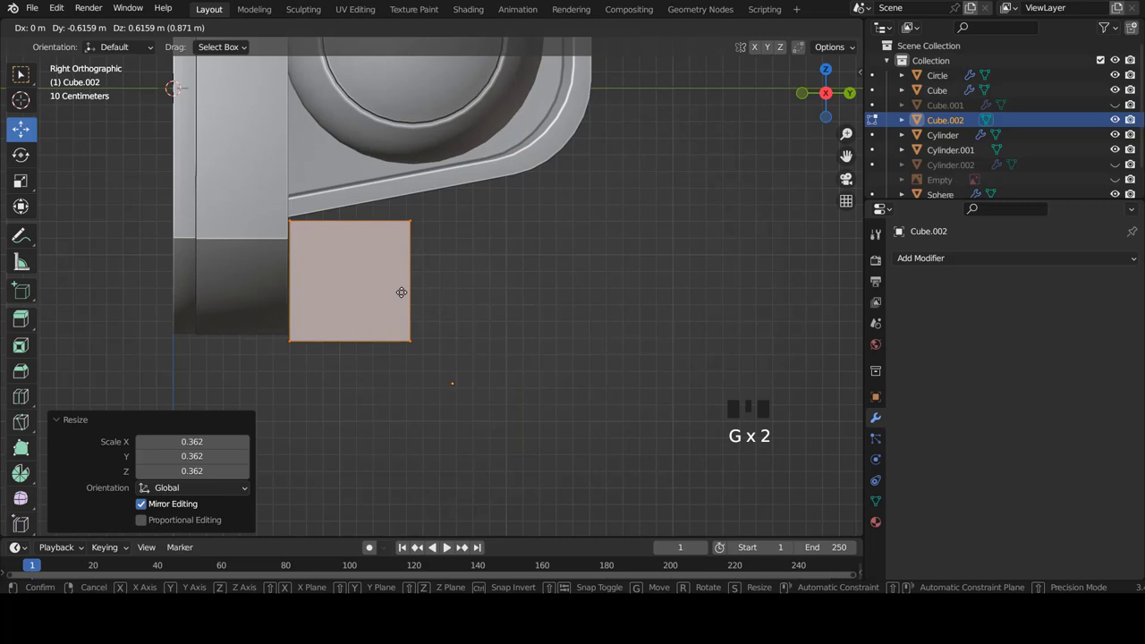
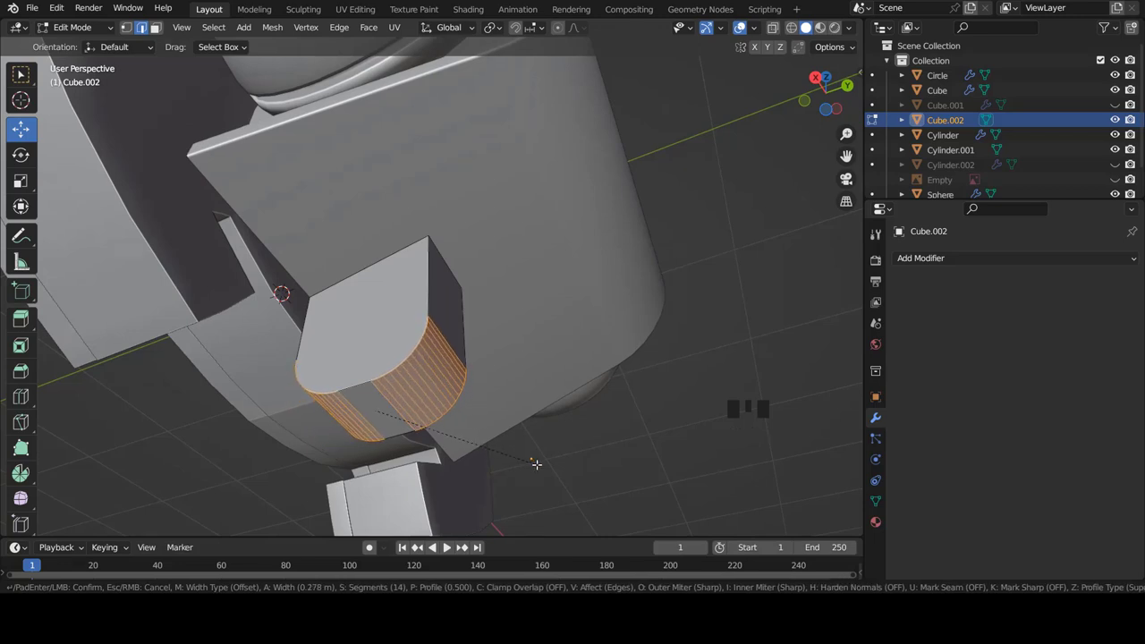
# Step: Confirm the block's beveled edges, leave Edit Mode and turn on auto smooth shading for it
pyautogui.press('Tab')
pyautogui.scroll(-3)
pyautogui.moveTo(417, 379); pyautogui.dragTo(427, 386)
pyautogui.scroll(3)
pyautogui.moveTo(402, 379); pyautogui.dragTo(441, 299)
pyautogui.press('w')
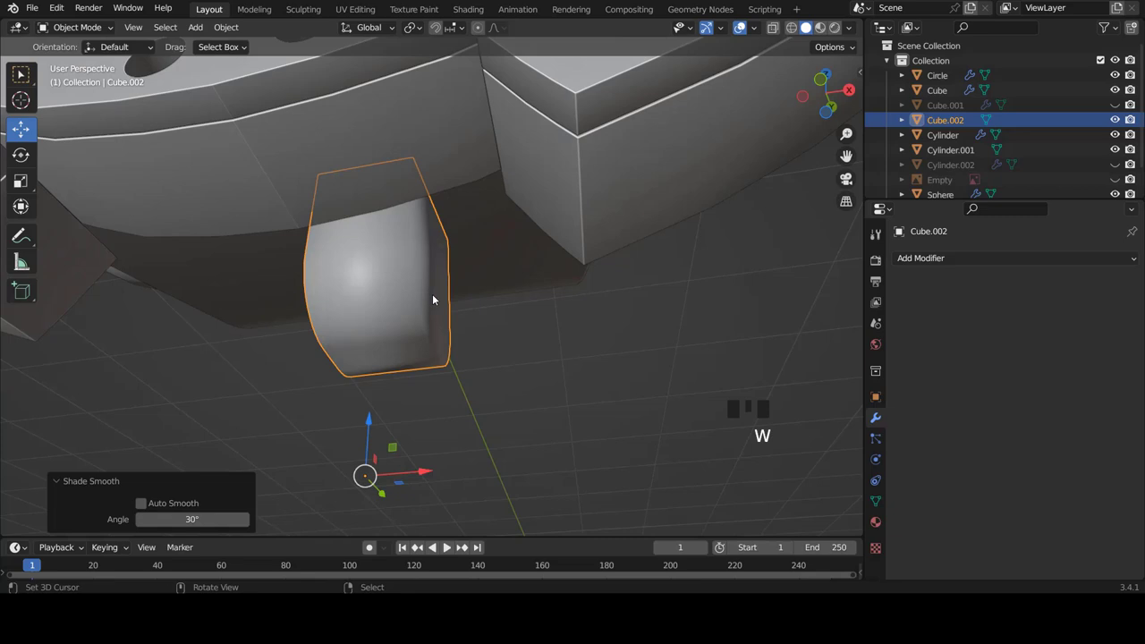
pyautogui.click(874, 502)
pyautogui.scroll(-3)
pyautogui.click(996, 491)
pyautogui.scroll(-3)
# Step: Select Cube.002 and view the neck block straight on in Back Orthographic, zoomed in
pyautogui.press('a')
pyautogui.middleClick(473, 384)
pyautogui.press('KP_1')
pyautogui.press('KP_3')
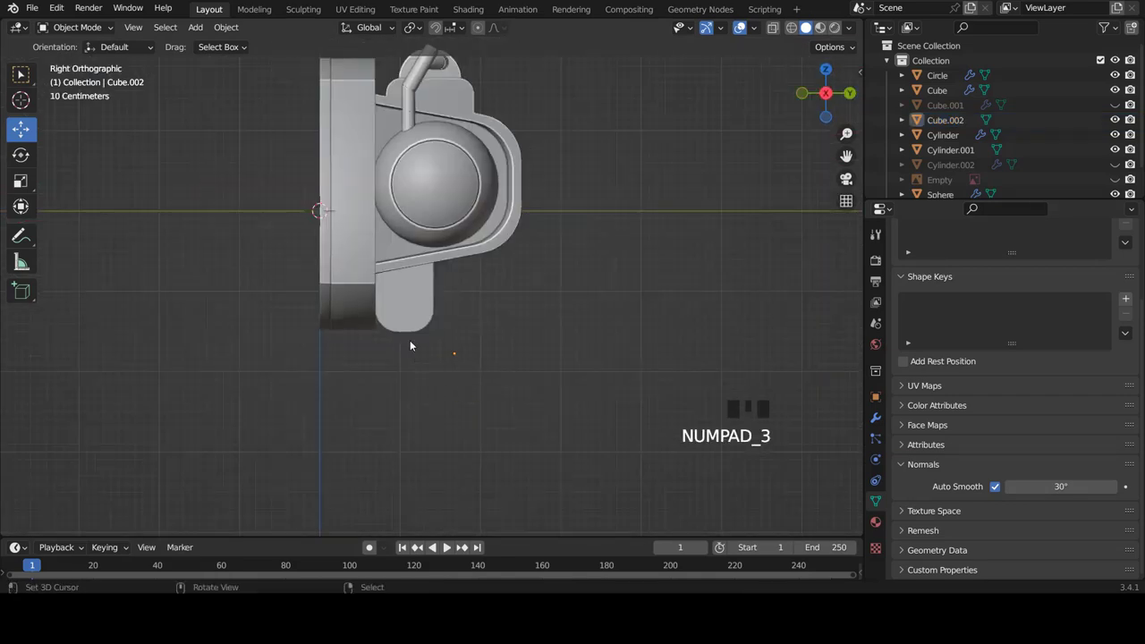
pyautogui.scroll(3)
pyautogui.scroll(-3)
pyautogui.moveTo(464, 304); pyautogui.dragTo(433, 290)
pyautogui.scroll(3)
pyautogui.rightClick(447, 256)
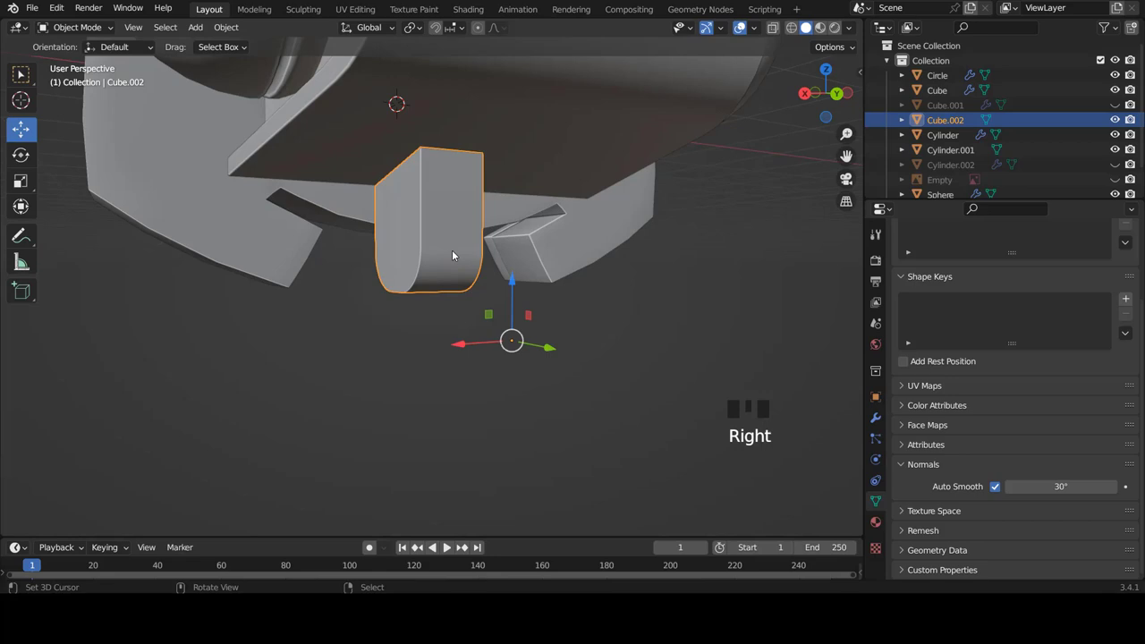
pyautogui.moveTo(439, 272); pyautogui.dragTo(451, 278)
pyautogui.press('ctrl+KP_1')
pyautogui.scroll(3)
pyautogui.scroll(-3)
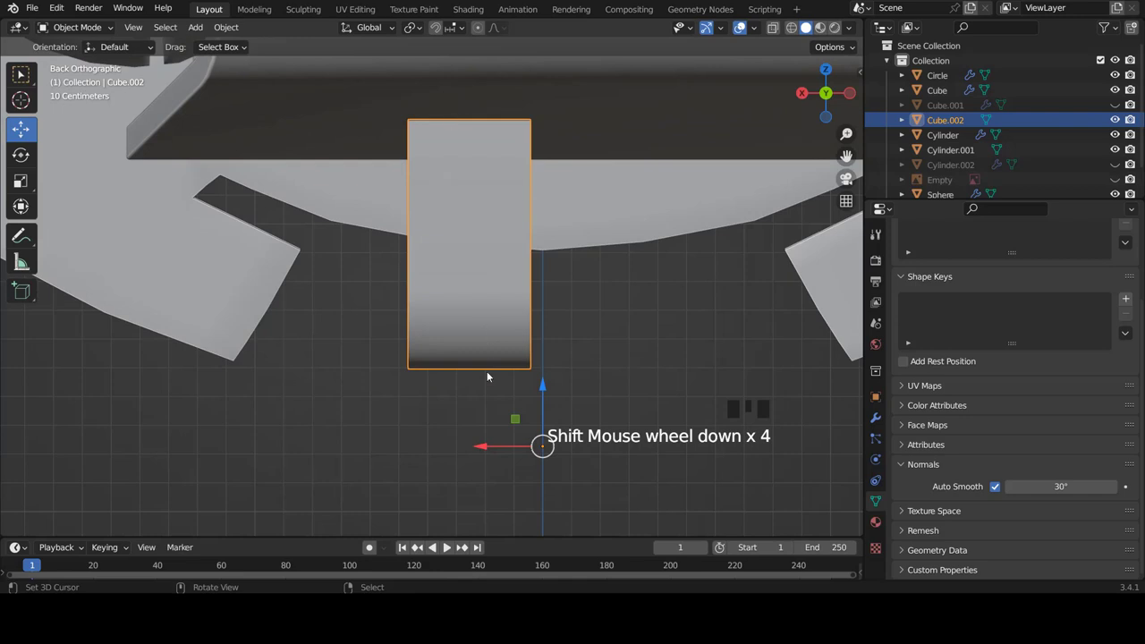
# Step: Duplicate the block's rounded lower end, move it down and scale it to about 0.694
pyautogui.press('Tab')
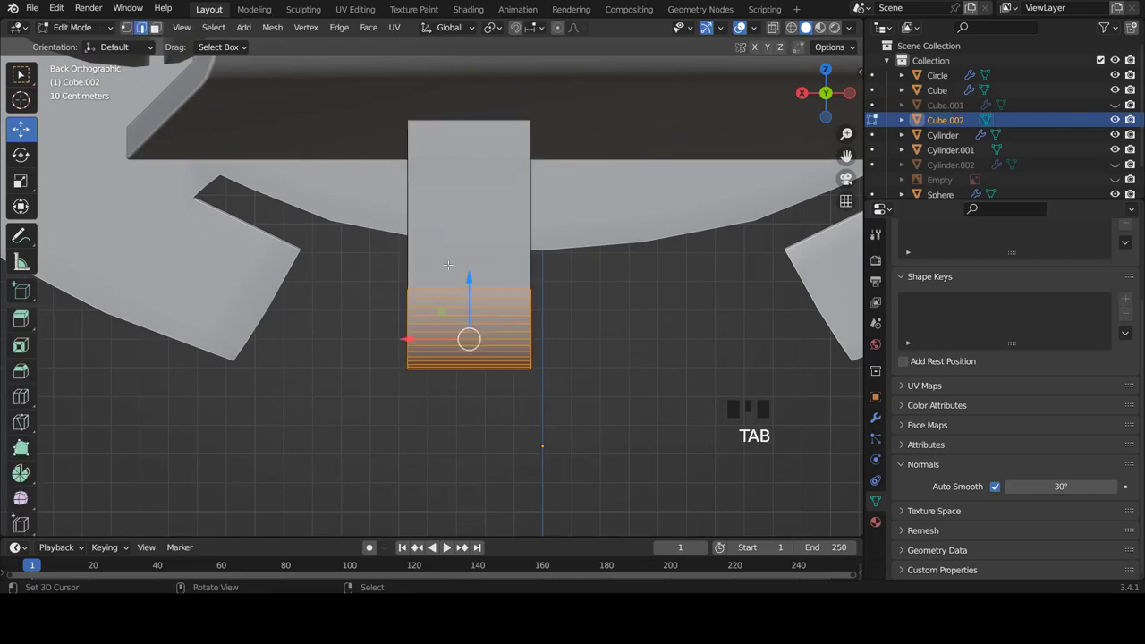
pyautogui.press('a')
pyautogui.press('a')
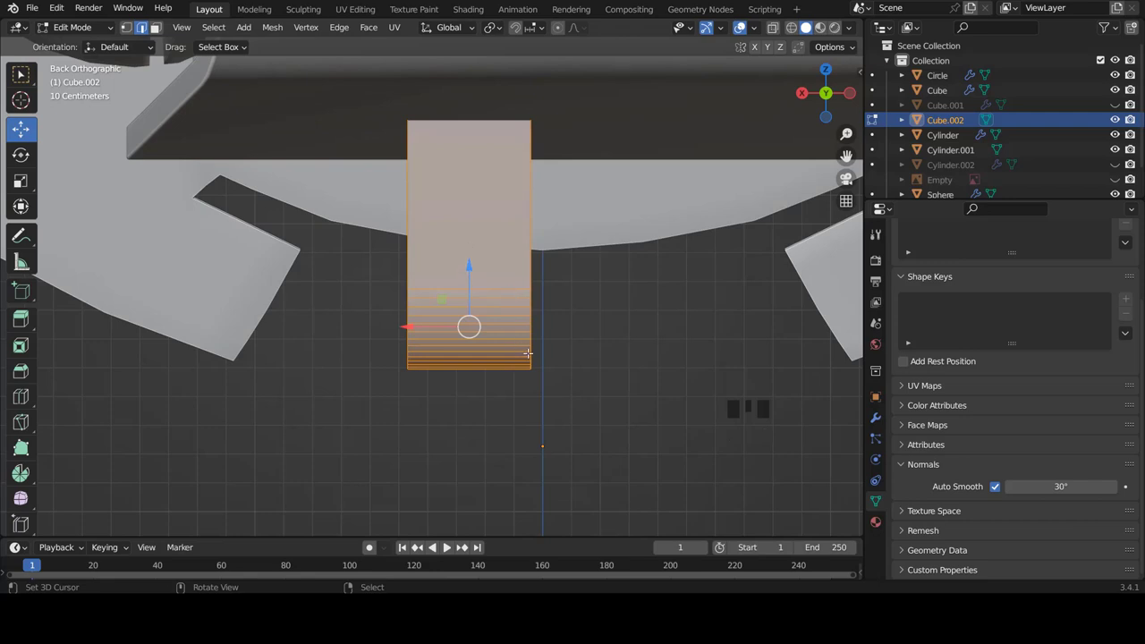
pyautogui.press('shift+d')
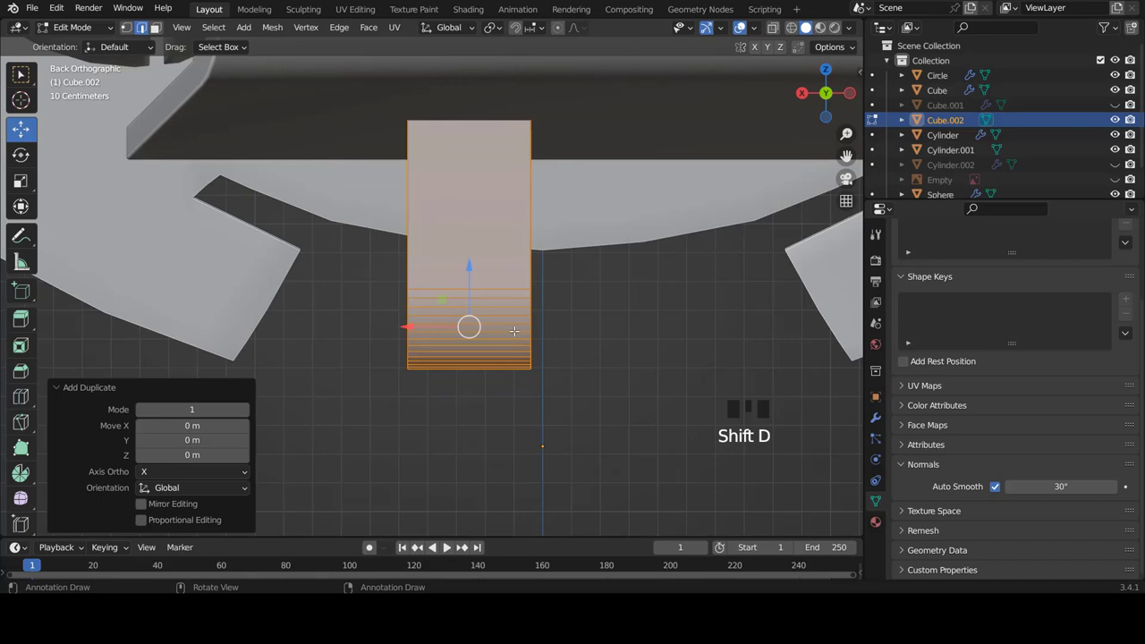
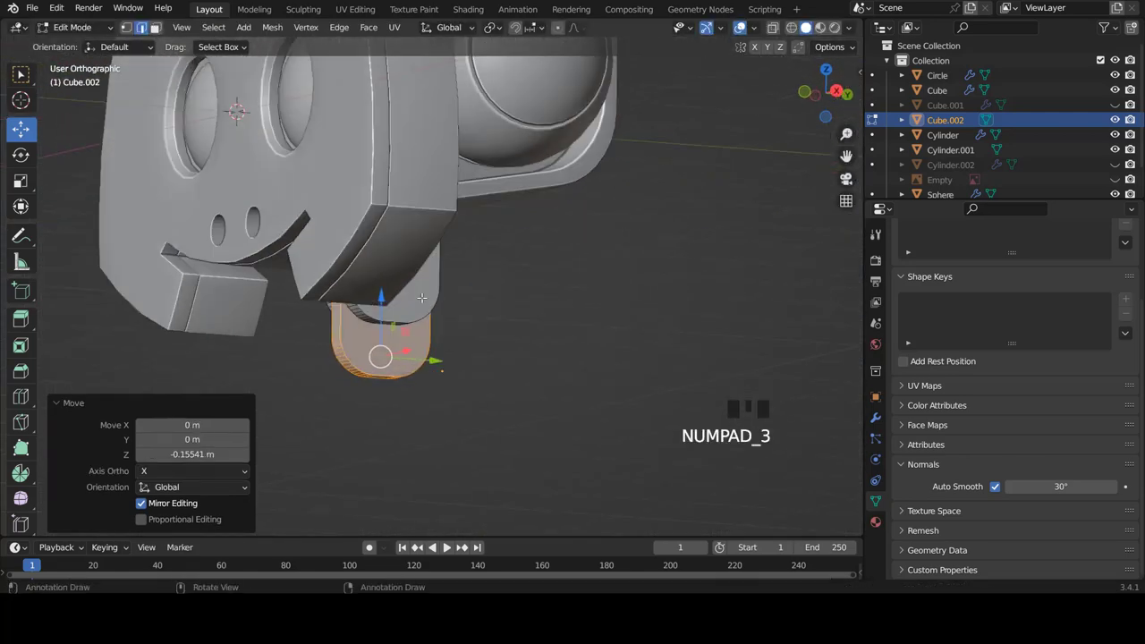
pyautogui.scroll(-3)
pyautogui.scroll(3)
pyautogui.press('s')
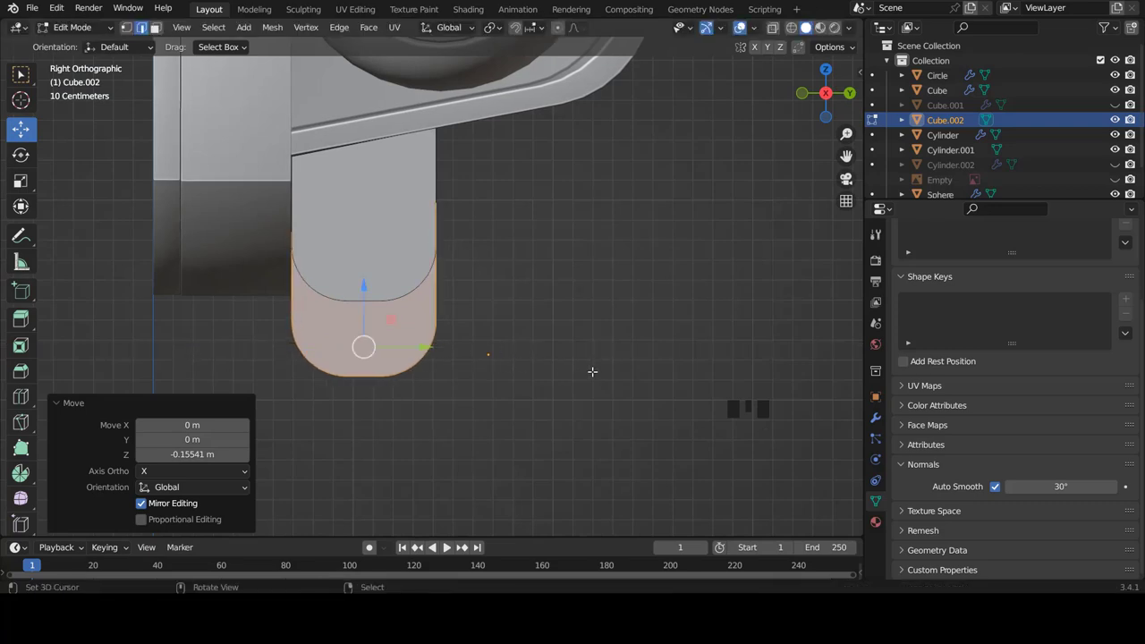
pyautogui.press('s')
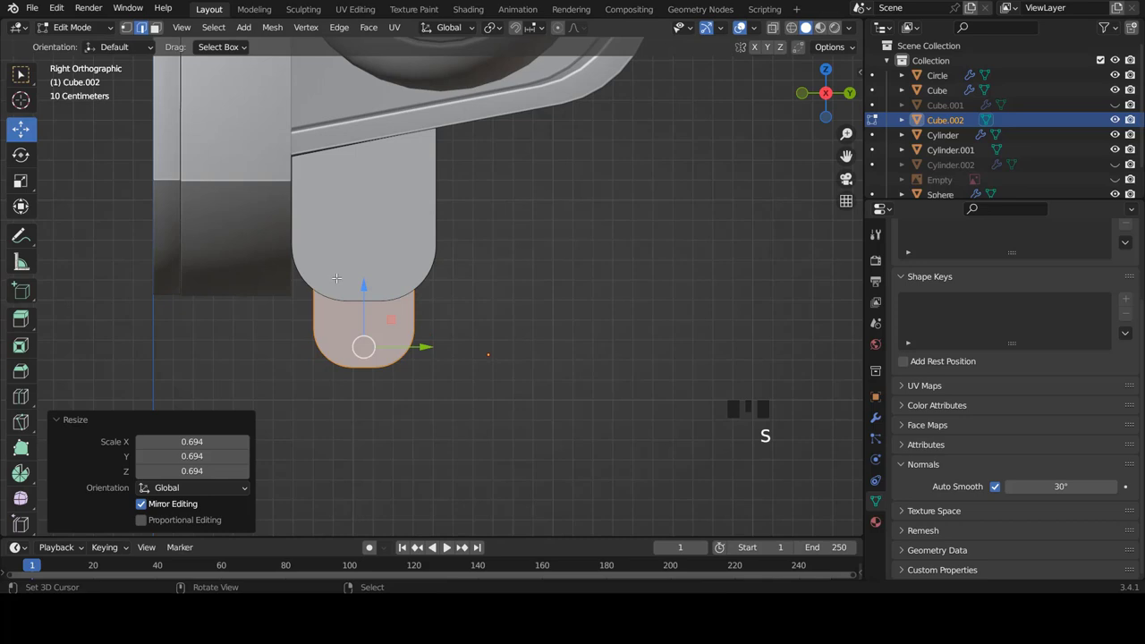
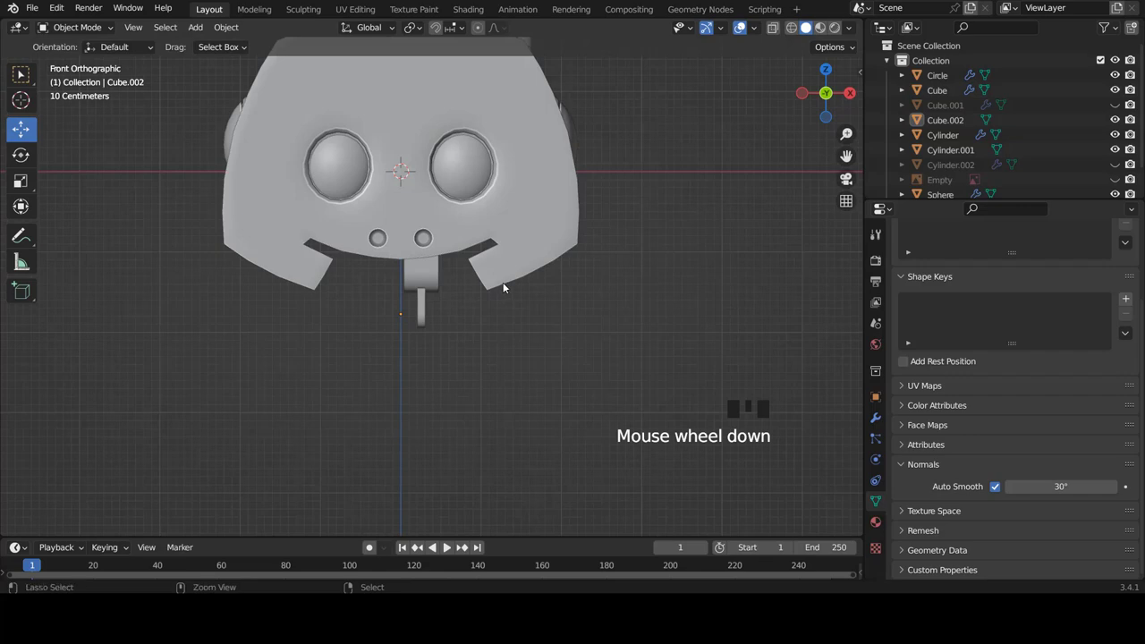
# Step: From the side view, tilt the copied tab back a few degrees and nudge it under the block
pyautogui.scroll(-3)
pyautogui.scroll(3)
pyautogui.moveTo(634, 370); pyautogui.dragTo(563, 374)
pyautogui.press('KP_3')
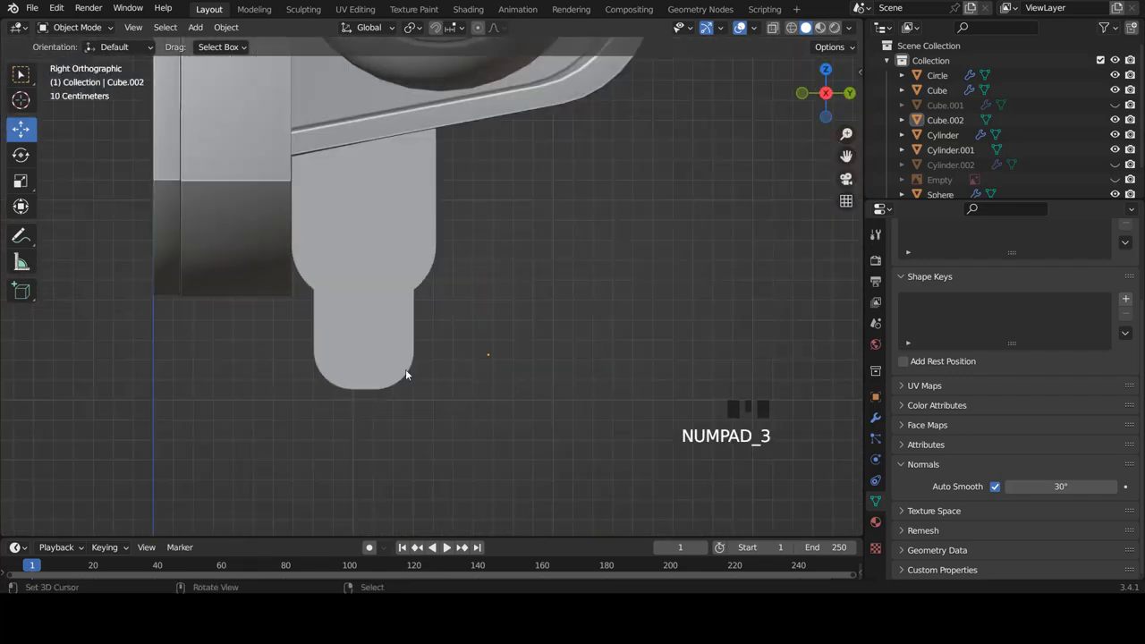
pyautogui.scroll(3)
pyautogui.press('Tab')
pyautogui.press('r')
pyautogui.press('g')
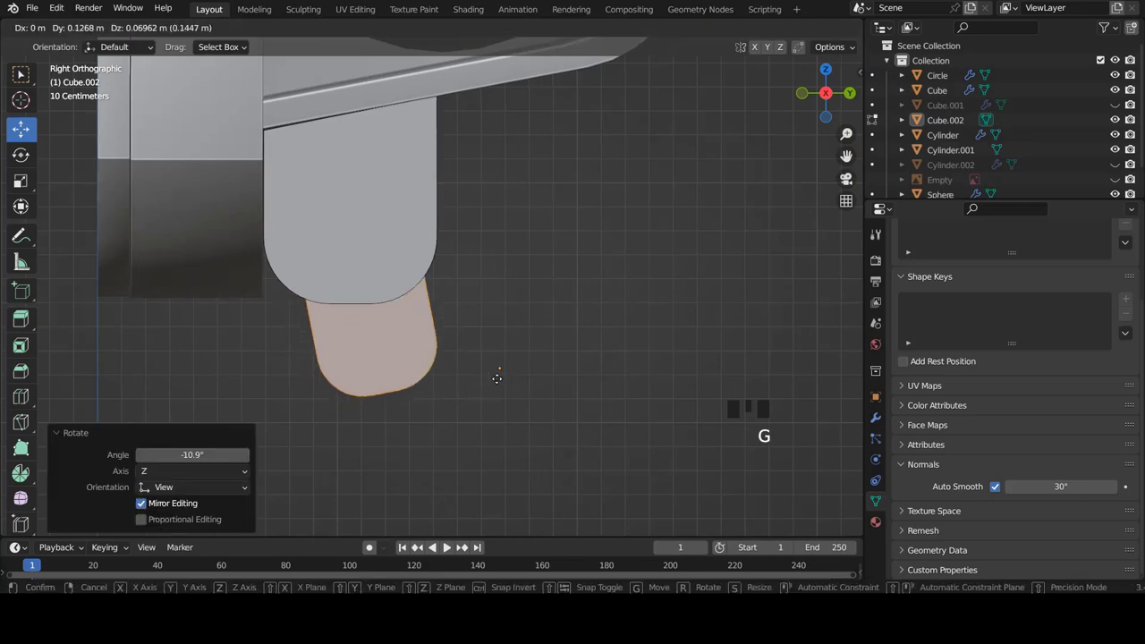
pyautogui.press('r')
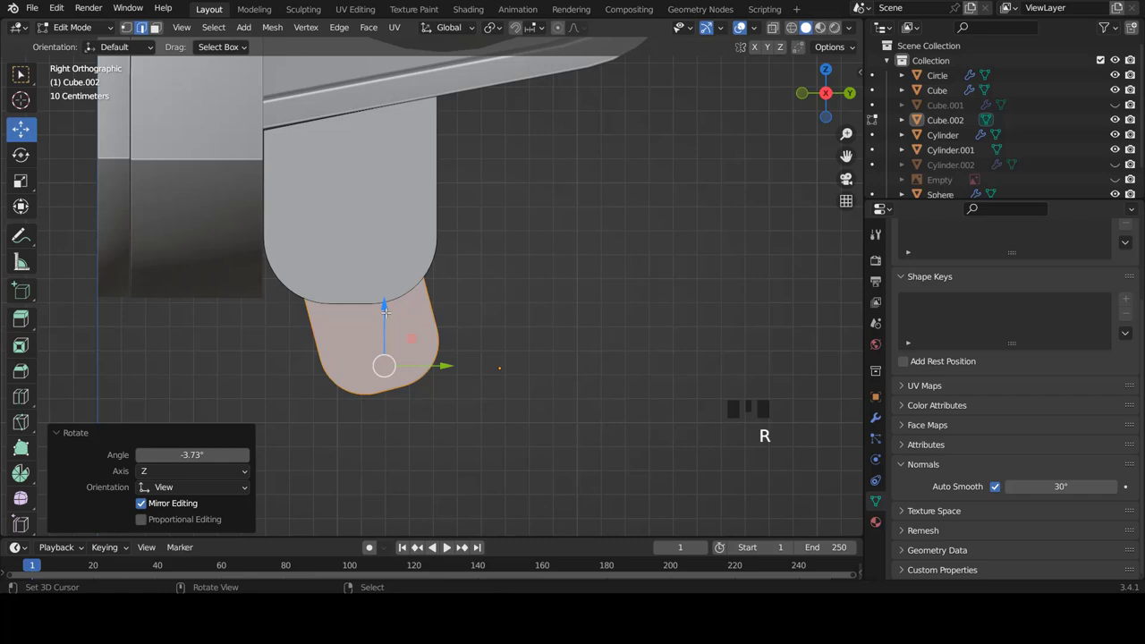
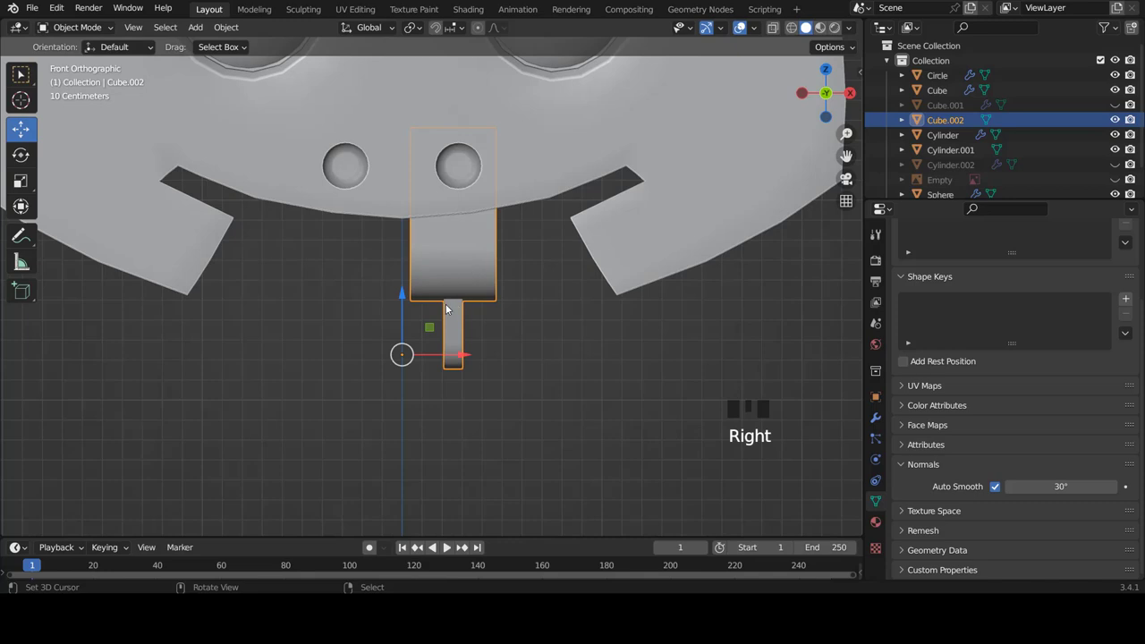
pyautogui.scroll(3)
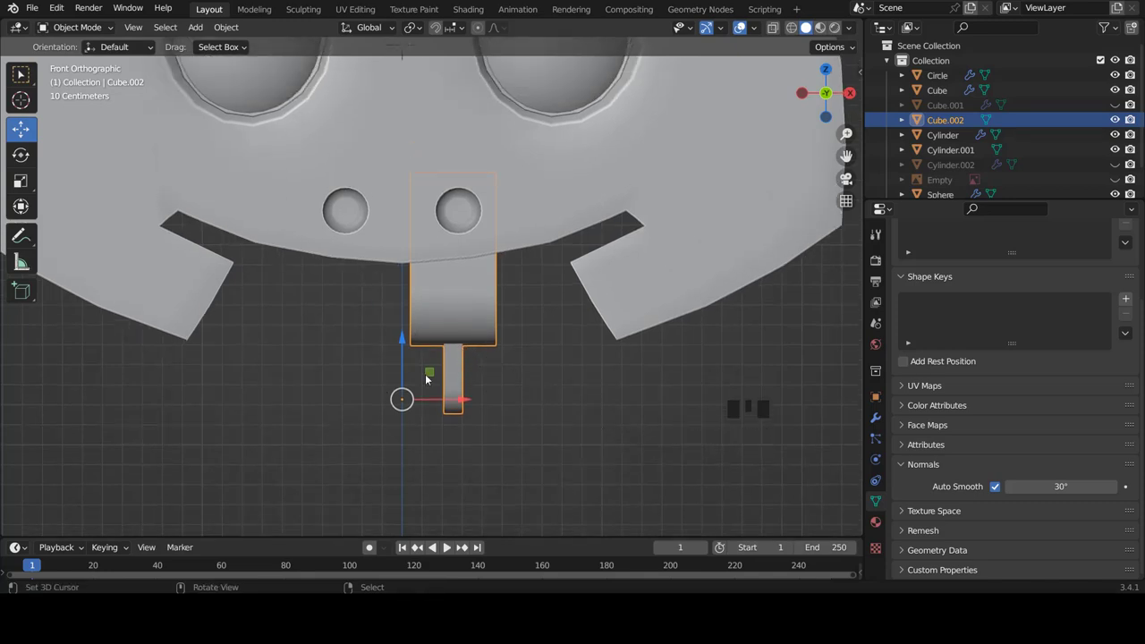
# Step: Add a Mirror modifier on X to the neck block and check the mirrored pair from several views
pyautogui.click(879, 423)
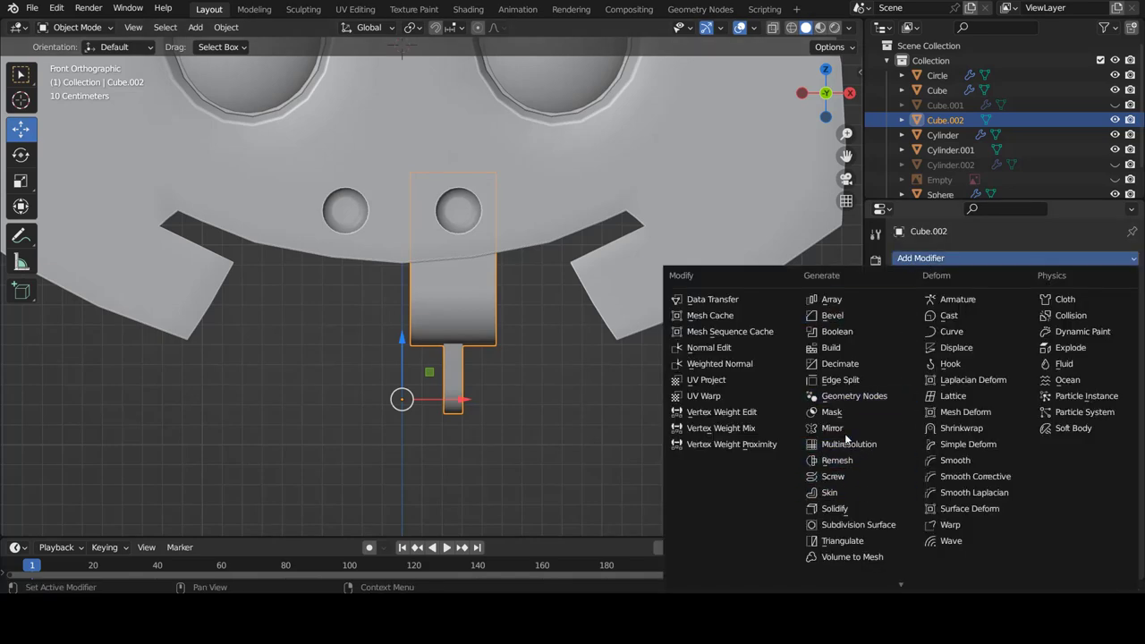
pyautogui.click(845, 432)
pyautogui.scroll(-3)
pyautogui.press('a')
pyautogui.scroll(3)
pyautogui.scroll(-3)
pyautogui.moveTo(444, 355); pyautogui.dragTo(566, 348)
pyautogui.press('KP_1')
pyautogui.press('KP_3')
pyautogui.scroll(-3)
pyautogui.middleClick(454, 380)
pyautogui.scroll(3)
pyautogui.scroll(-3)
pyautogui.scroll(3)
# Step: In Edit Mode select the hanging tab with L and separate it into its own object (P > Selection)
pyautogui.moveTo(447, 199); pyautogui.dragTo(457, 163)
pyautogui.rightClick(457, 164)
pyautogui.moveTo(449, 240); pyautogui.dragTo(435, 273)
pyautogui.scroll(3)
pyautogui.scroll(-3)
pyautogui.scroll(3)
pyautogui.scroll(-3)
pyautogui.scroll(3)
pyautogui.press('Tab')
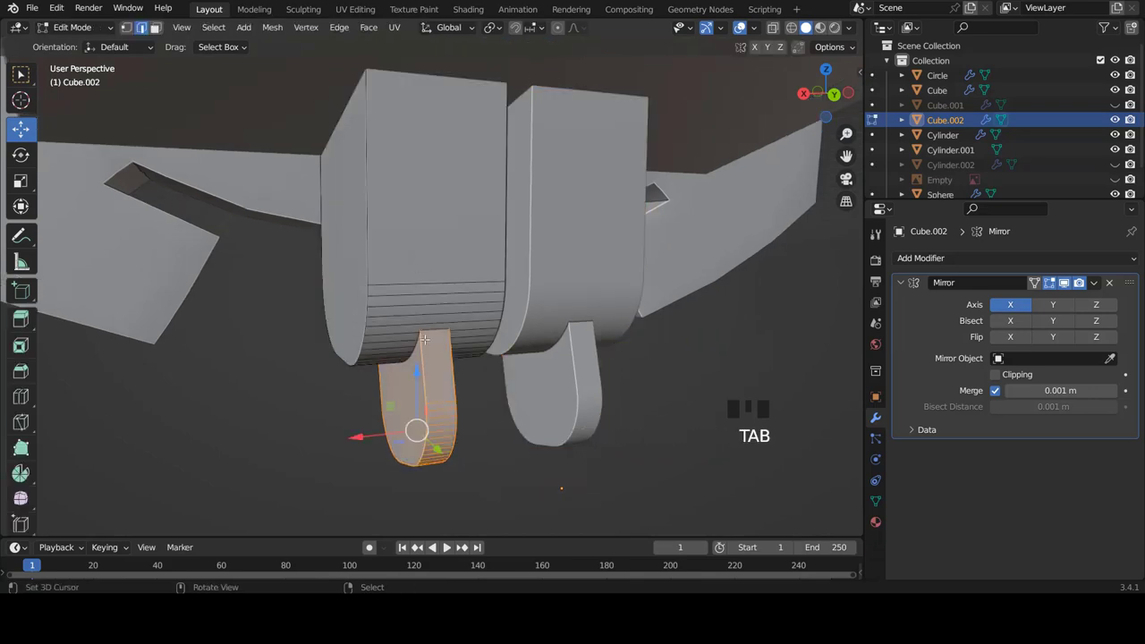
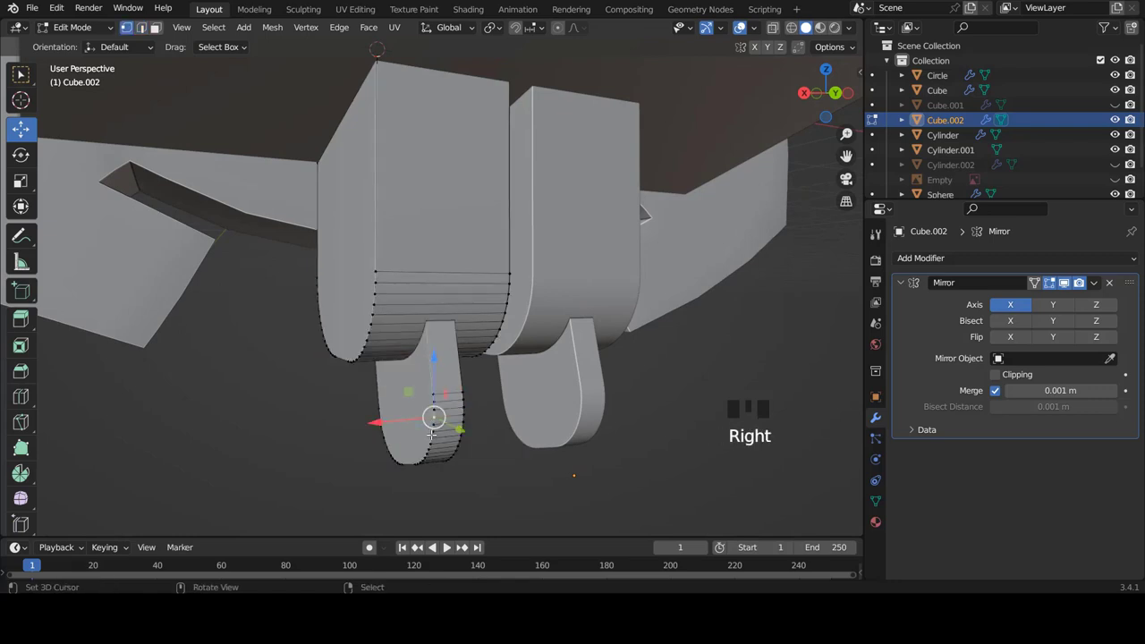
pyautogui.press('l')
pyautogui.press('p')
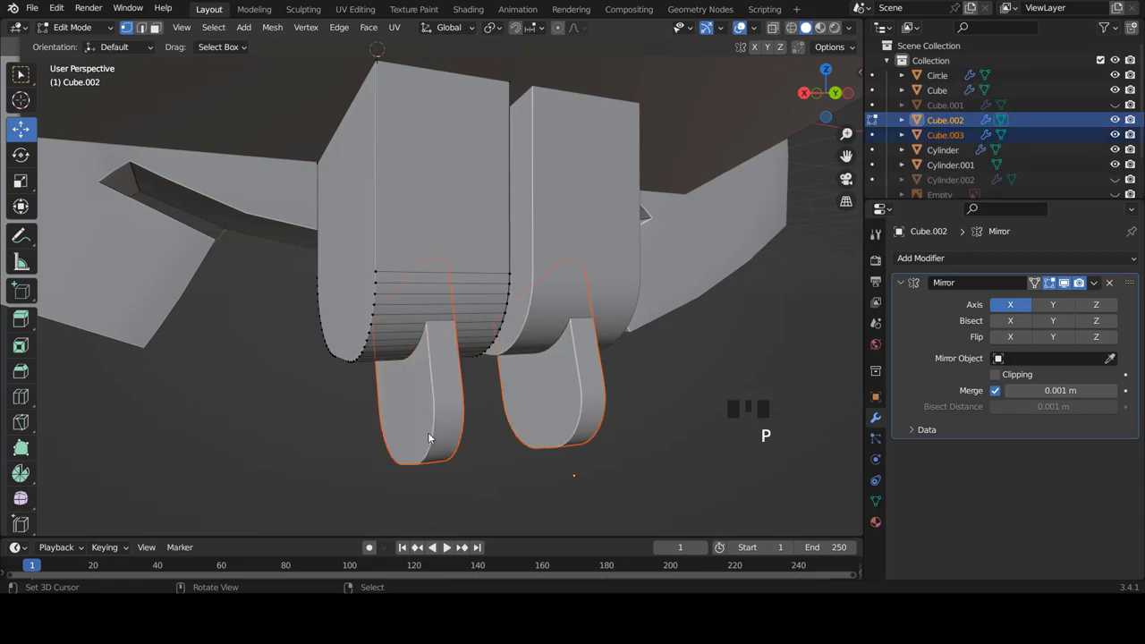
pyautogui.press('ctrl+Tab')
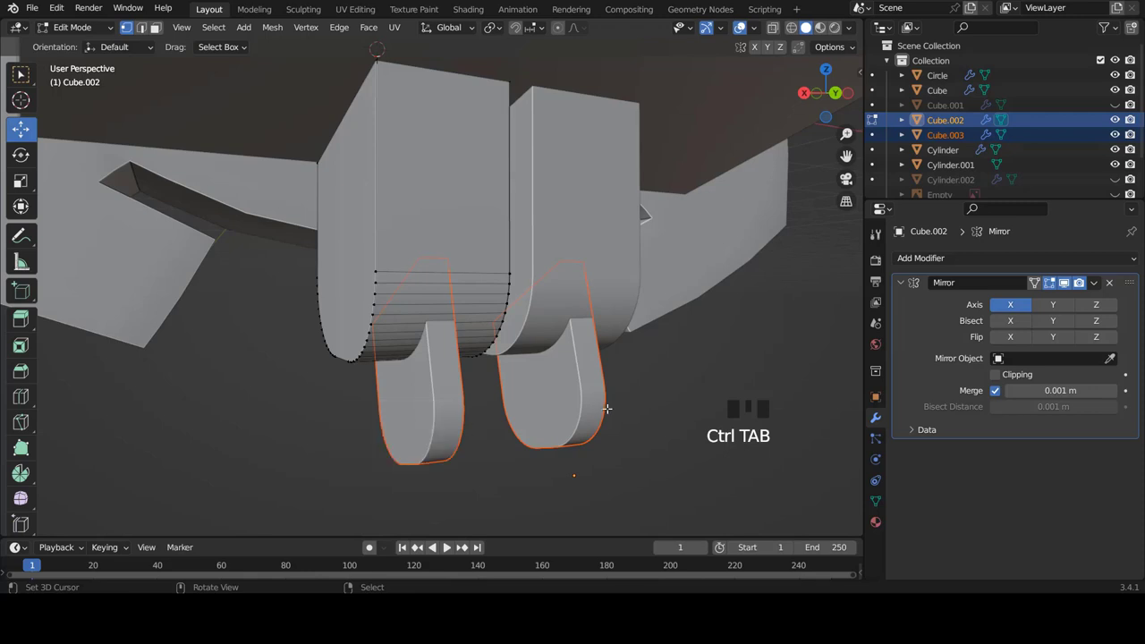
pyautogui.press('Tab')
# Step: Give Cube.002 a Boolean Difference modifier using Cube.003 (the tab) as the cutter object
pyautogui.rightClick(430, 399)
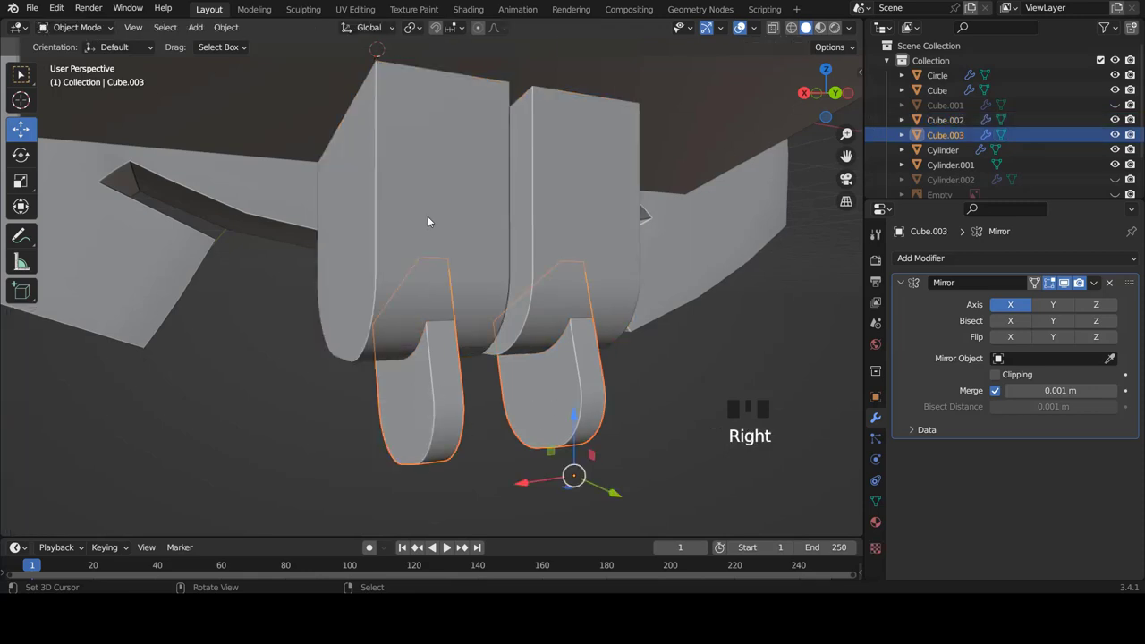
pyautogui.rightClick(433, 221)
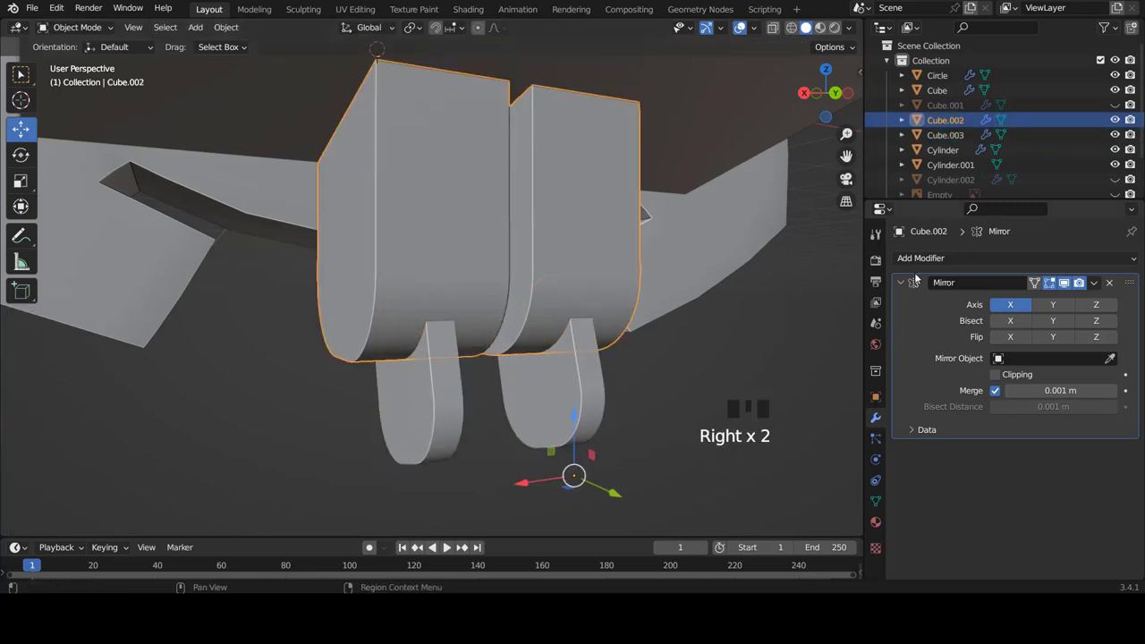
pyautogui.moveTo(905, 284); pyautogui.dragTo(917, 257)
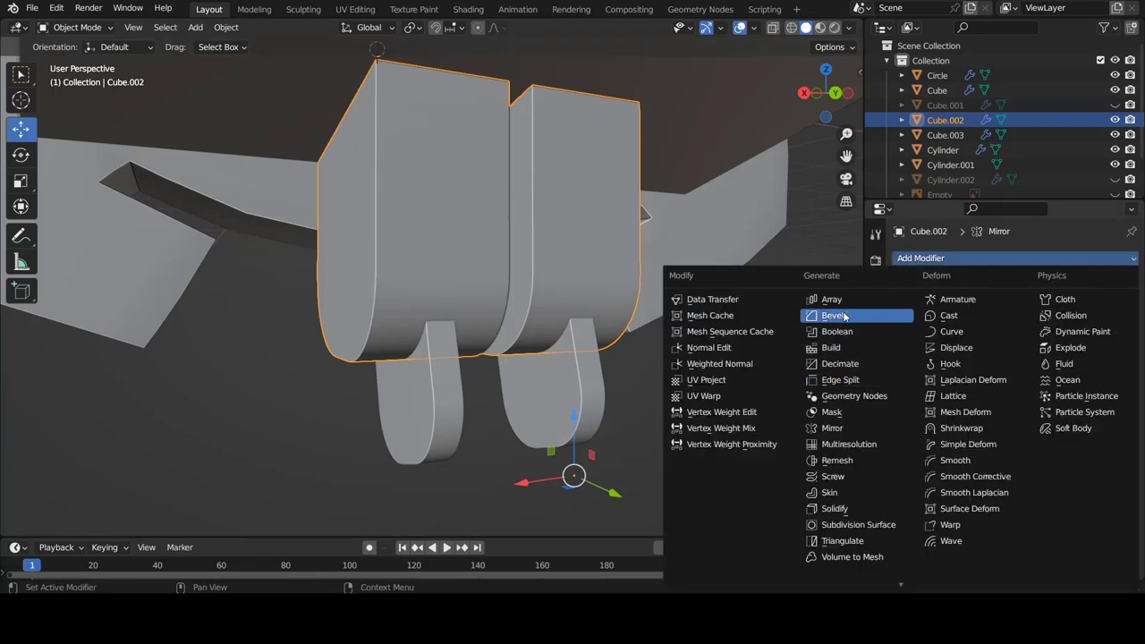
pyautogui.click(844, 334)
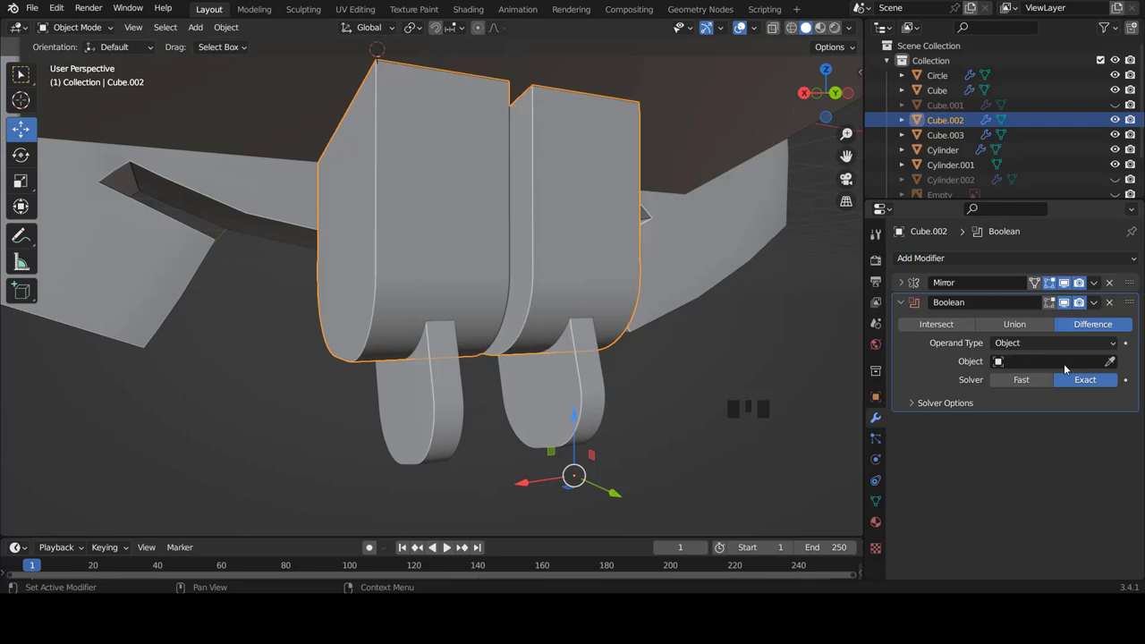
pyautogui.click(1113, 362)
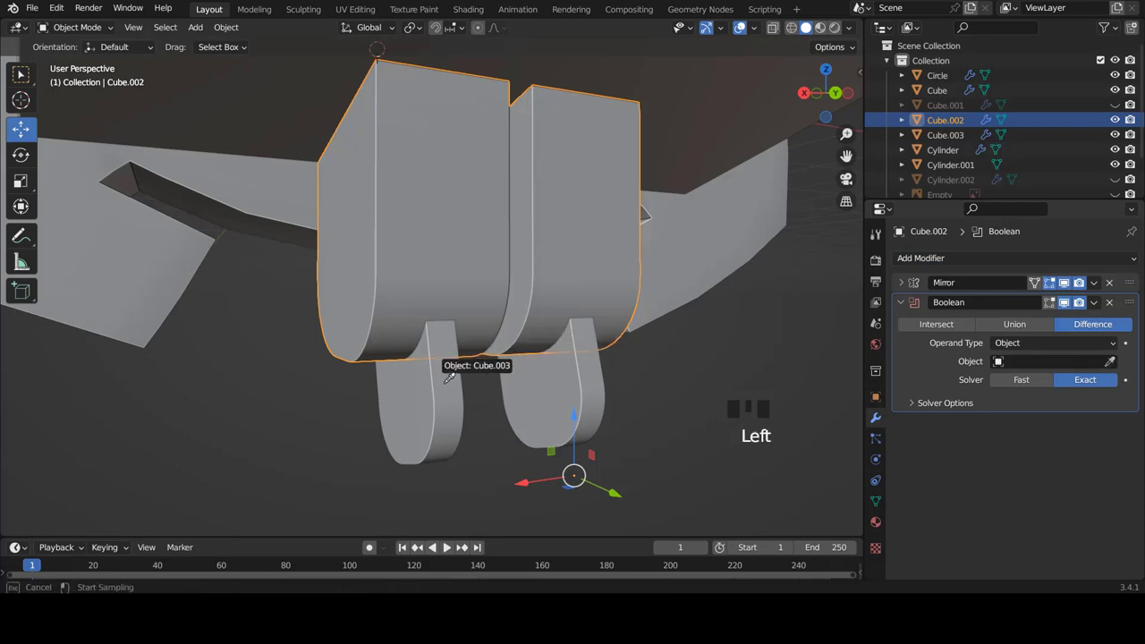
pyautogui.moveTo(461, 307); pyautogui.dragTo(425, 335)
pyautogui.scroll(-3)
pyautogui.scroll(3)
# Step: Hide the tab cutter's solid display and inspect the notches cut under the neck blocks
pyautogui.moveTo(518, 329); pyautogui.dragTo(525, 348)
pyautogui.rightClick(525, 347)
pyautogui.scroll(3)
pyautogui.moveTo(487, 353); pyautogui.dragTo(483, 365)
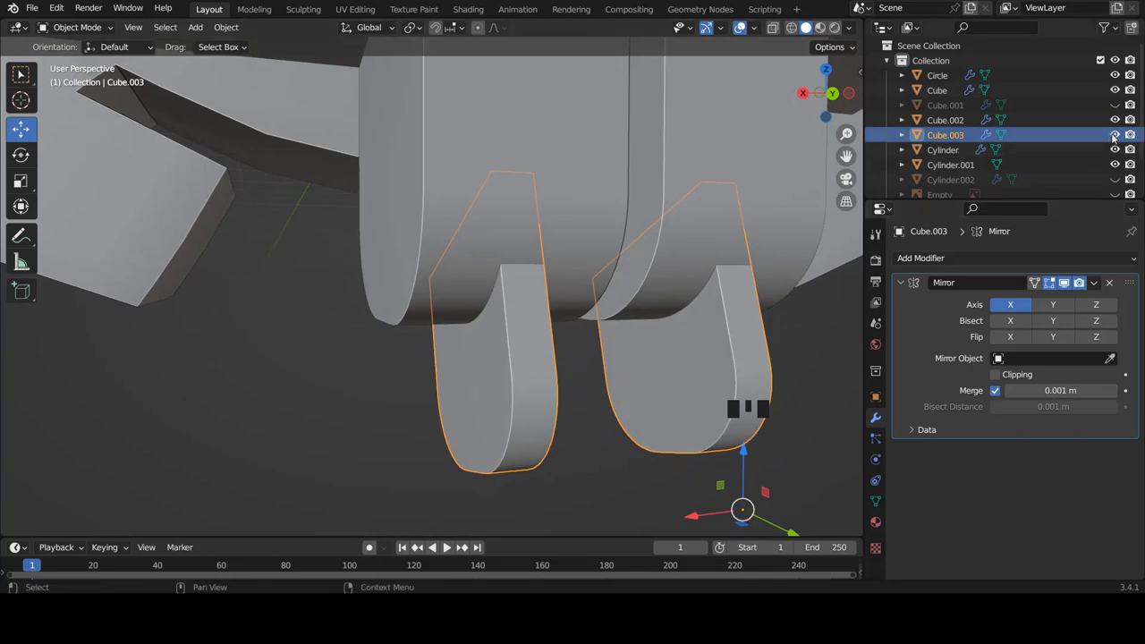
pyautogui.click(1117, 138)
pyautogui.moveTo(530, 234); pyautogui.dragTo(470, 243)
pyautogui.scroll(-3)
pyautogui.moveTo(466, 309); pyautogui.dragTo(497, 314)
pyautogui.scroll(3)
pyautogui.scroll(3)
pyautogui.moveTo(524, 247); pyautogui.dragTo(1115, 135)
# Step: Select the tab cutter's whole mesh in Edit Mode and start scaling it down slightly
pyautogui.click(1115, 135)
pyautogui.moveTo(506, 340); pyautogui.dragTo(558, 374)
pyautogui.rightClick(558, 374)
pyautogui.moveTo(566, 360); pyautogui.dragTo(582, 355)
pyautogui.press('Tab')
pyautogui.press('a')
pyautogui.press('a')
pyautogui.press('a')
pyautogui.press('s')
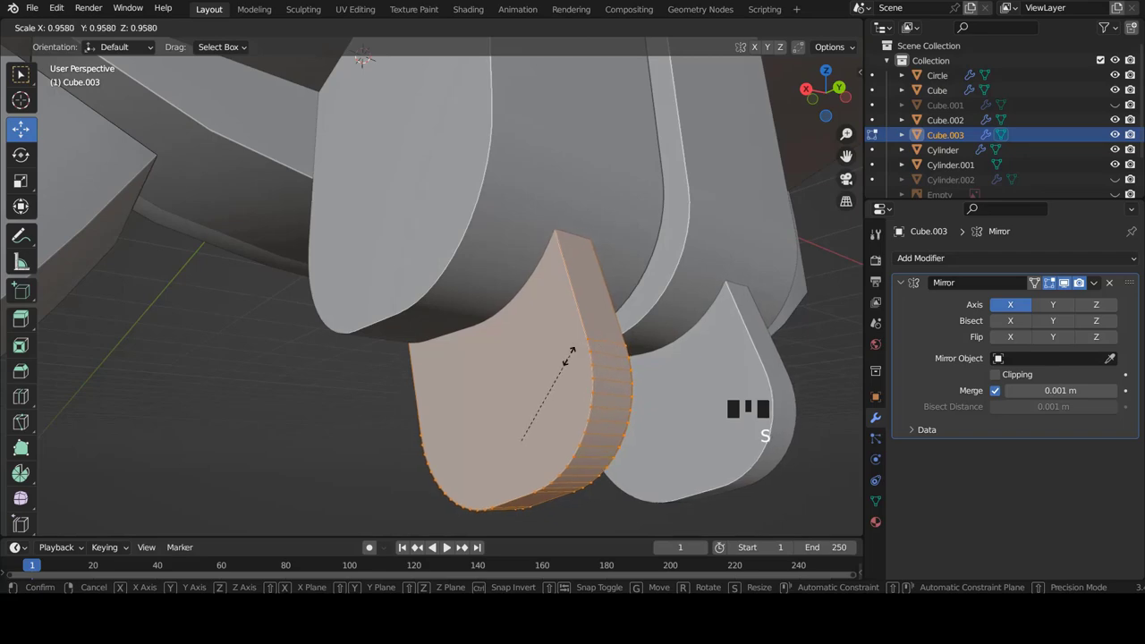
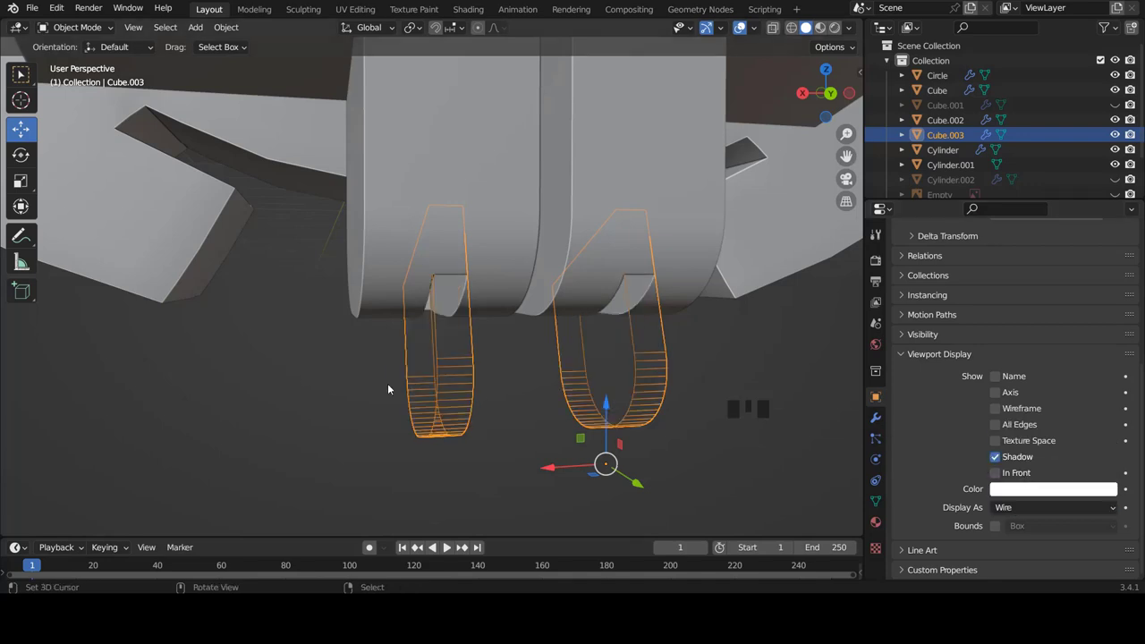
# Step: Duplicate the tab cutter and narrow the first tab's mesh along the X axis
pyautogui.moveTo(452, 367); pyautogui.dragTo(482, 415)
pyautogui.press('shift+d')
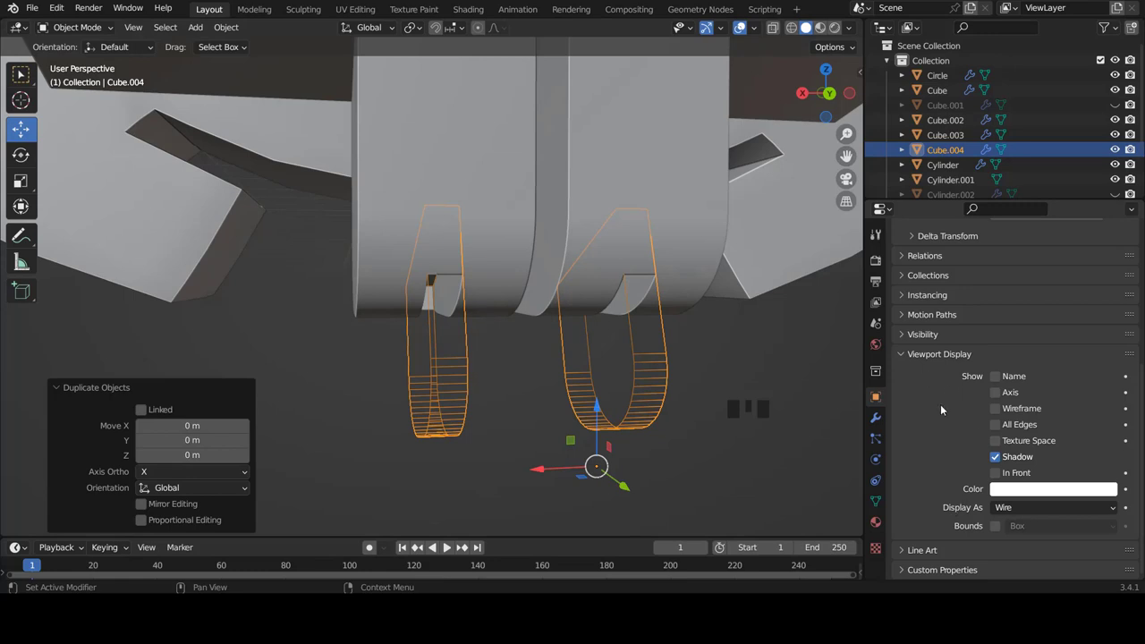
pyautogui.moveTo(1032, 513); pyautogui.dragTo(447, 390)
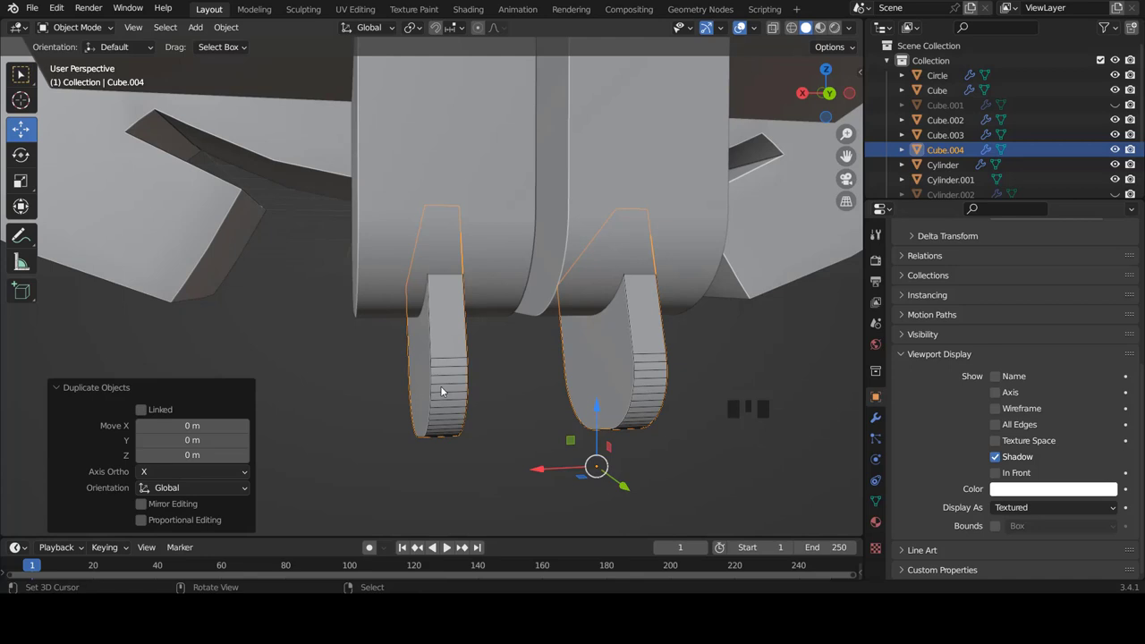
pyautogui.press('a')
pyautogui.press('a')
pyautogui.moveTo(459, 391); pyautogui.dragTo(423, 384)
pyautogui.rightClick(423, 384)
pyautogui.moveTo(466, 371); pyautogui.dragTo(487, 373)
pyautogui.press('Tab')
pyautogui.press('a')
pyautogui.press('a')
pyautogui.press('s')
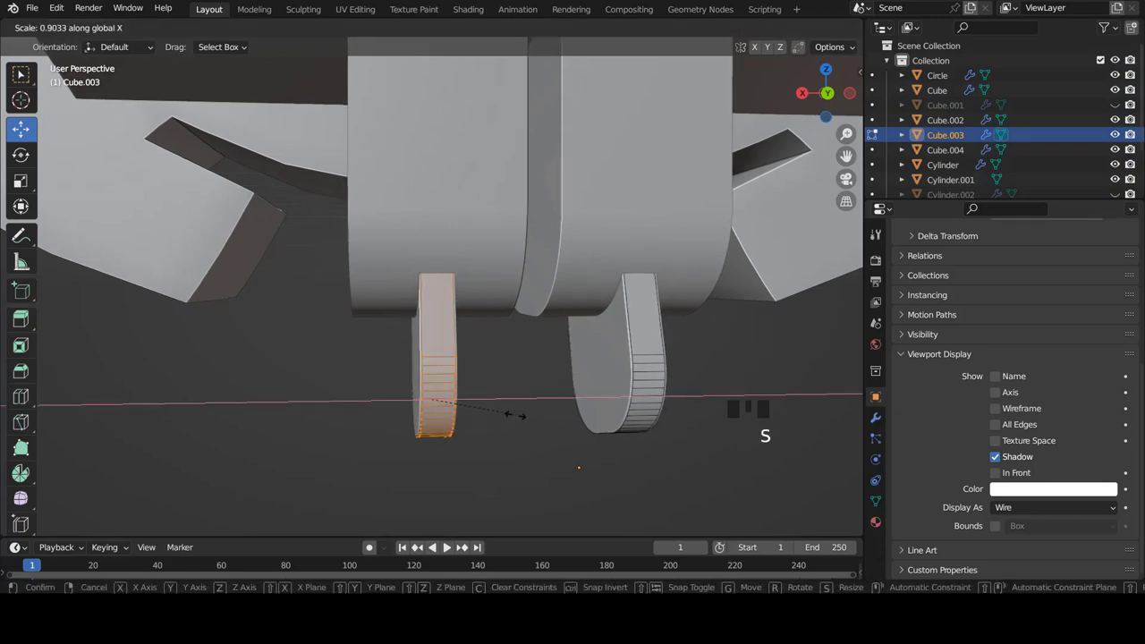
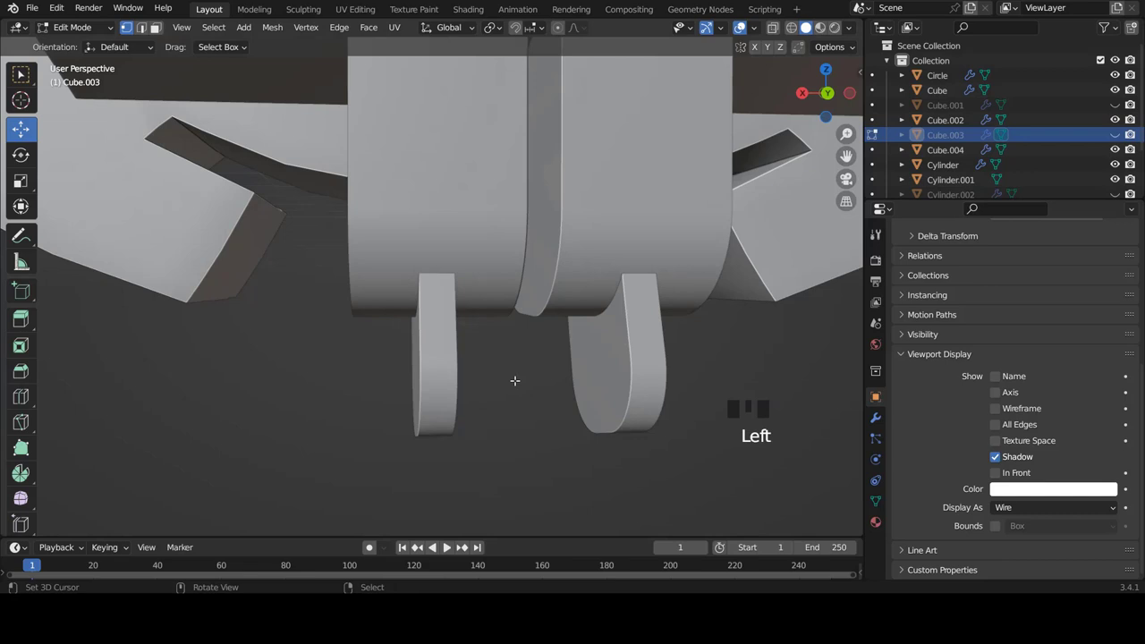
# Step: Narrow the second tab's mesh along the X axis to match
pyautogui.press('Tab')
pyautogui.rightClick(442, 373)
pyautogui.press('Tab')
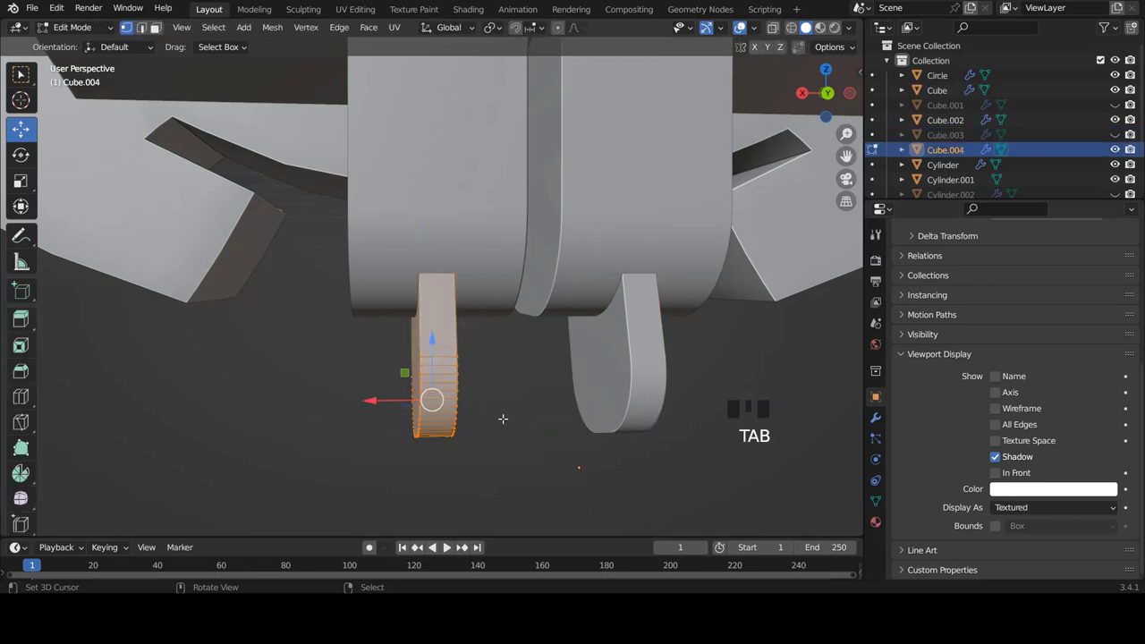
pyautogui.press('s')
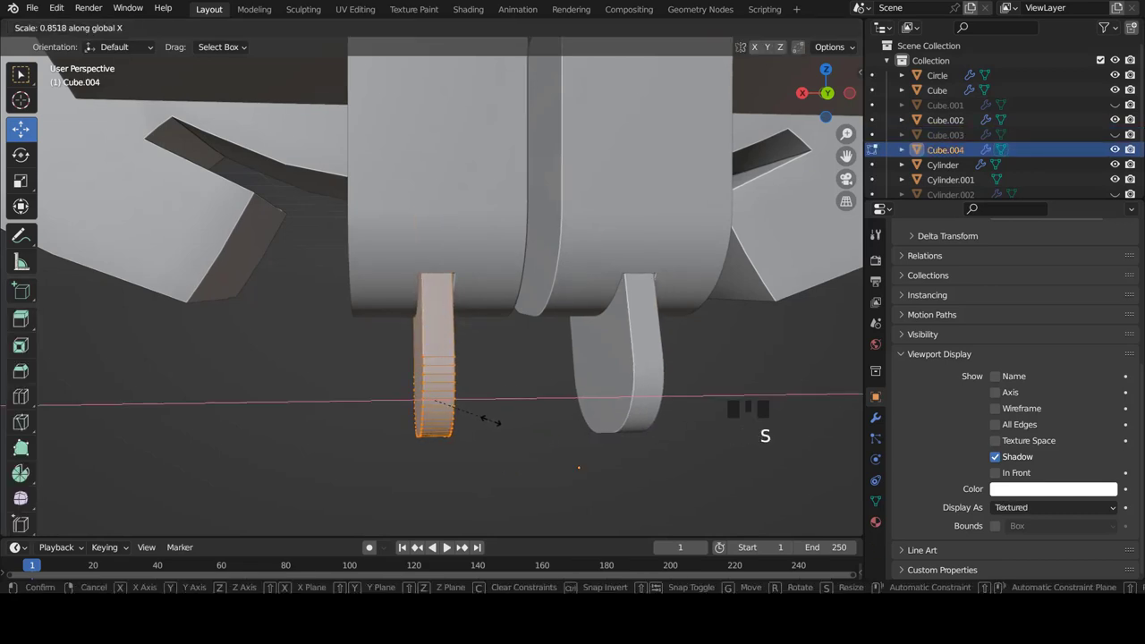
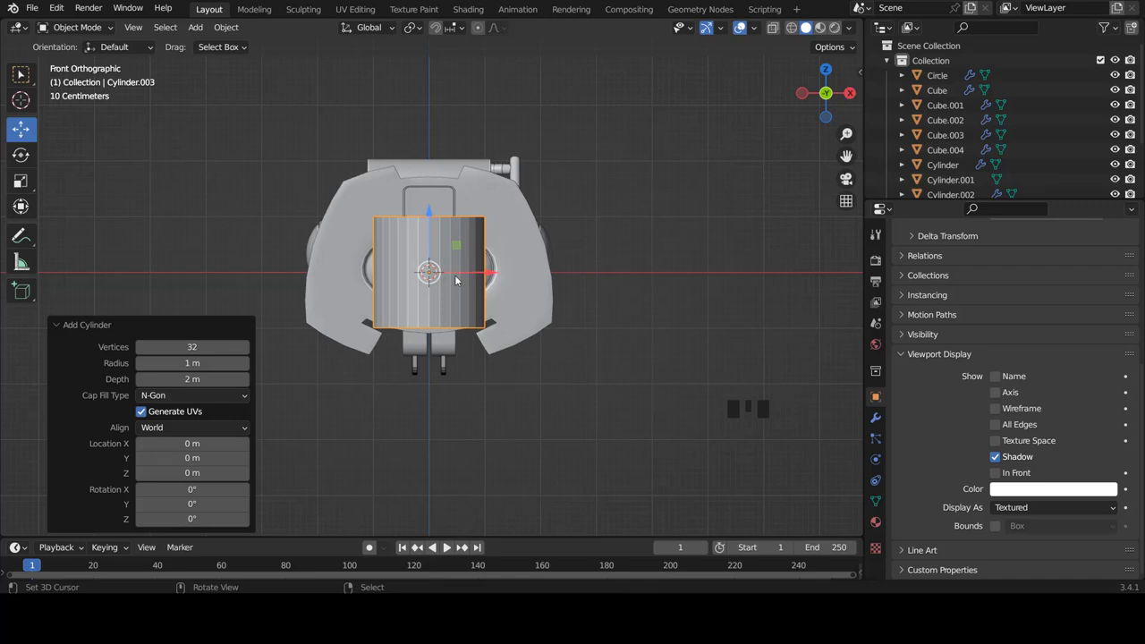
# Step: Drop the new cylinder below the head and tilt it on one axis in Right view
pyautogui.press('KP_3')
pyautogui.press('Tab')
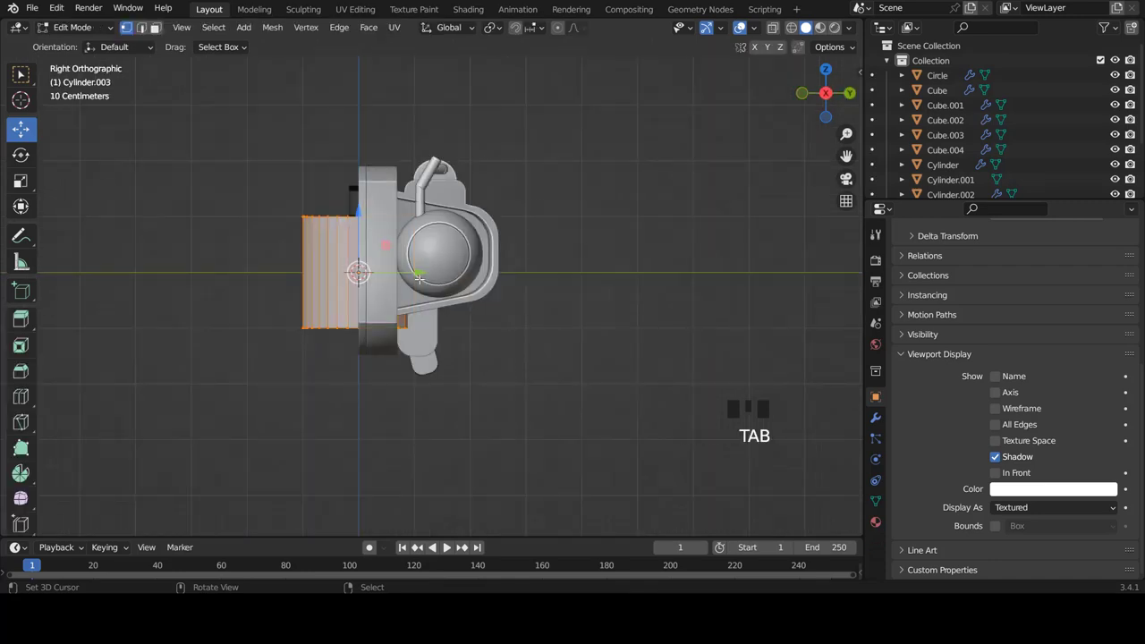
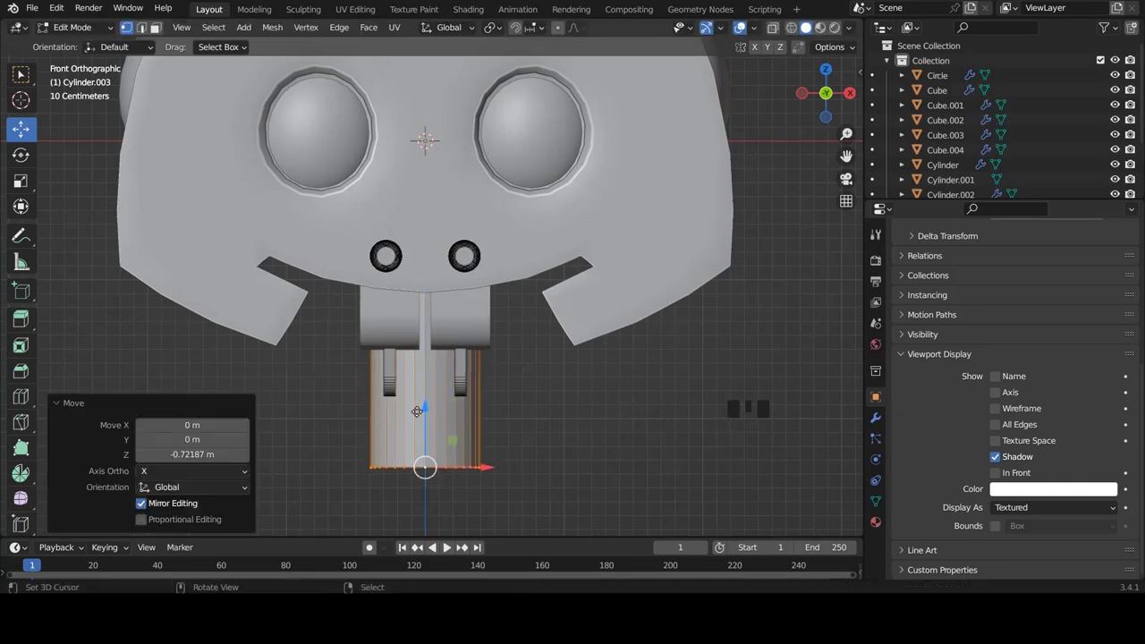
pyautogui.press('KP_3')
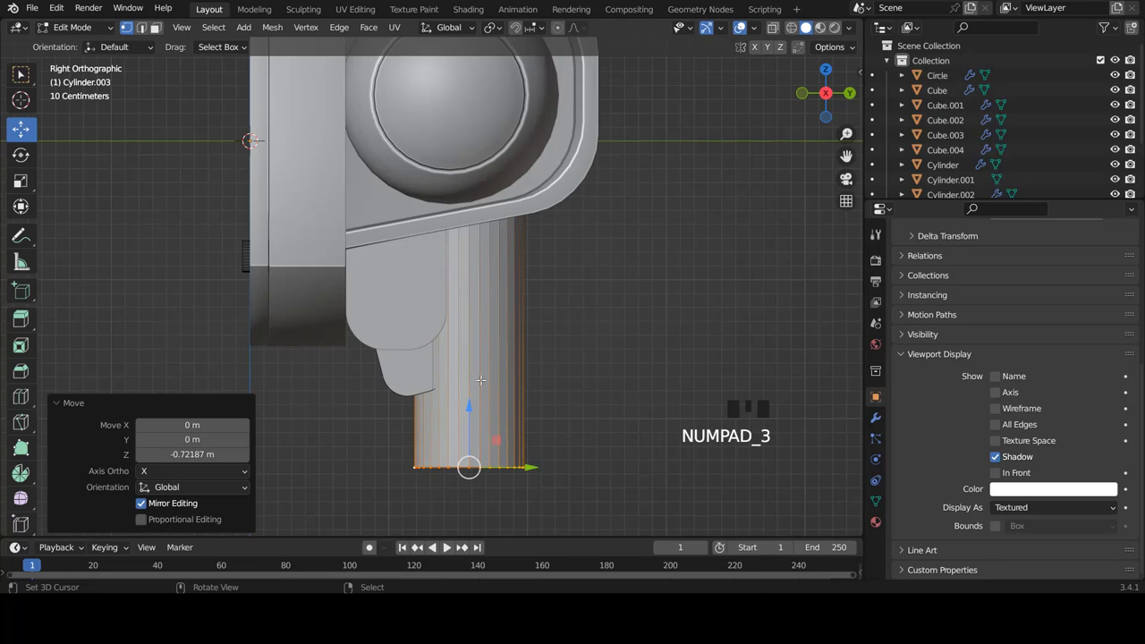
pyautogui.press('a')
pyautogui.press('a')
pyautogui.press('r')
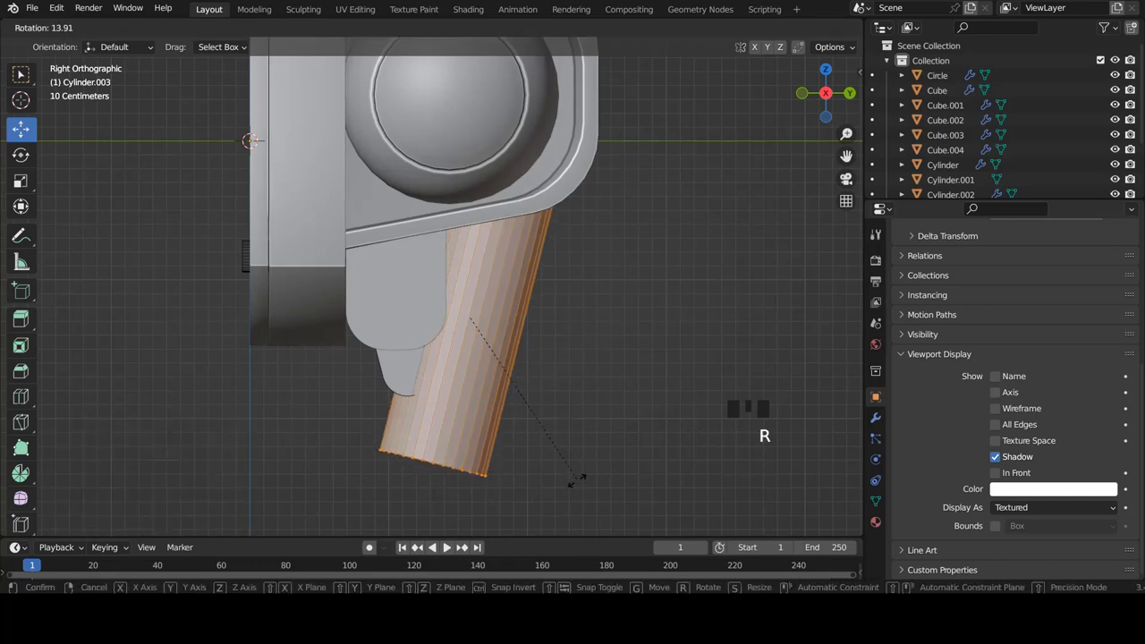
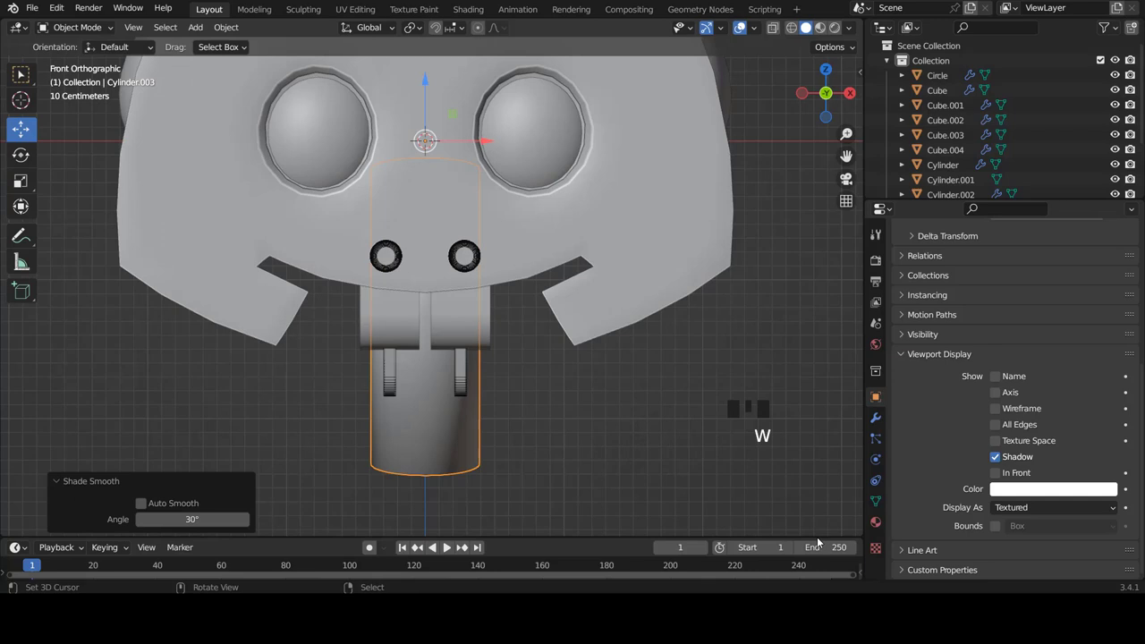
# Step: Enable Auto Smooth in the neck cylinder's mesh data settings
pyautogui.scroll(-3)
pyautogui.click(870, 507)
pyautogui.scroll(-3)
pyautogui.click(999, 490)
pyautogui.press('a')
pyautogui.scroll(-3)
pyautogui.scroll(3)
pyautogui.rightClick(426, 398)
pyautogui.scroll(-3)
# Step: Duplicate the neck into a thin rod beside it and stretch its top vertices up toward the head
pyautogui.press('Tab')
pyautogui.press('shift+d')
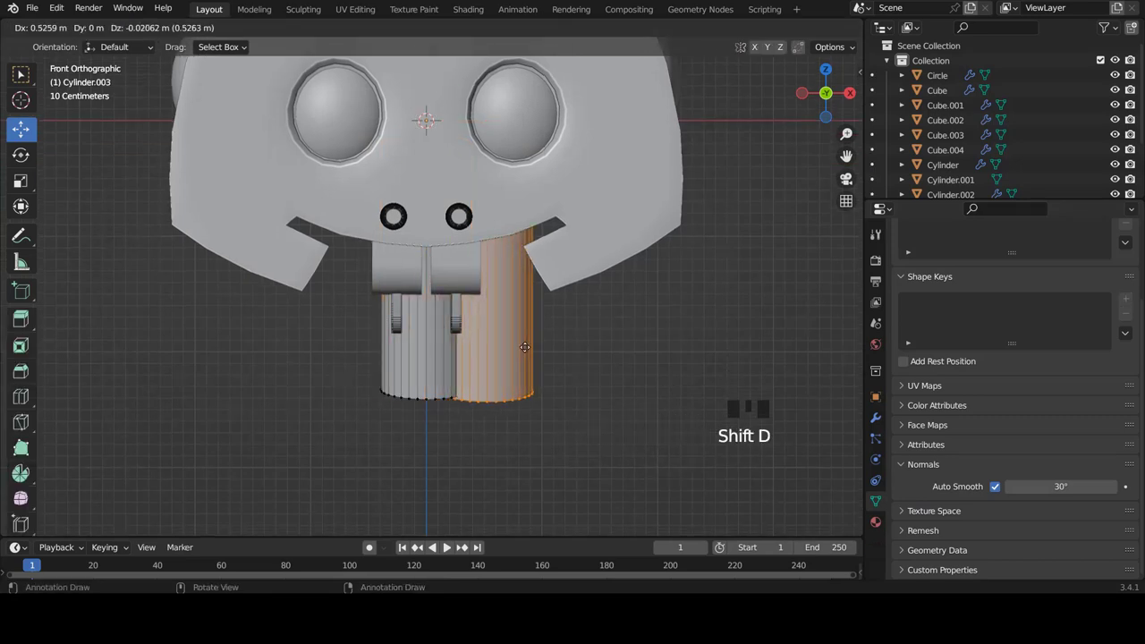
pyautogui.press('s')
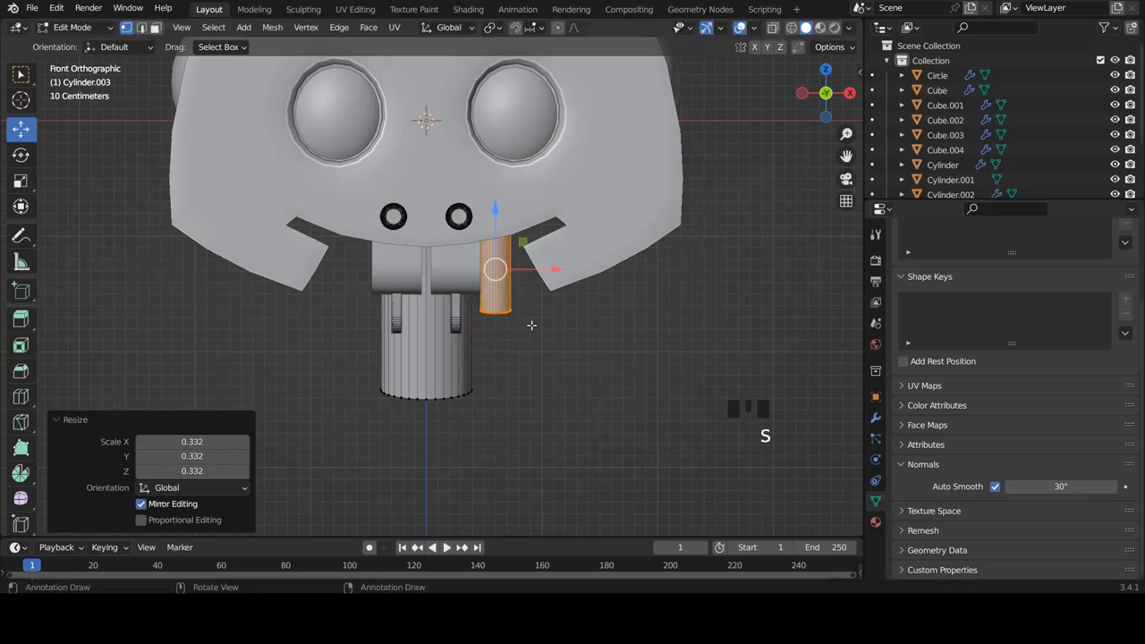
pyautogui.press('g')
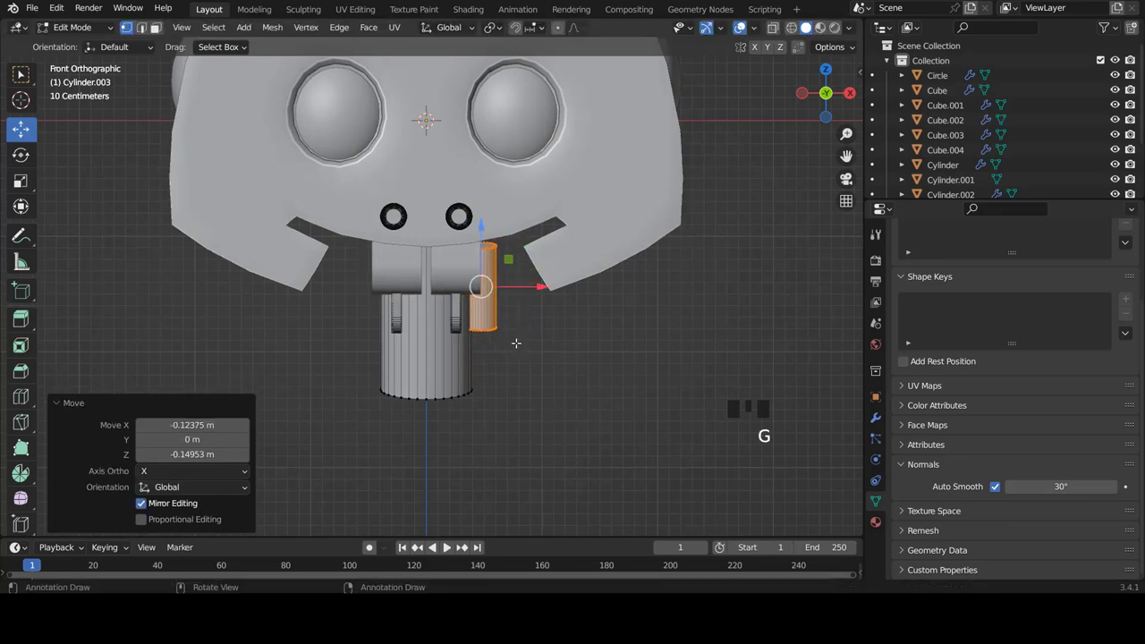
pyautogui.press('KP_3')
pyautogui.press('z')
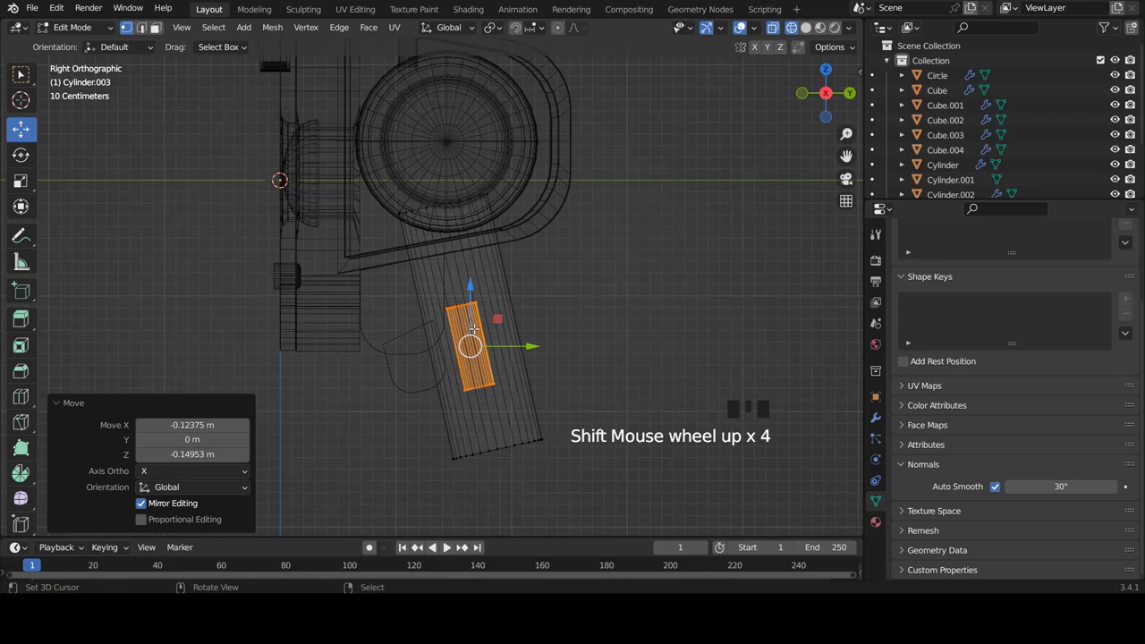
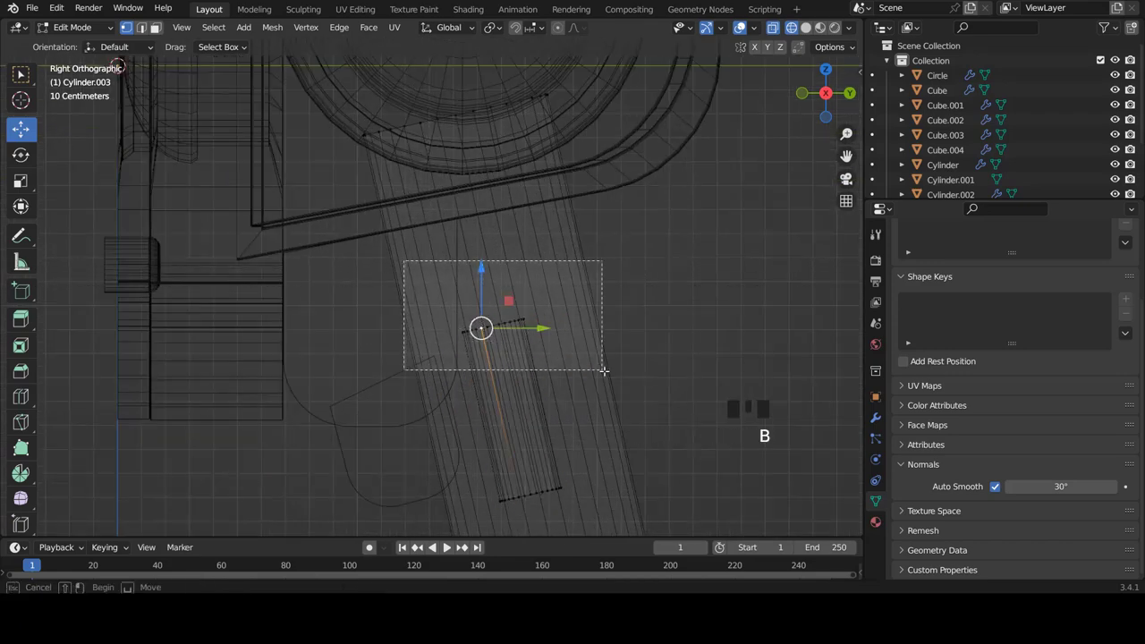
pyautogui.press('g')
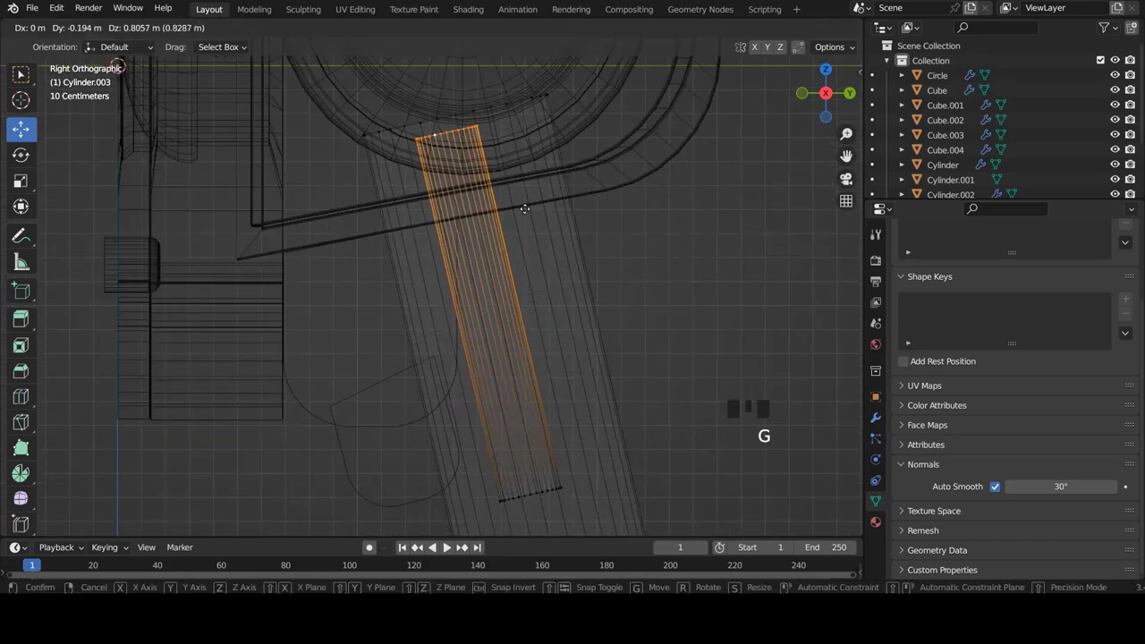
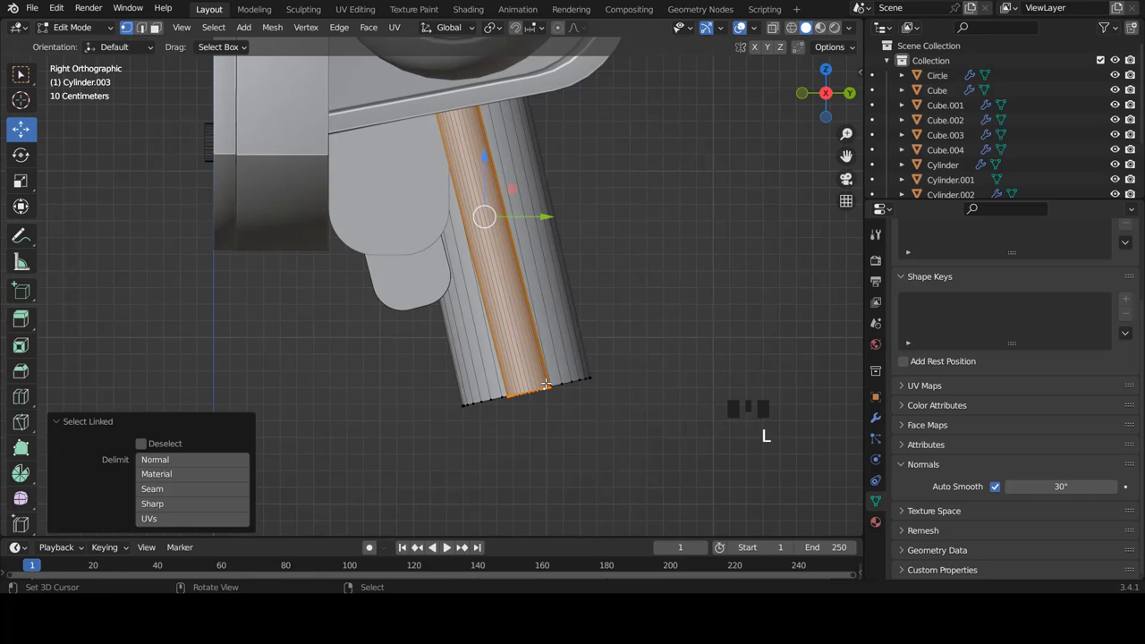
# Step: Leave the piston rod and add a new cylinder for the hinge pin
pyautogui.press('p')
pyautogui.press('Tab')
pyautogui.scroll(-3)
pyautogui.rightClick(499, 315)
pyautogui.press('KP_1')
pyautogui.scroll(3)
pyautogui.scroll(3)
pyautogui.scroll(-3)
pyautogui.press('Tab')
# Step: Rotate the cylinder 90° in Top view to lie horizontal and move it over the tabs
pyautogui.press('a')
pyautogui.press('r')
pyautogui.press('KP_7')
pyautogui.press('z')
pyautogui.press('r')
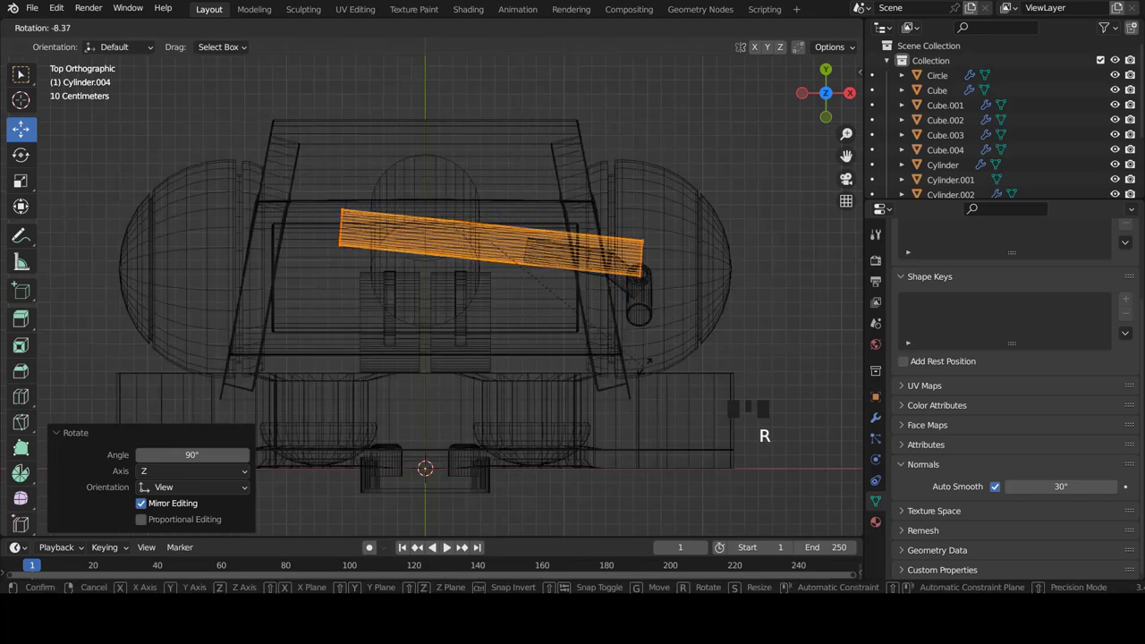
pyautogui.scroll(-3)
pyautogui.scroll(3)
pyautogui.press('g')
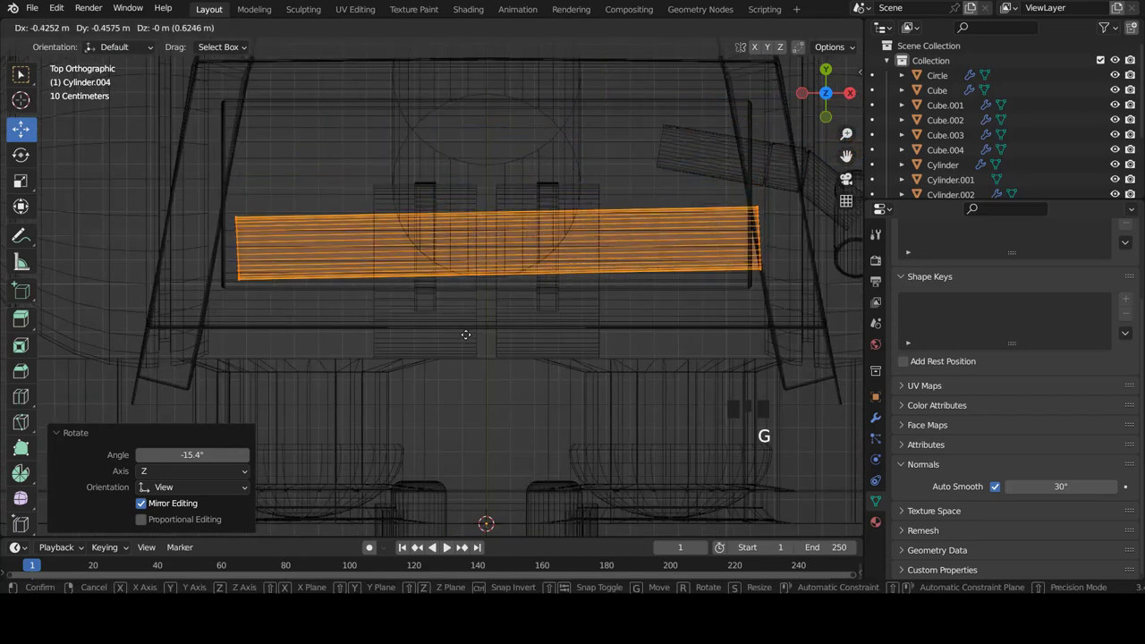
pyautogui.press('r')
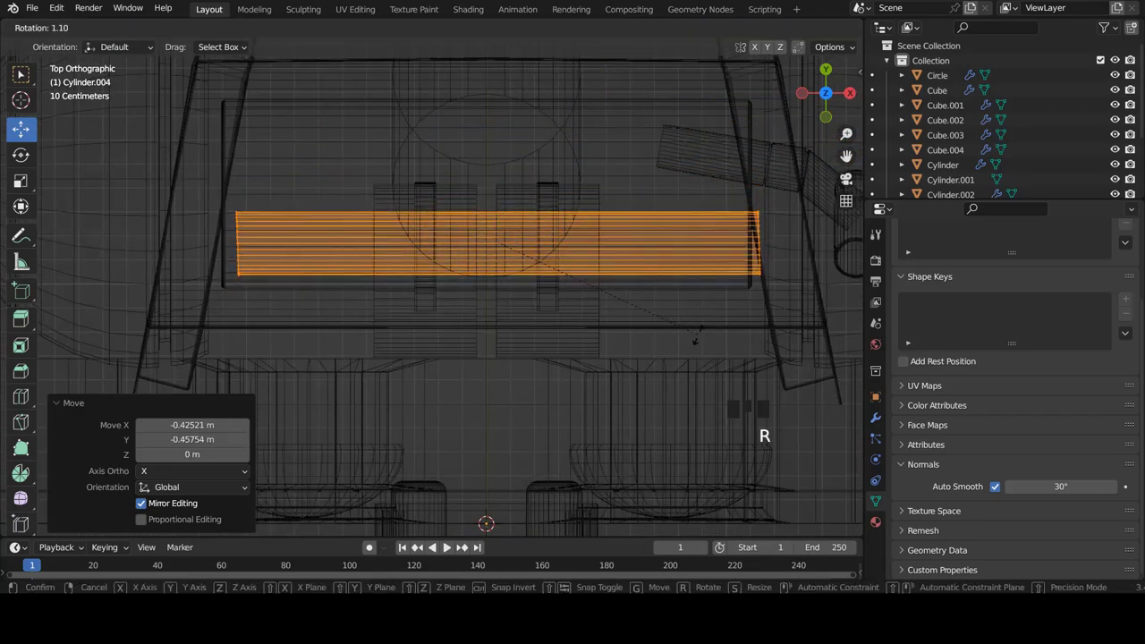
# Step: Shorten the pin along X and nudge it so it spans the gap between the tabs
pyautogui.press('s')
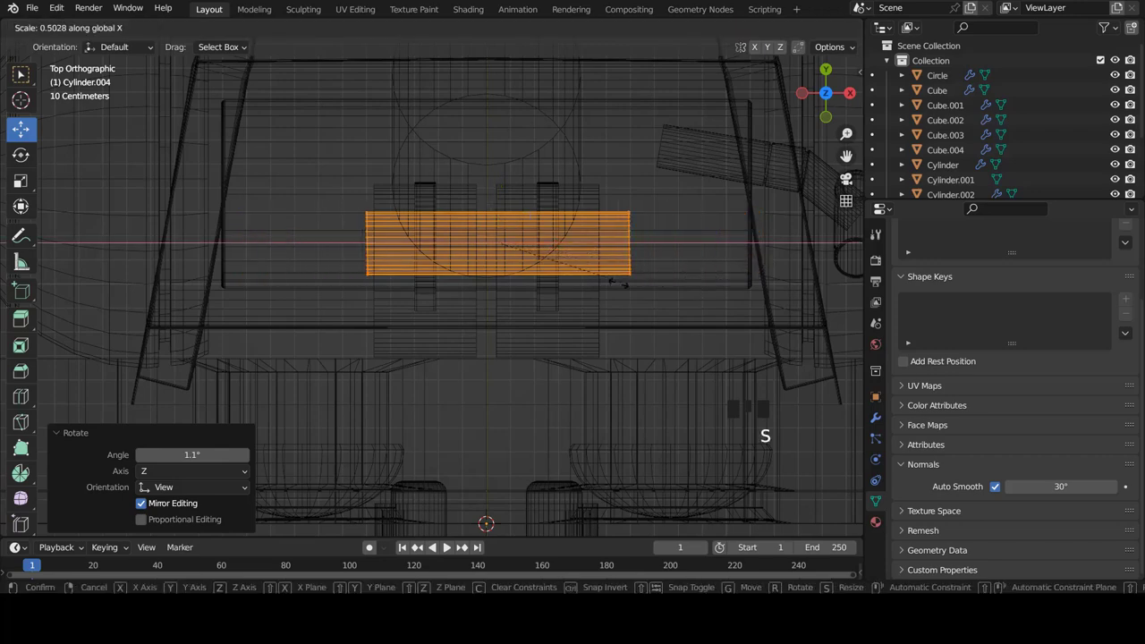
pyautogui.scroll(3)
pyautogui.scroll(-3)
pyautogui.scroll(3)
pyautogui.press('g')
pyautogui.press('s')
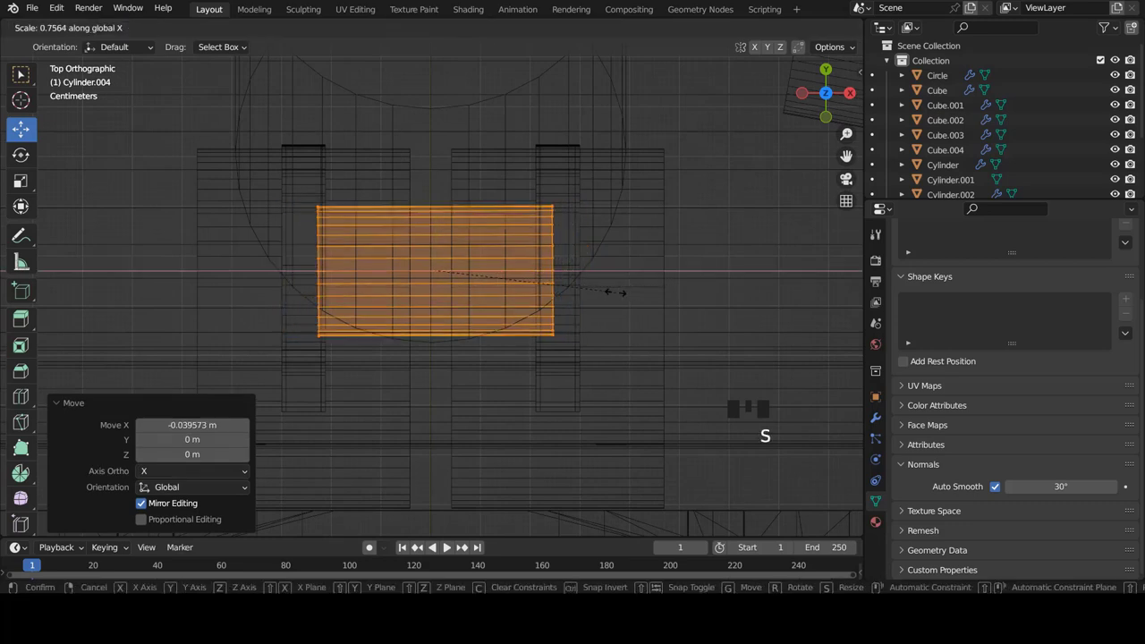
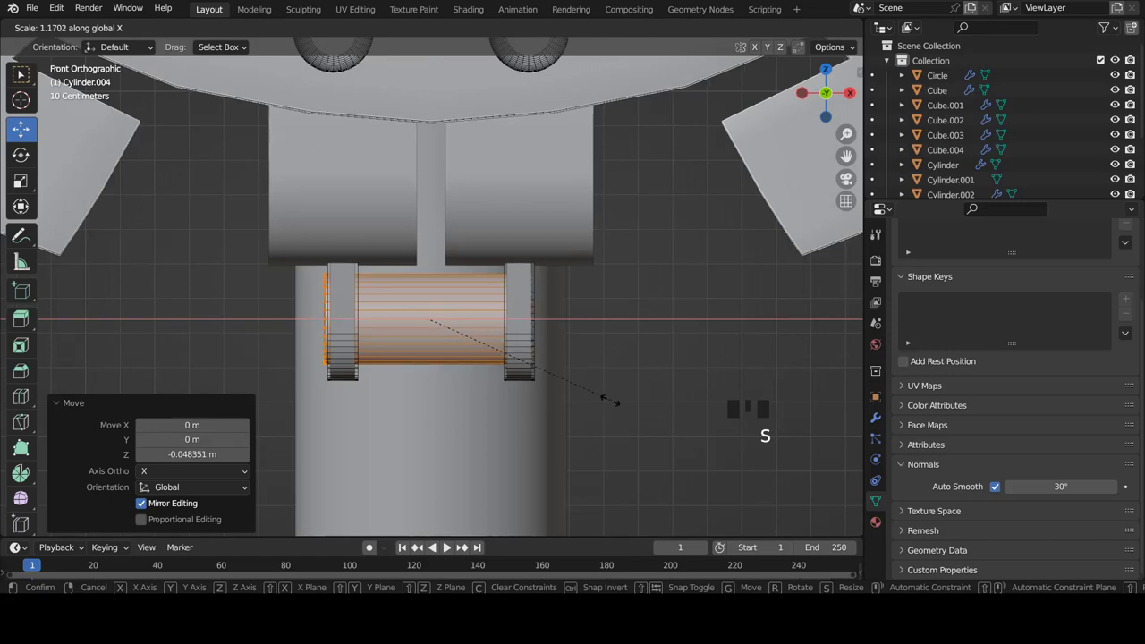
# Step: Confirm the pin's length and check its fit between the tabs from the front view
pyautogui.press('z')
pyautogui.scroll(3)
pyautogui.press('z')
pyautogui.scroll(-3)
pyautogui.press('Tab')
pyautogui.scroll(-3)
pyautogui.press('a')
pyautogui.scroll(-3)
pyautogui.scroll(3)
pyautogui.scroll(-3)
pyautogui.moveTo(479, 294); pyautogui.dragTo(412, 305)
pyautogui.scroll(3)
pyautogui.rightClick(477, 300)
pyautogui.scroll(-3)
pyautogui.moveTo(422, 309); pyautogui.dragTo(405, 309)
pyautogui.press('KP_1')
# Step: Select the neck cylinder's whole mesh in Edit Mode and duplicate it with Shift+D
pyautogui.press('Tab')
pyautogui.press('a')
pyautogui.press('Tab')
pyautogui.rightClick(446, 355)
pyautogui.press('Tab')
pyautogui.press('a')
pyautogui.press('a')
pyautogui.press('shift+d')
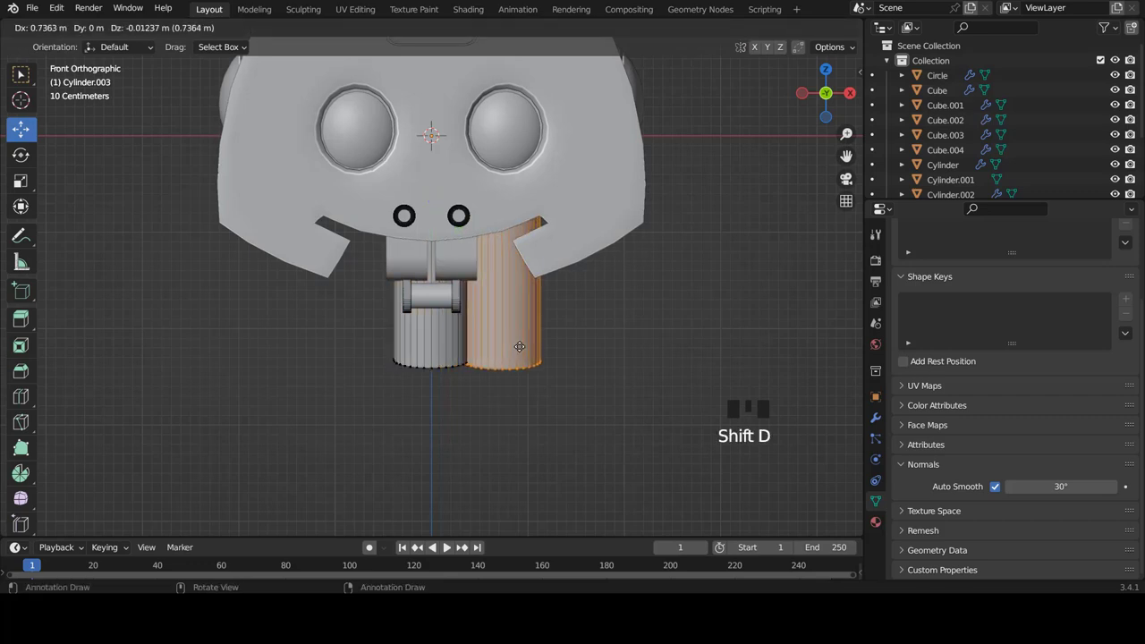
# Step: Shrink the copy into a slim tube beside the neck and separate it with P > Selection
pyautogui.press('s')
pyautogui.press('g')
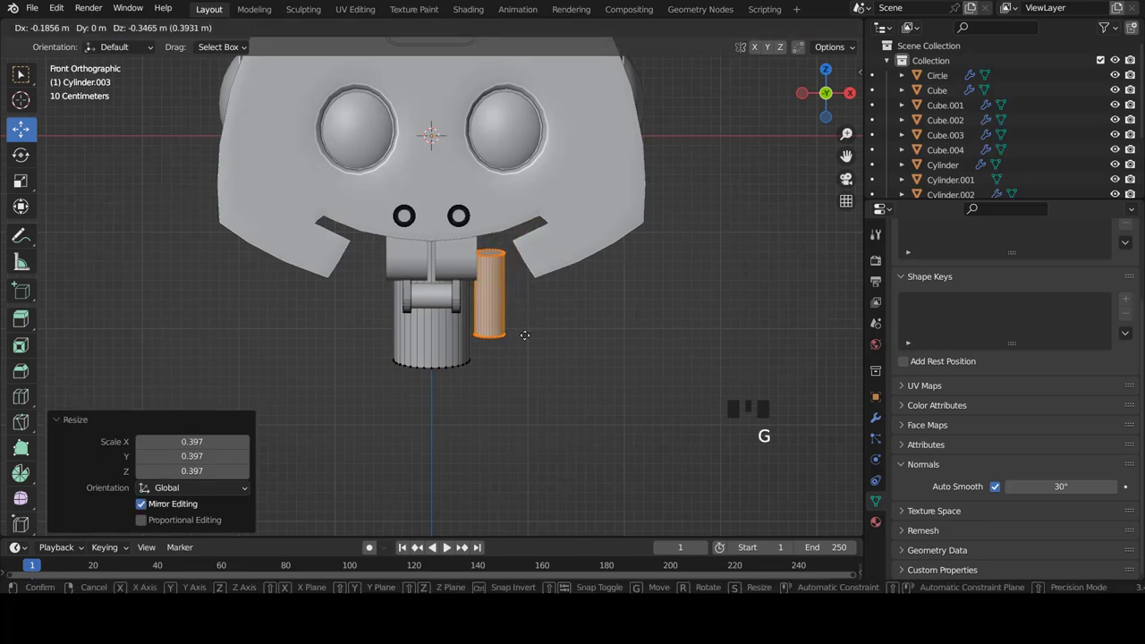
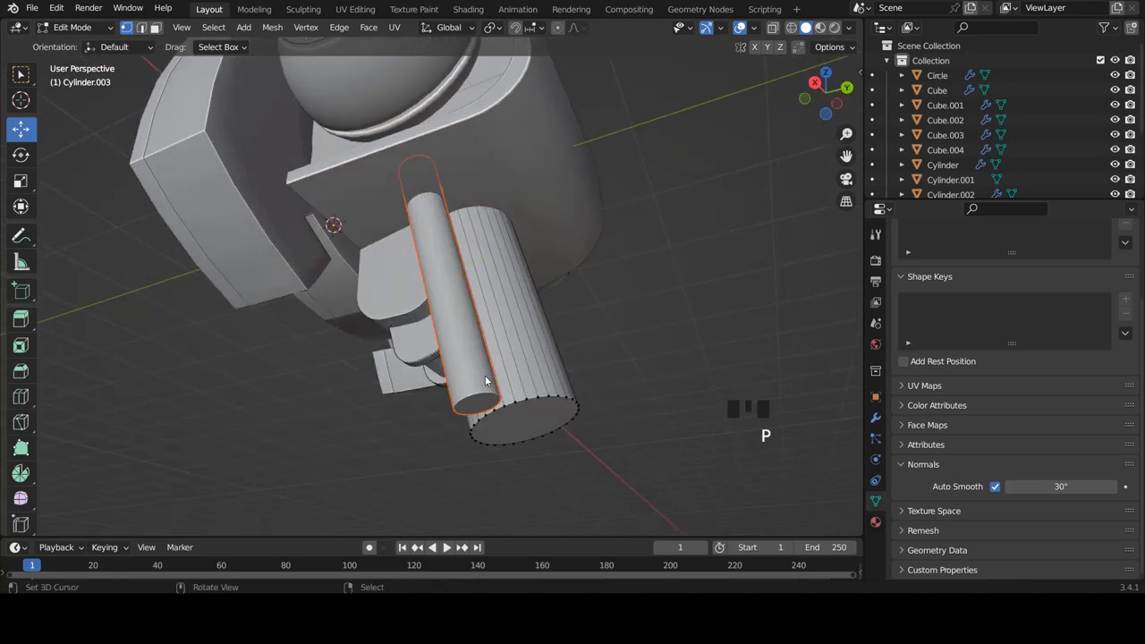
pyautogui.press('KP_1')
pyautogui.press('Tab')
pyautogui.rightClick(512, 390)
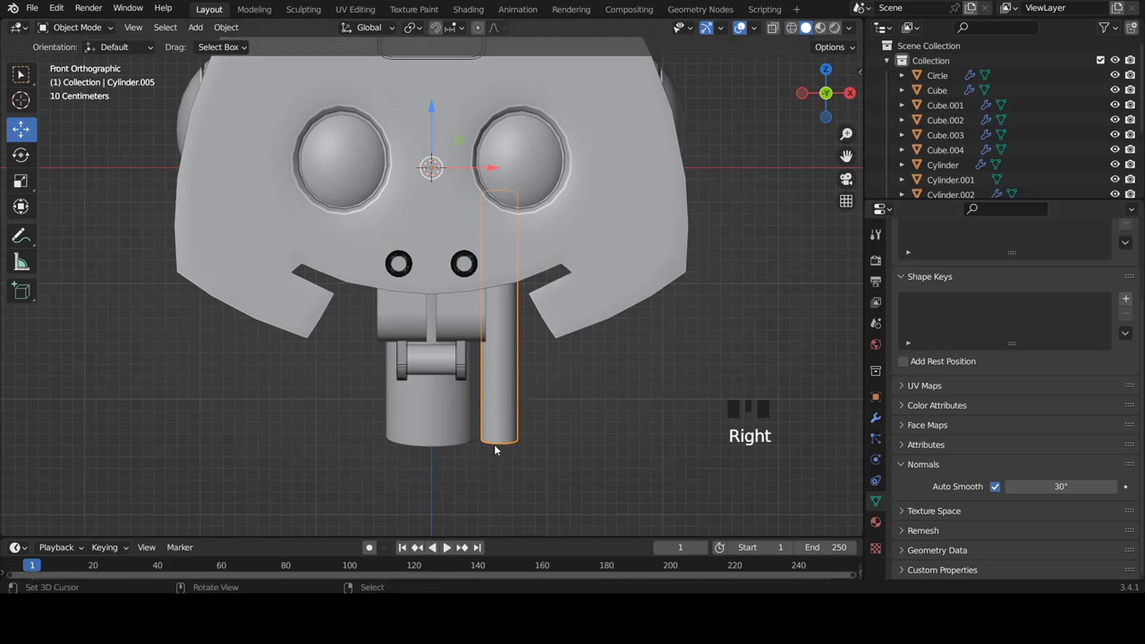
pyautogui.click(875, 419)
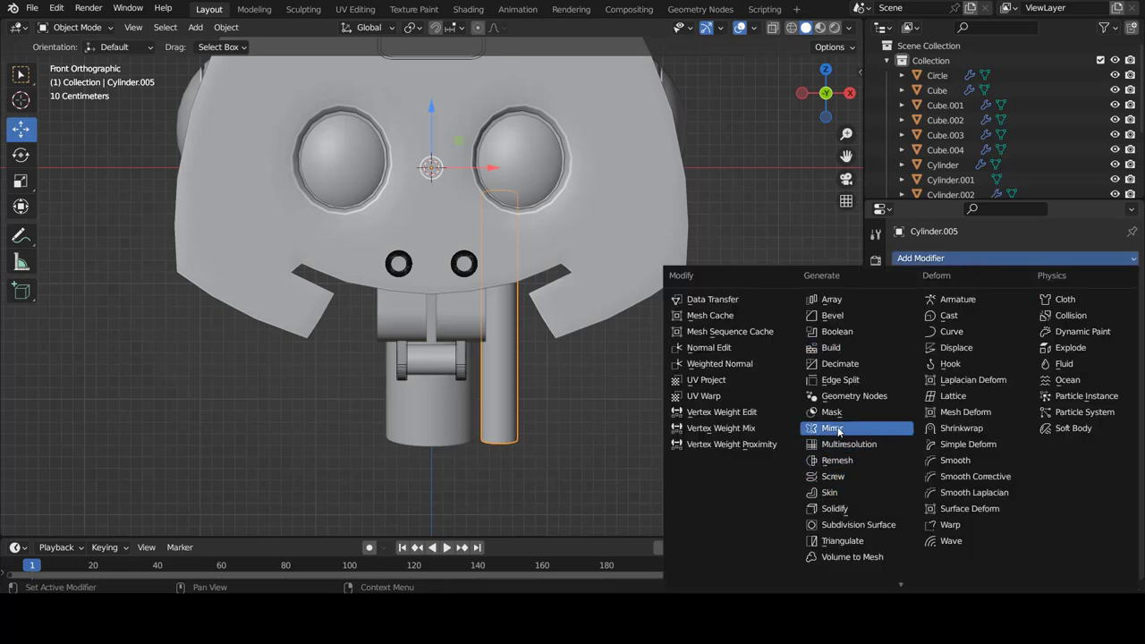
# Step: Add a Mirror modifier to the piston tube so a matching tube stands across the neck
pyautogui.moveTo(838, 428); pyautogui.dragTo(563, 380)
pyautogui.press('a')
pyautogui.scroll(-3)
pyautogui.scroll(3)
pyautogui.scroll(-3)
pyautogui.scroll(3)
pyautogui.press('Tab')
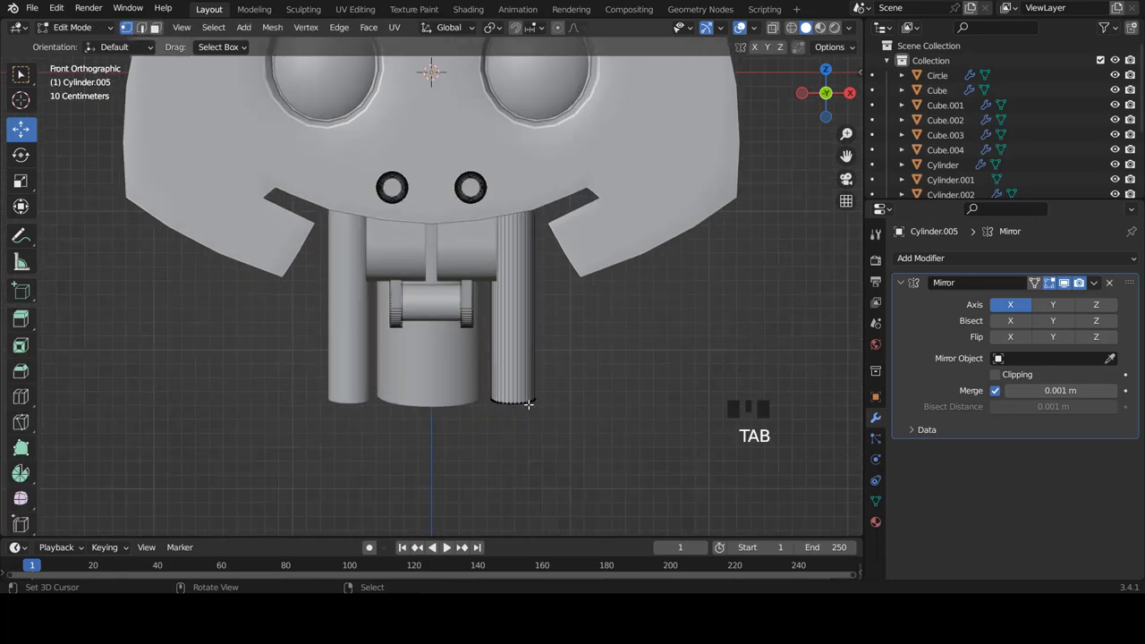
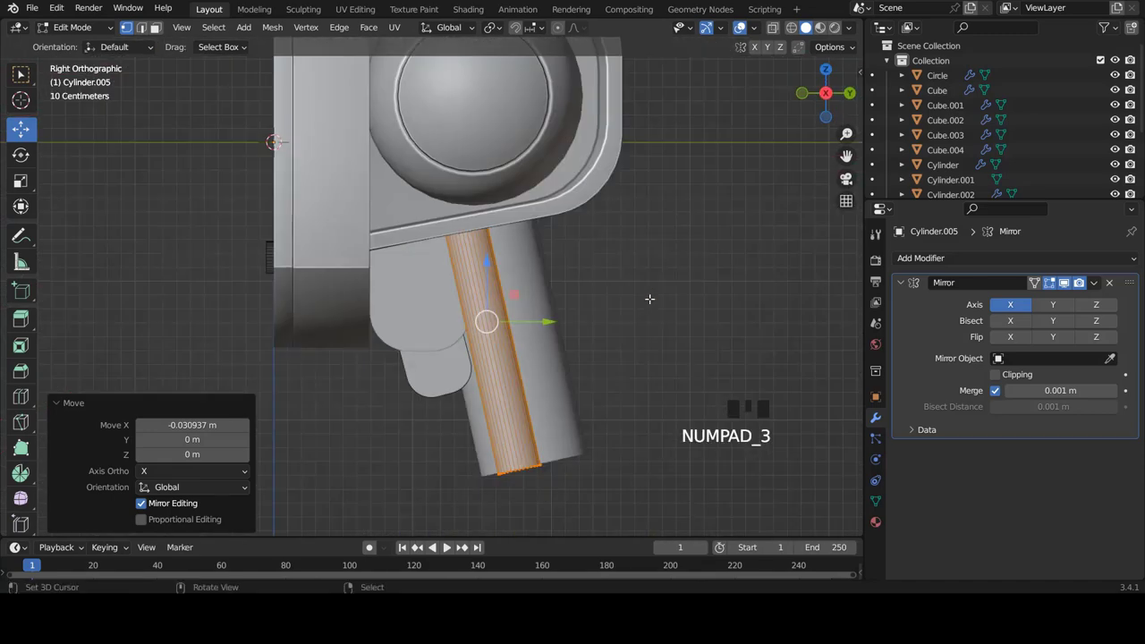
# Step: Duplicate the piston tube mesh and move it down toward the hinge block as small pin stubs
pyautogui.press('shift+d')
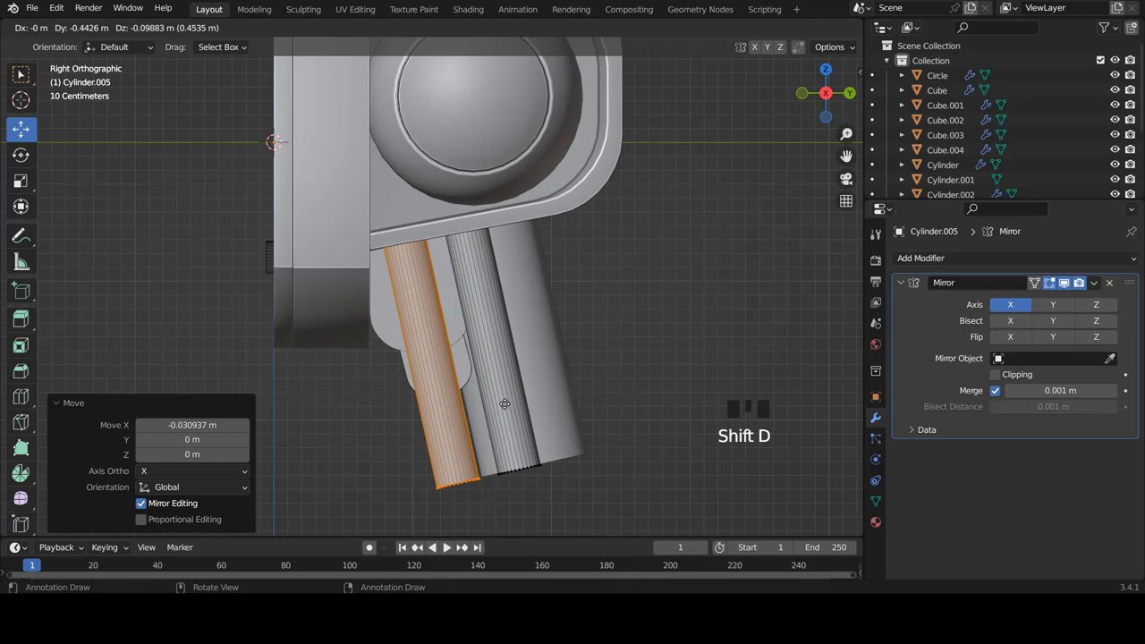
pyautogui.press('KP_1')
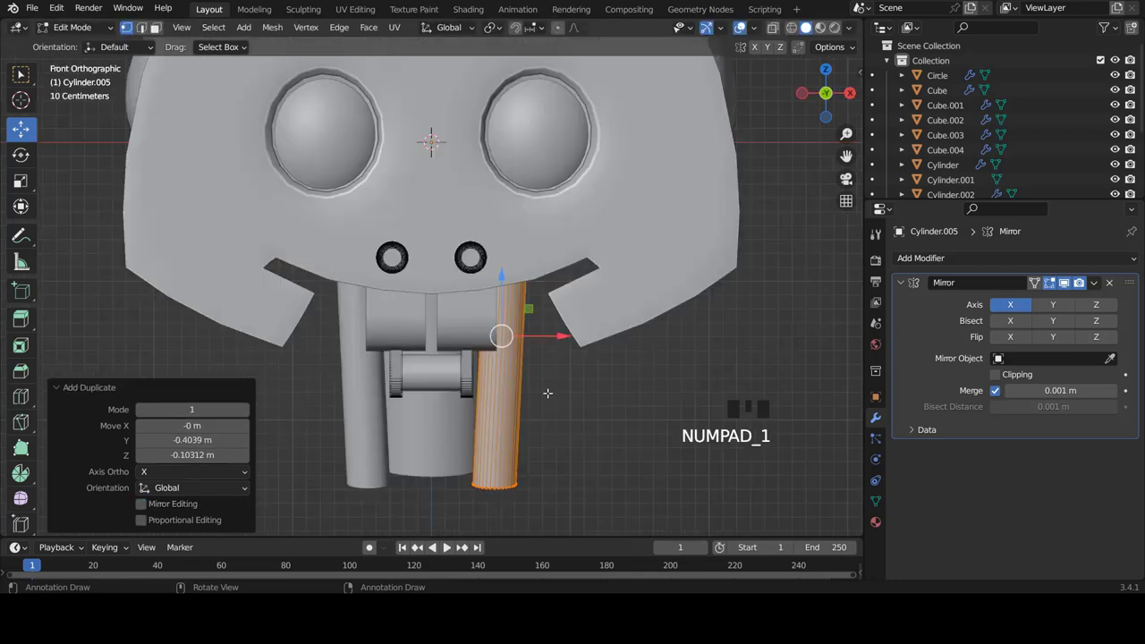
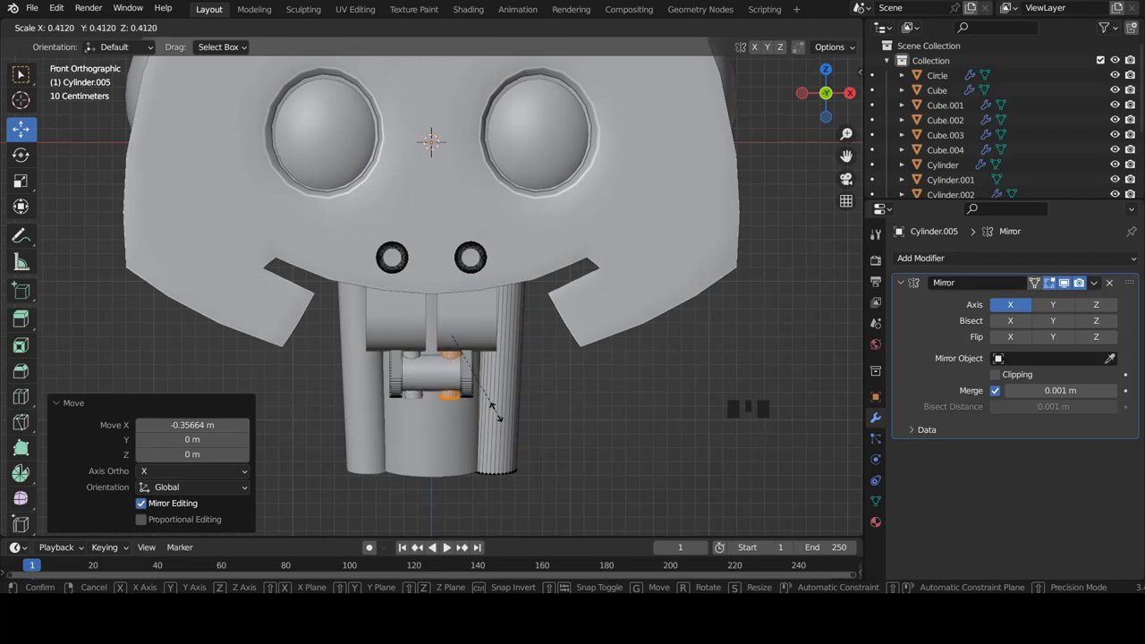
pyautogui.scroll(-3)
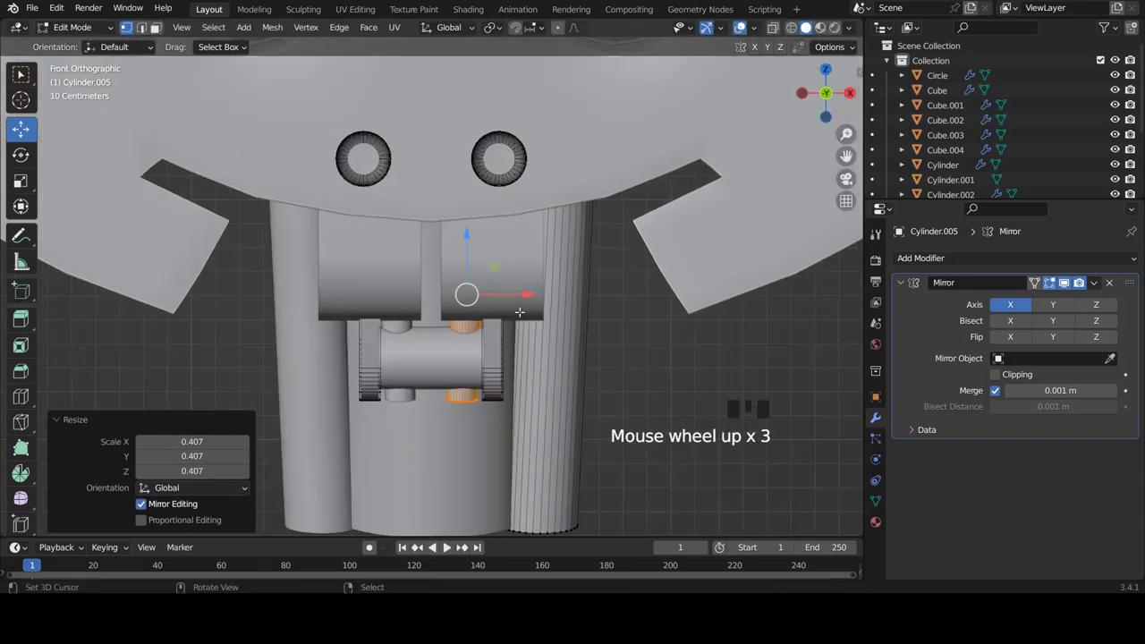
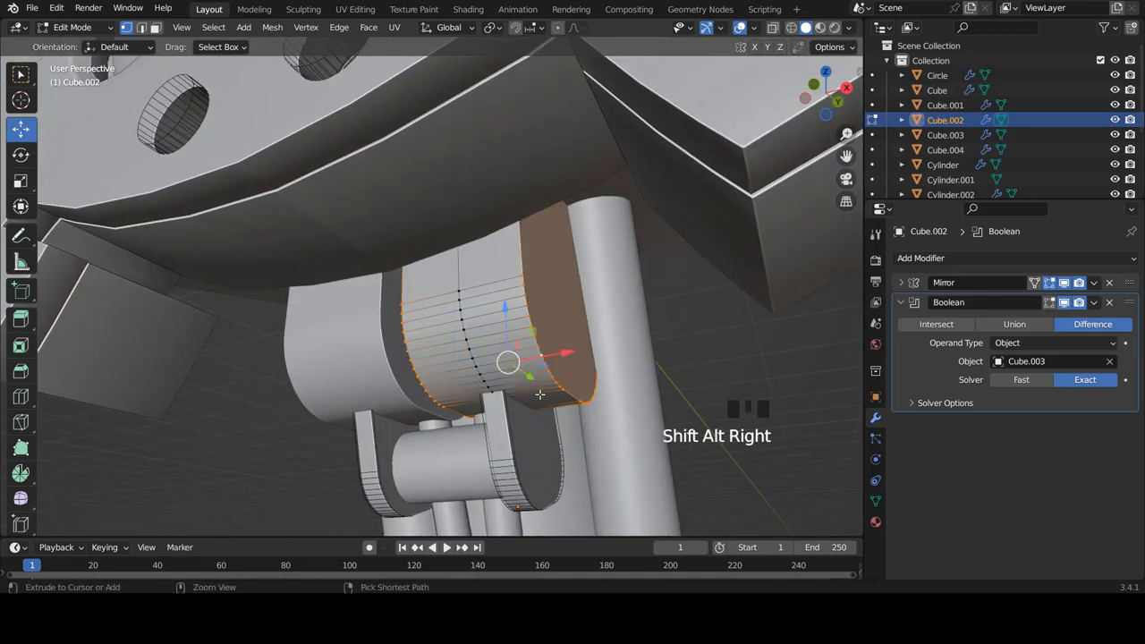
# Step: Bevel the hinge block's selected edge loops with several segments and leave Edit Mode
pyautogui.press('ctrl+b')
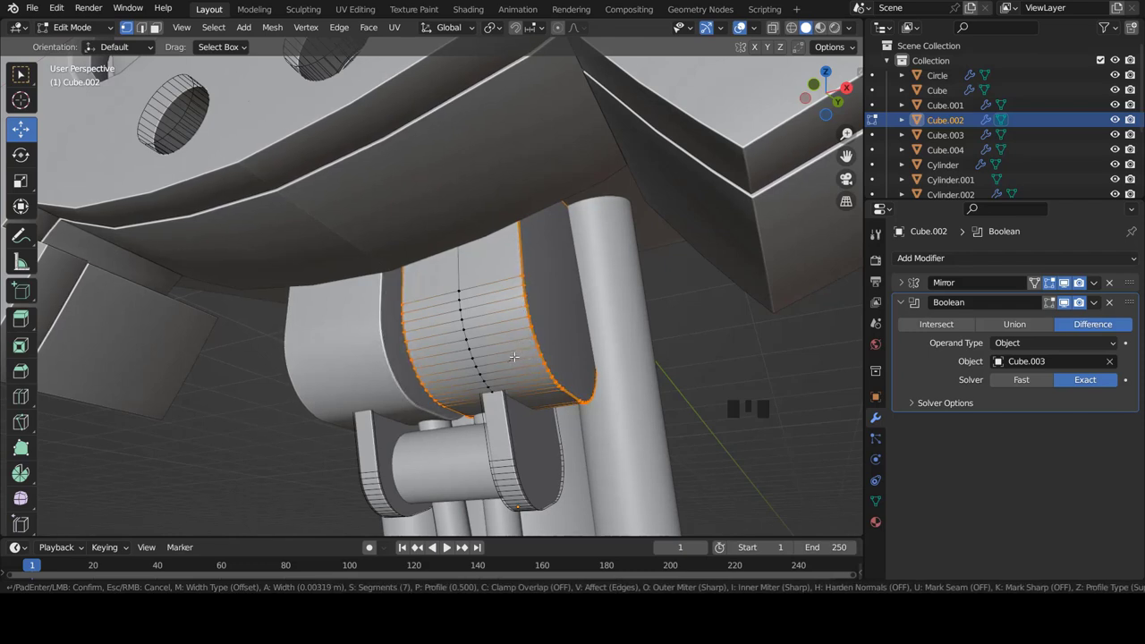
pyautogui.press('Tab')
# Step: Zoom out and orbit in front view to inspect the finished hinge assembly under the head
pyautogui.scroll(-3)
pyautogui.press('KP_1')
pyautogui.press('a')
pyautogui.scroll(-3)
pyautogui.scroll(-3)
pyautogui.scroll(3)
pyautogui.scroll(-3)
pyautogui.moveTo(525, 337); pyautogui.dragTo(411, 281)
pyautogui.scroll(-3)
pyautogui.moveTo(572, 309); pyautogui.dragTo(594, 282)
pyautogui.scroll(-3)
pyautogui.moveTo(530, 279); pyautogui.dragTo(661, 249)
pyautogui.press('KP_1')
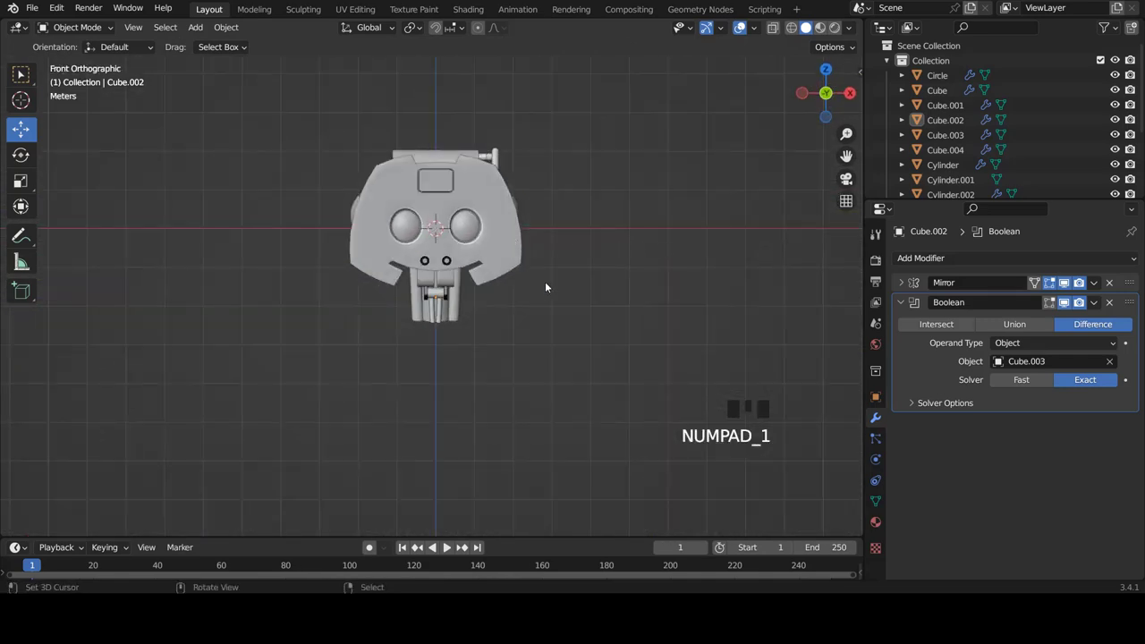
# Step: Bring up the Add menu (Shift+A) to insert a new mesh cylinder below the neck
pyautogui.scroll(-3)
pyautogui.scroll(3)
pyautogui.press('shift+a')
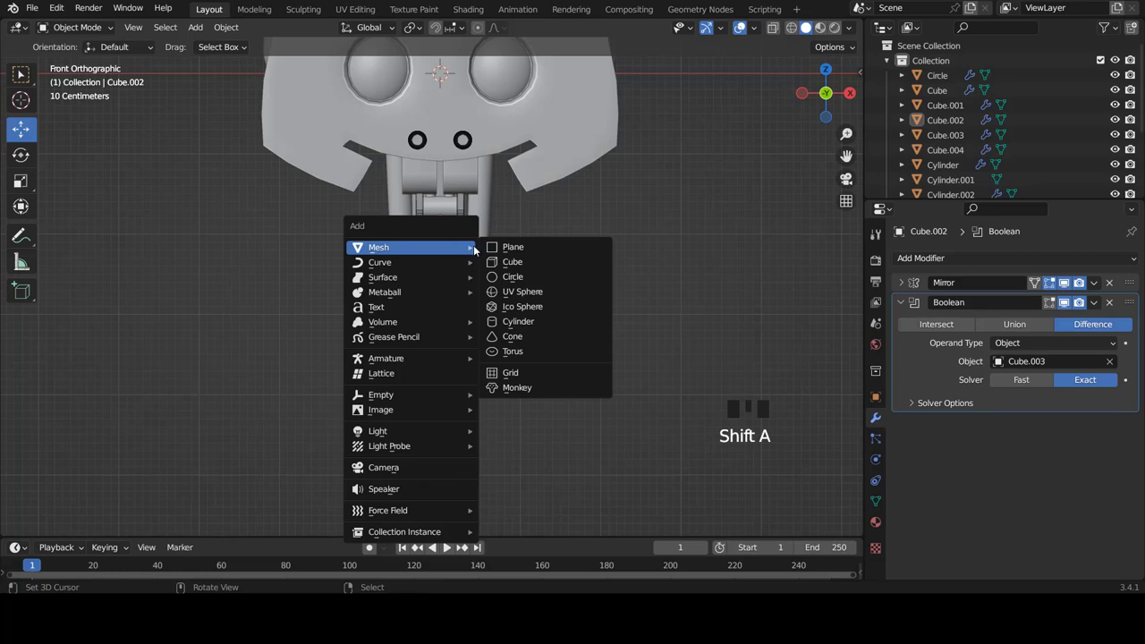
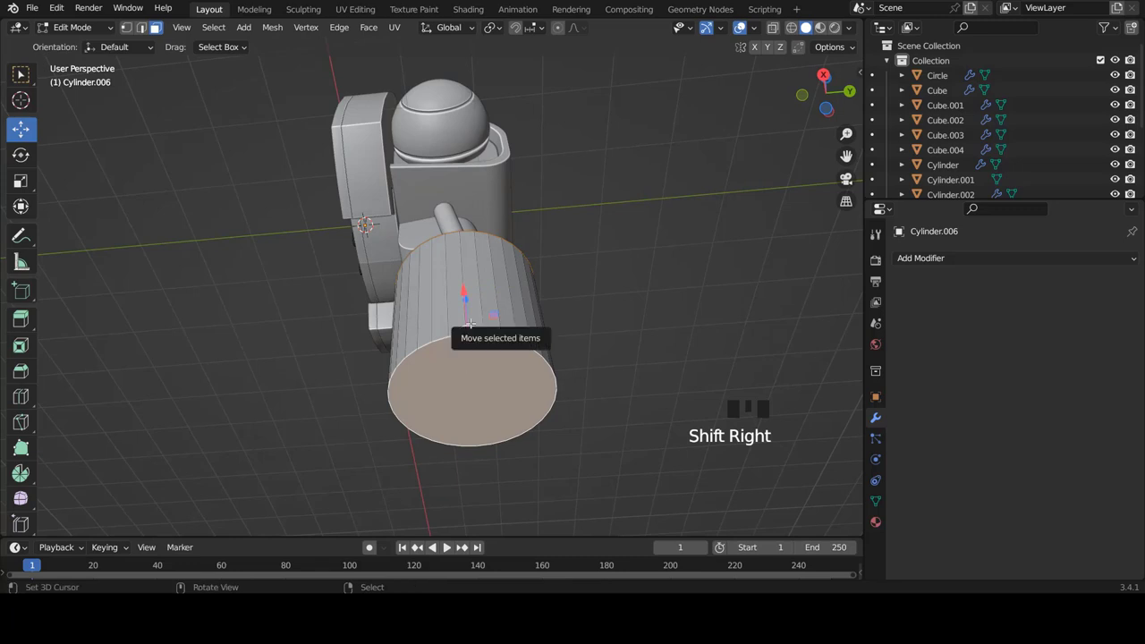
# Step: From front view, flatten the new cylinder along Z into a short collar disc
pyautogui.press('KP_1')
pyautogui.scroll(-3)
pyautogui.scroll(3)
pyautogui.press('a')
pyautogui.press('a')
pyautogui.press('s')
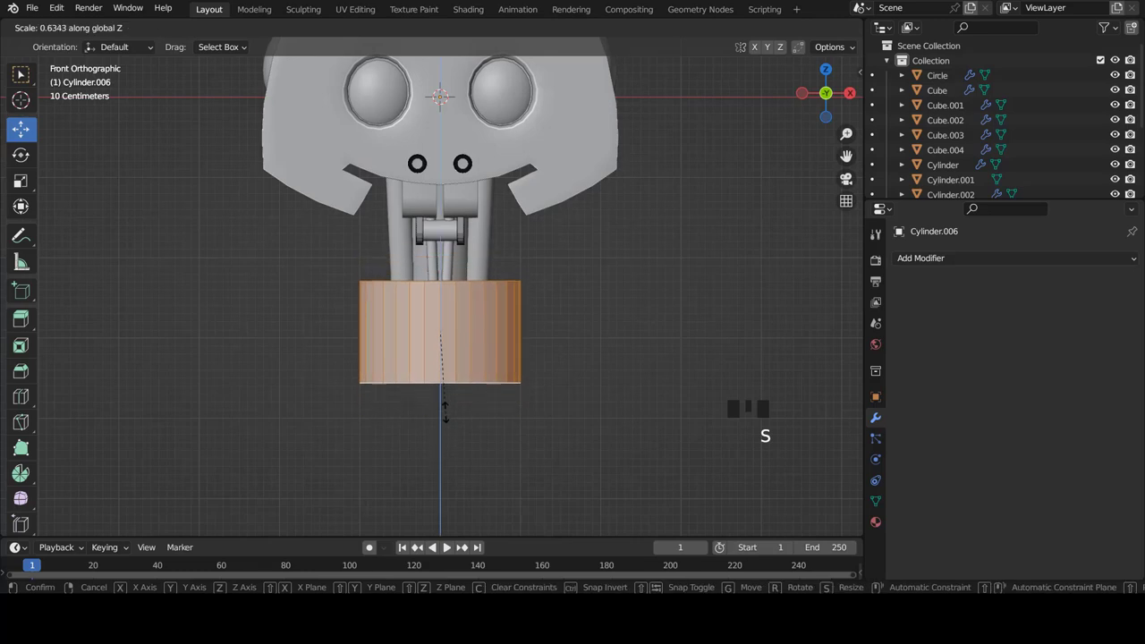
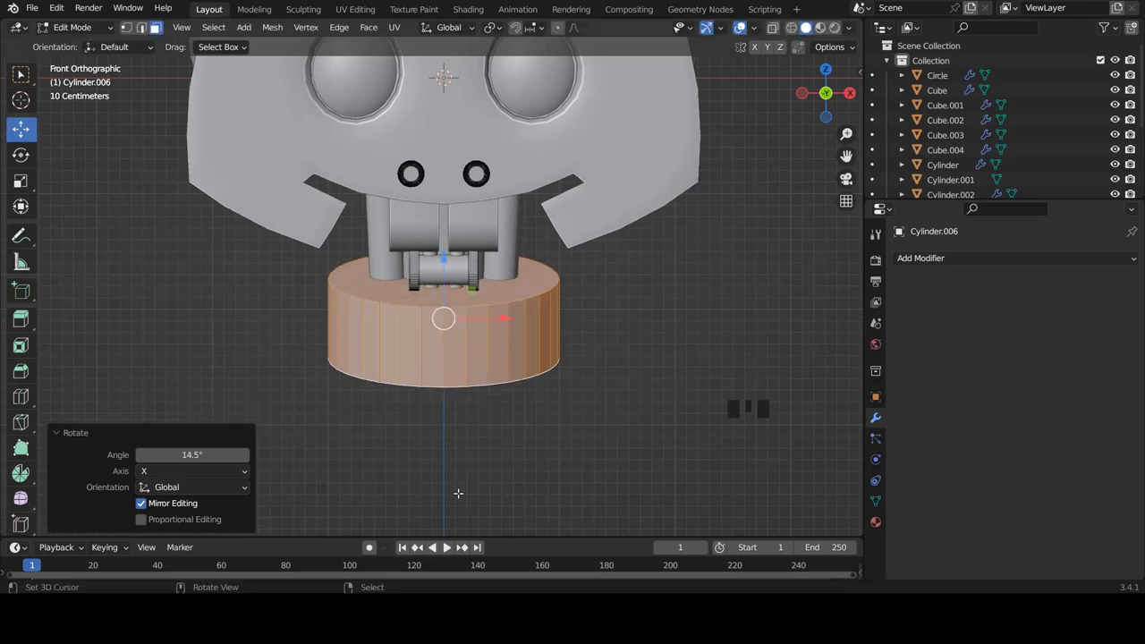
# Step: Shrink the collar uniformly so it fits around the neck base
pyautogui.scroll(-3)
pyautogui.press('s')
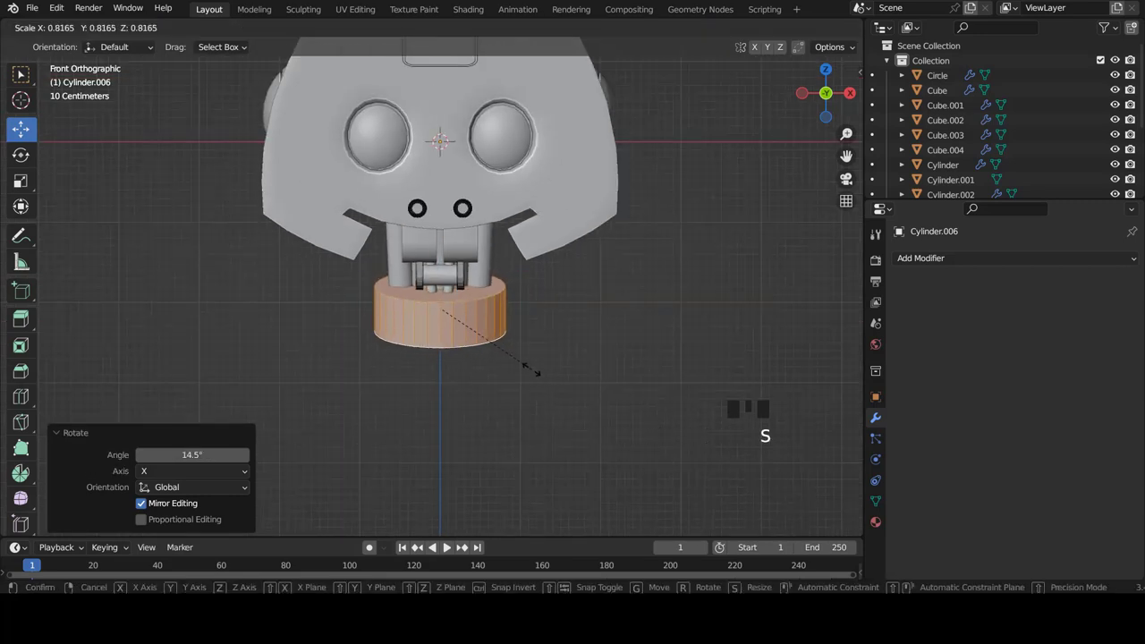
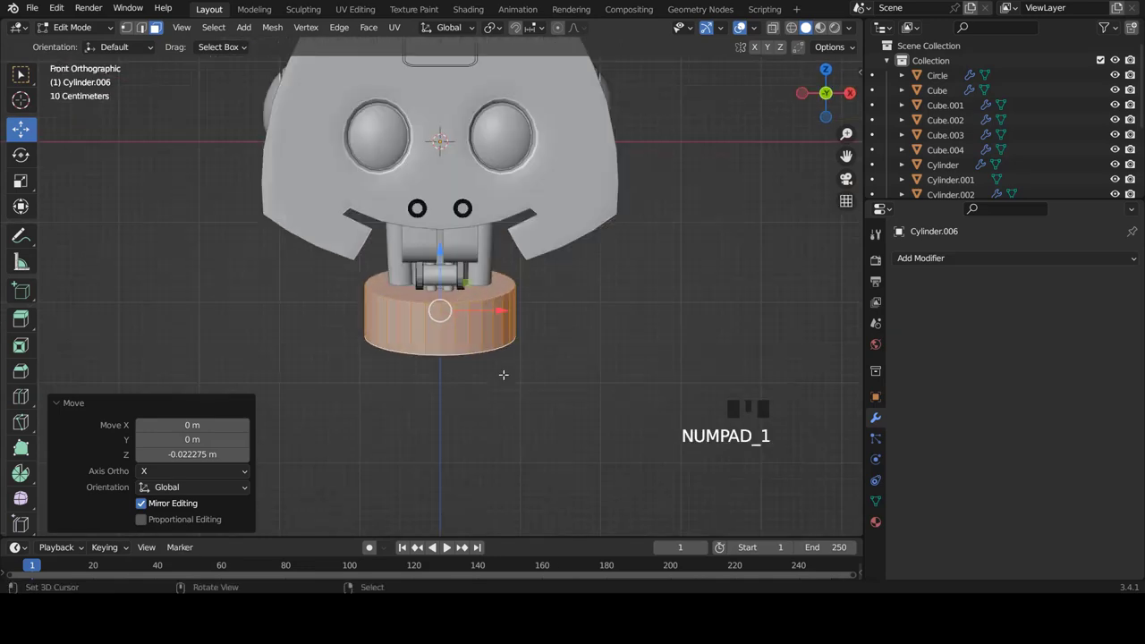
pyautogui.scroll(3)
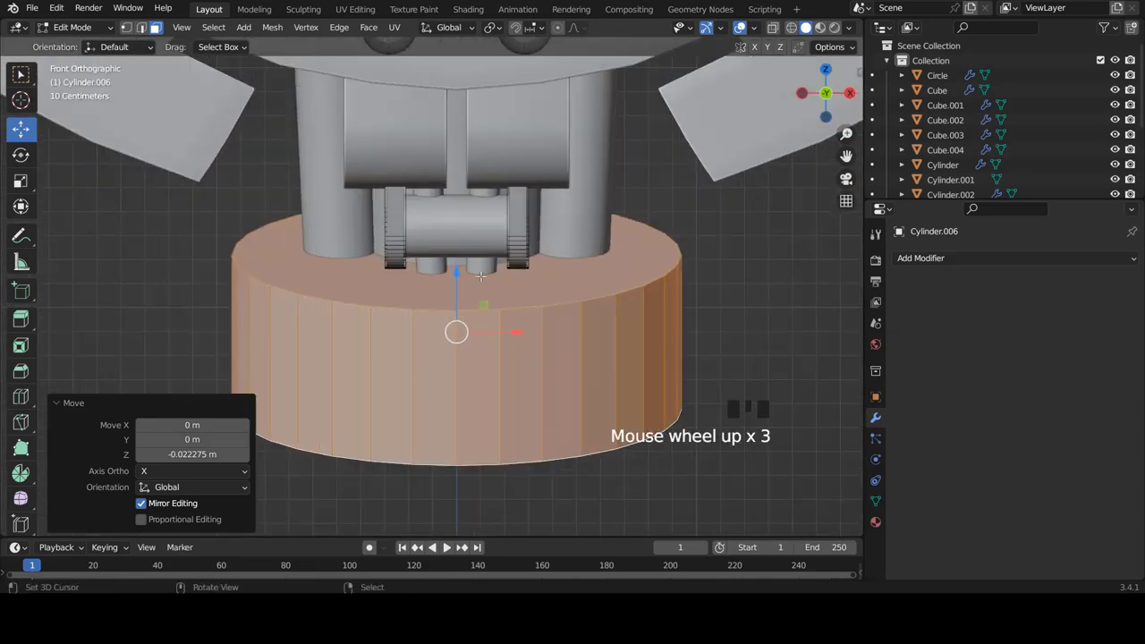
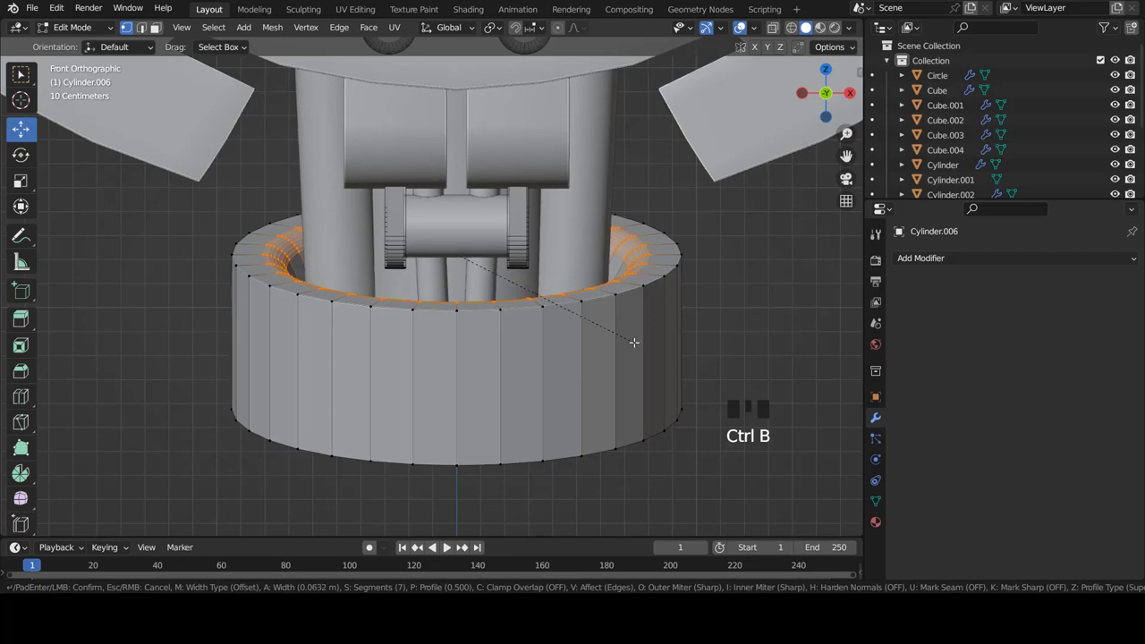
# Step: Leave Edit Mode to check the hollowed ring collar in object mode
pyautogui.press('Tab')
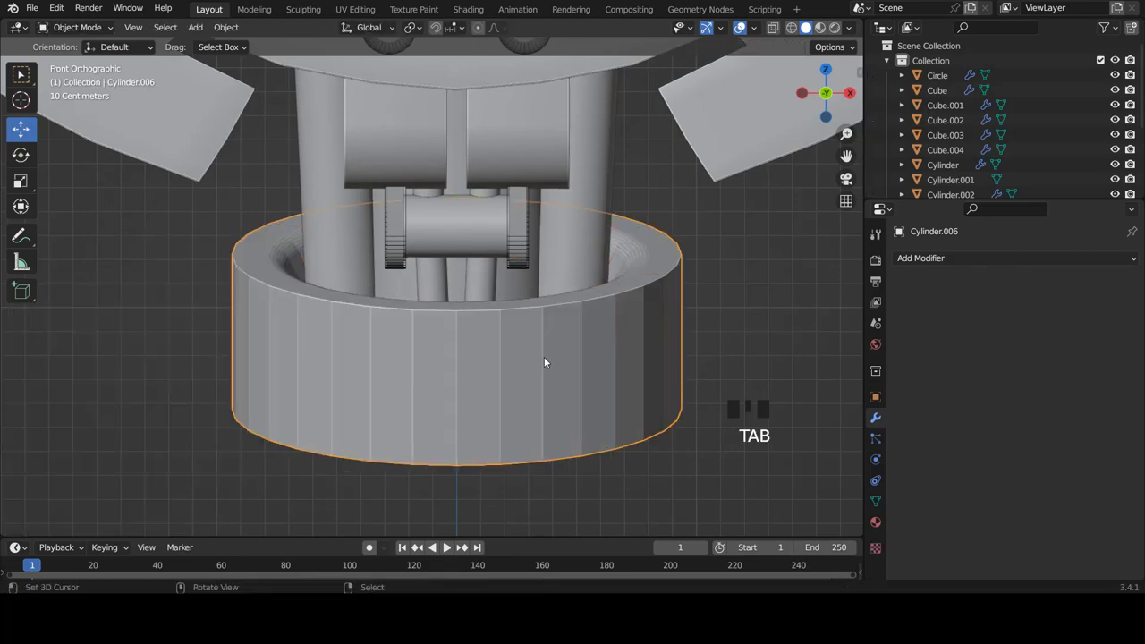
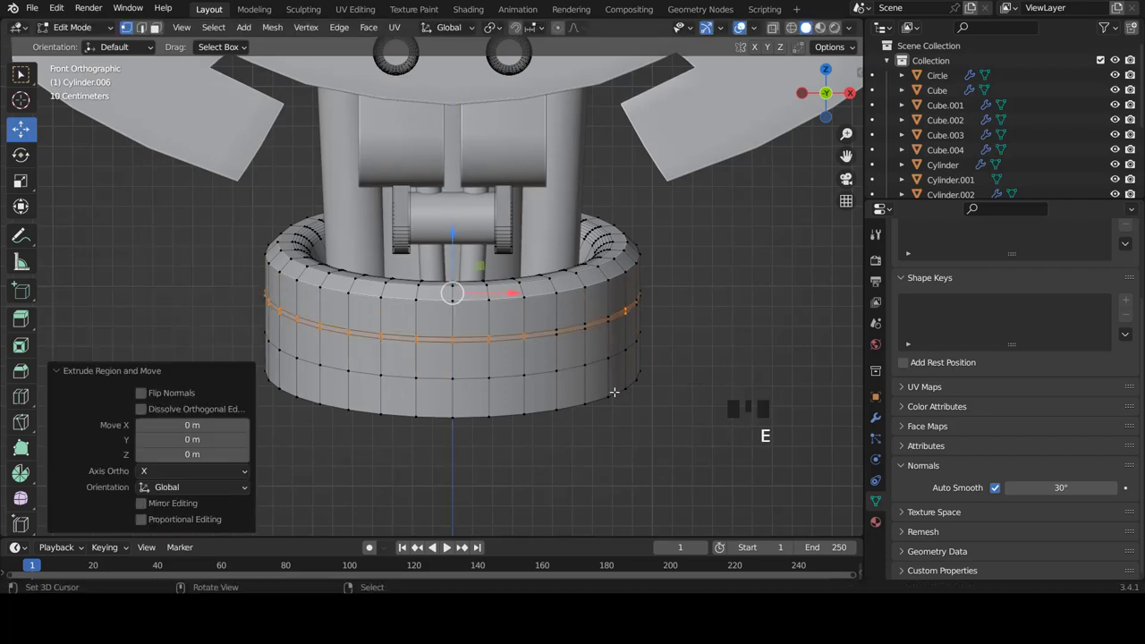
# Step: Scale the extruded side loop inward to form a groove around the collar
pyautogui.press('s')
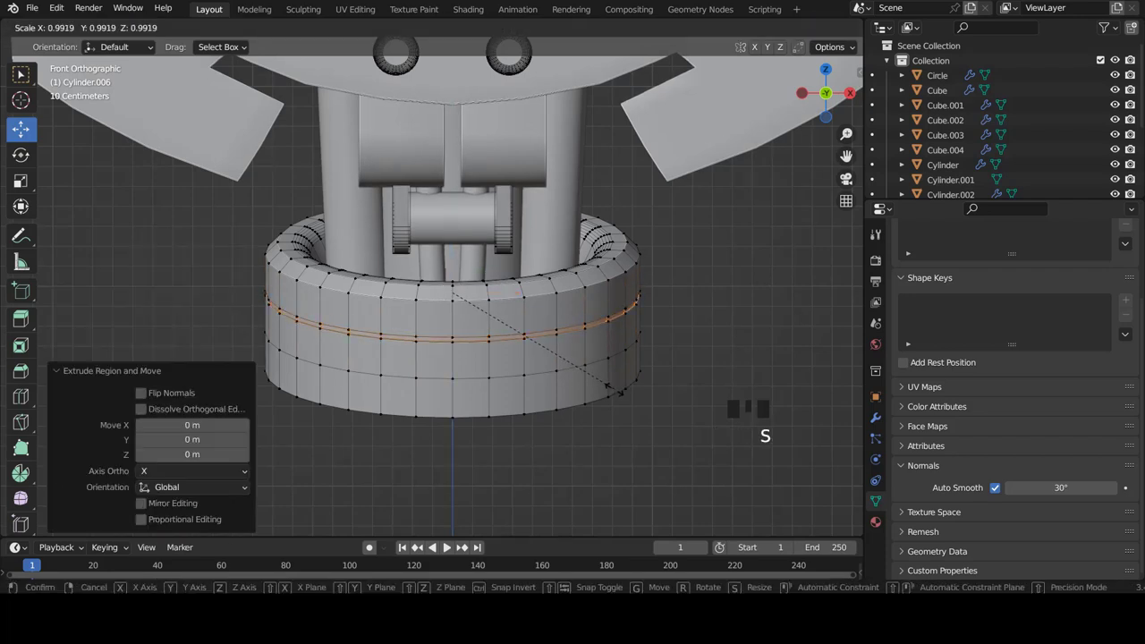
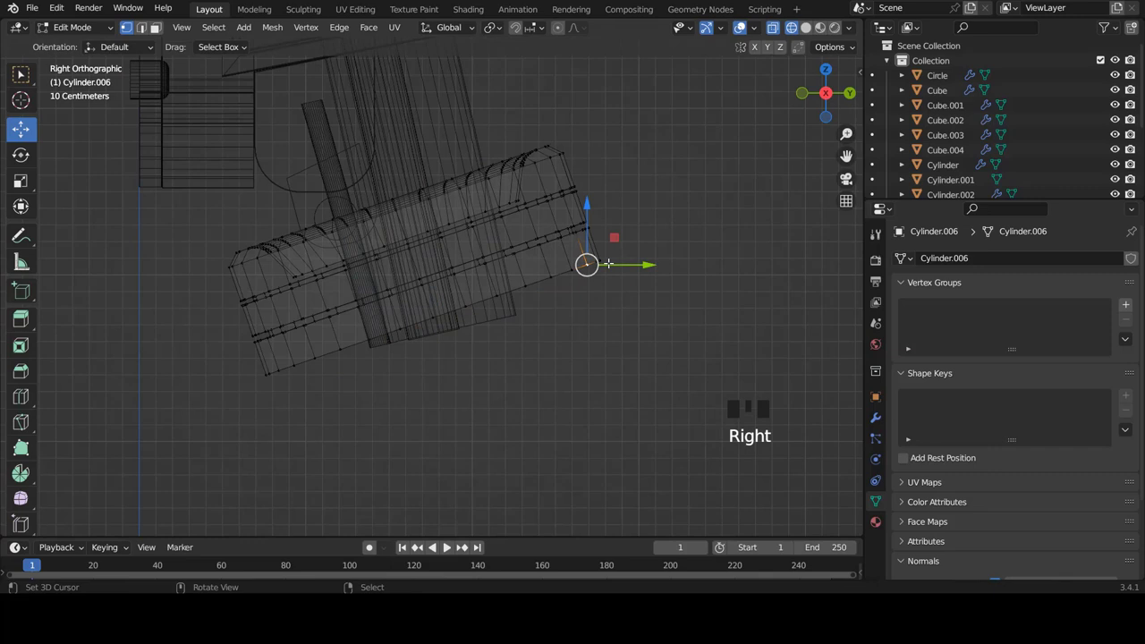
# Step: Circle-select the collar's bottom vertices and rotate/move them on Z to level the base
pyautogui.press('c')
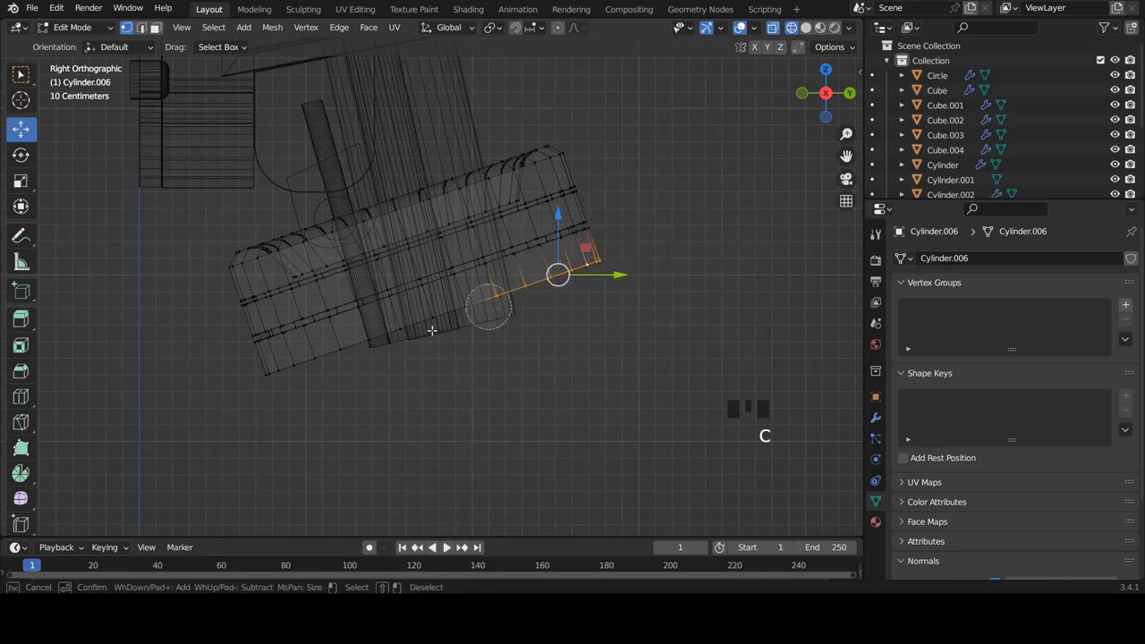
pyautogui.press('g')
pyautogui.press('r')
pyautogui.scroll(3)
pyautogui.press('g')
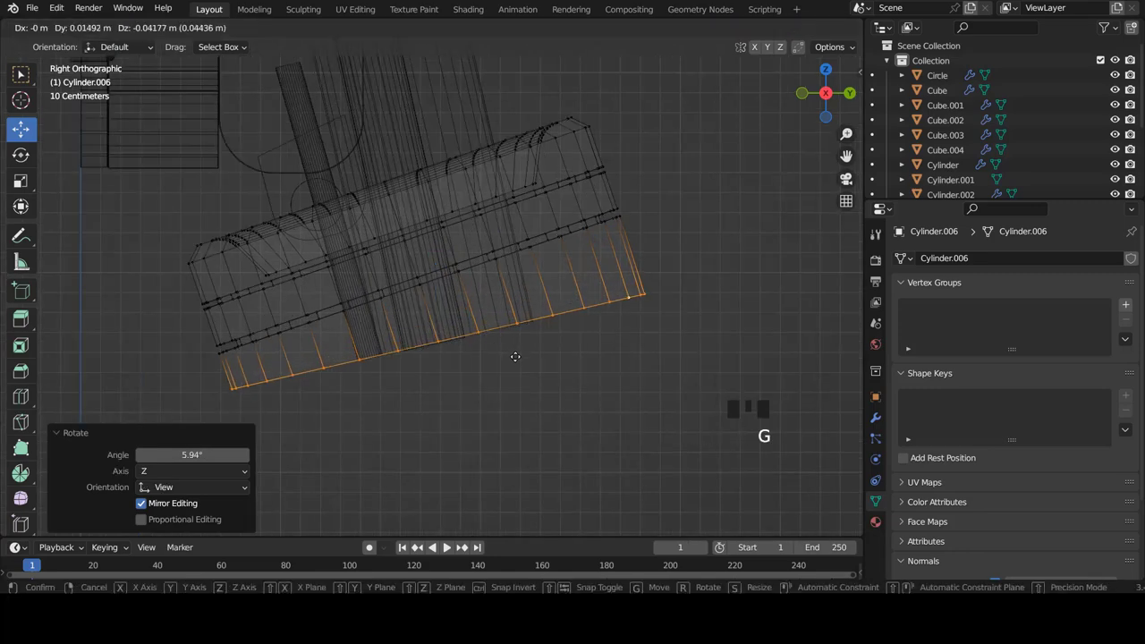
pyautogui.press('z')
pyautogui.scroll(-3)
# Step: Check from right orthographic in X-ray and nudge the bottom vertices slightly down
pyautogui.press('Tab')
pyautogui.press('a')
pyautogui.scroll(-3)
pyautogui.moveTo(466, 331); pyautogui.dragTo(453, 262)
pyautogui.scroll(3)
pyautogui.moveTo(430, 247); pyautogui.dragTo(433, 311)
pyautogui.press('KP_3')
pyautogui.press('Tab')
pyautogui.scroll(3)
pyautogui.press('z')
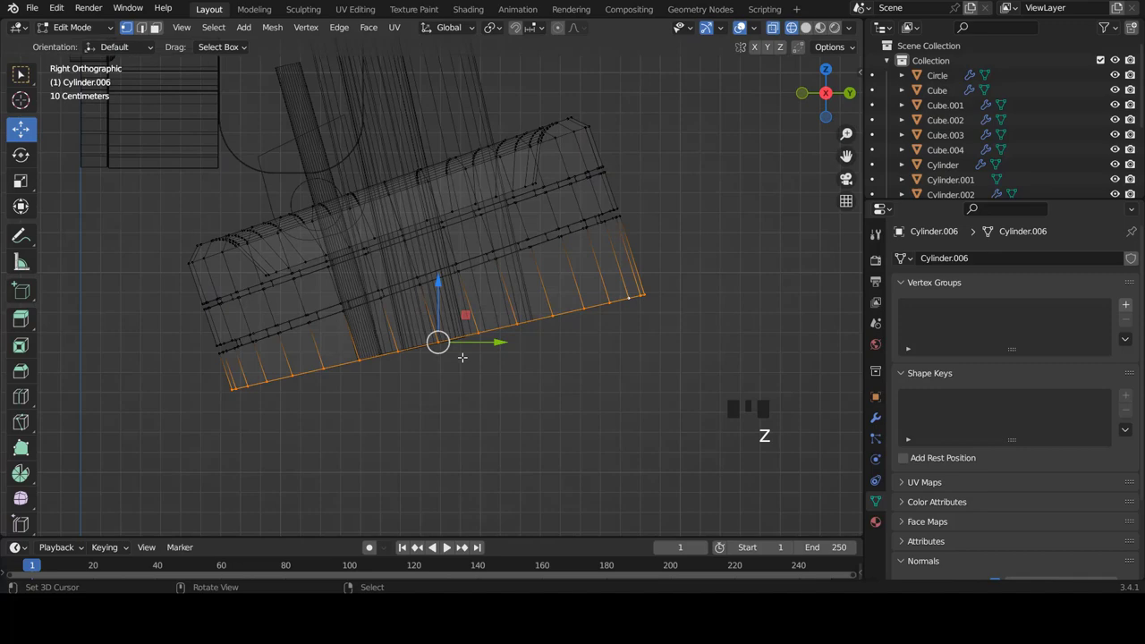
pyautogui.press('g')
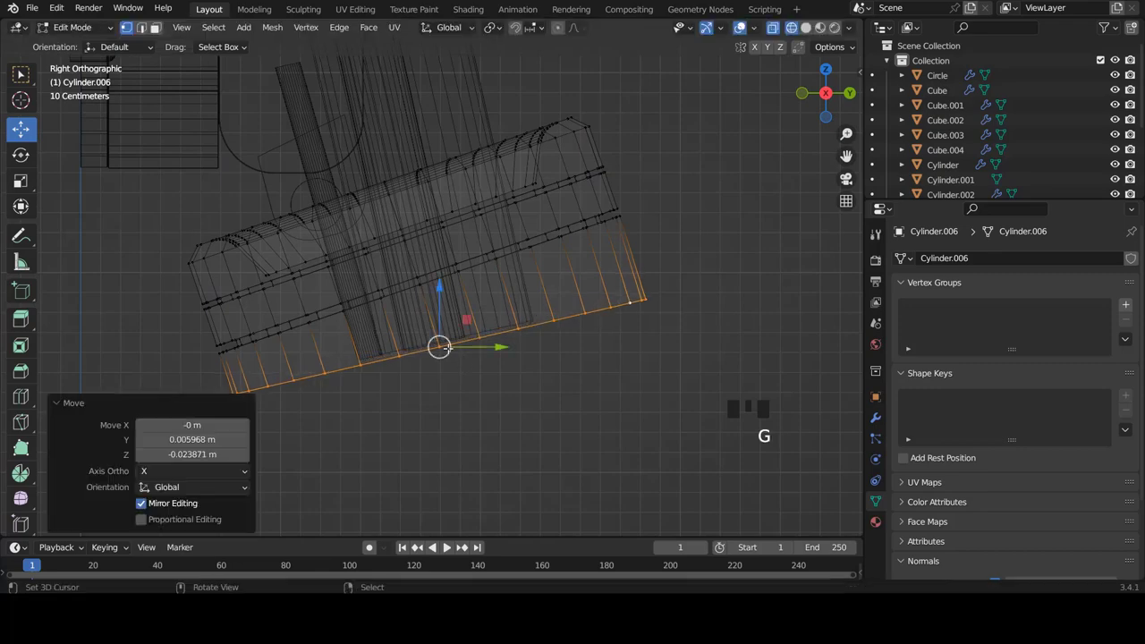
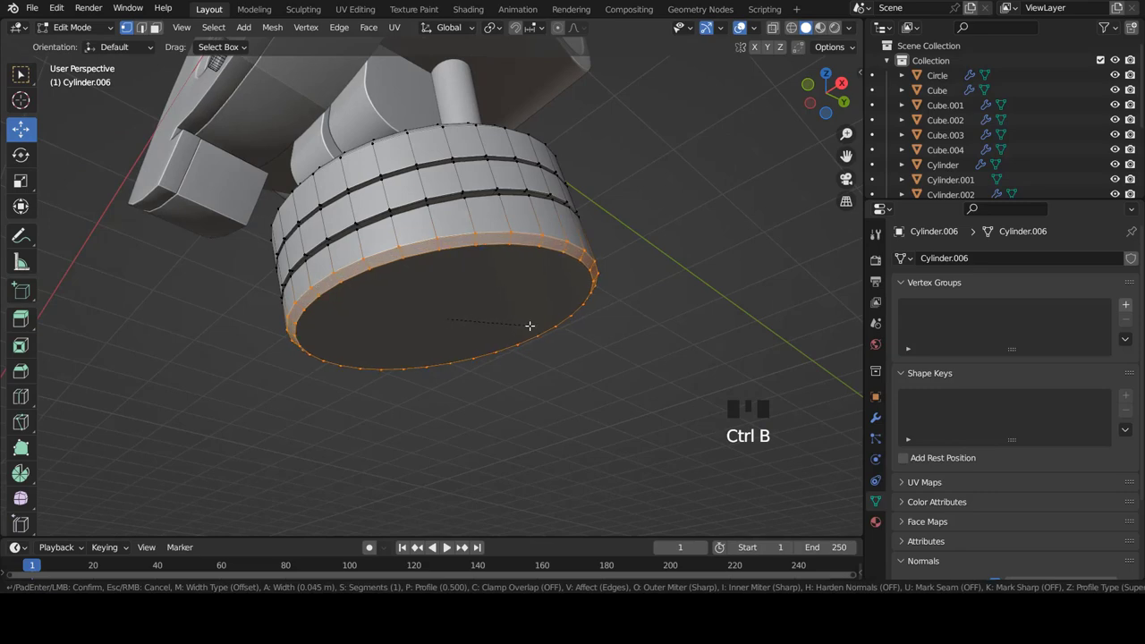
# Step: Bevel the collar's bottom edge, return to object mode in front view and save the file
pyautogui.press('Tab')
pyautogui.scroll(-3)
pyautogui.moveTo(474, 271); pyautogui.dragTo(394, 279)
pyautogui.press('KP_1')
pyautogui.scroll(-3)
pyautogui.press('ctrl+s')
pyautogui.scroll(3)
pyautogui.scroll(-3)
pyautogui.scroll(-3)
pyautogui.scroll(-3)
pyautogui.moveTo(498, 294); pyautogui.dragTo(668, 208)
pyautogui.press('KP_1')
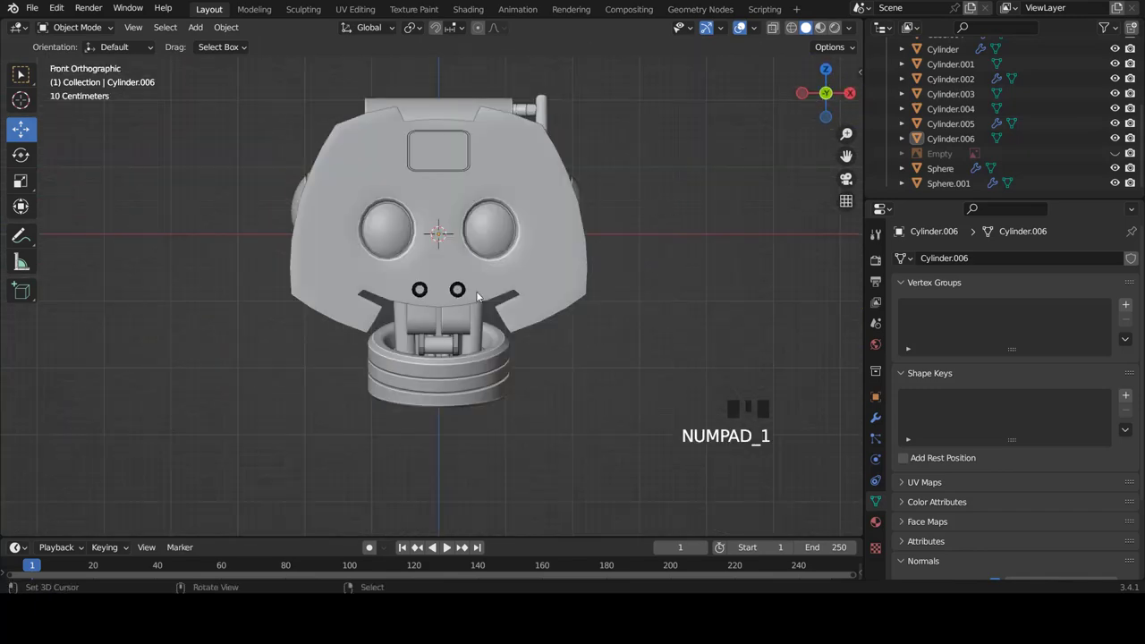
pyautogui.scroll(-3)
pyautogui.scroll(3)
pyautogui.moveTo(418, 264); pyautogui.dragTo(537, 241)
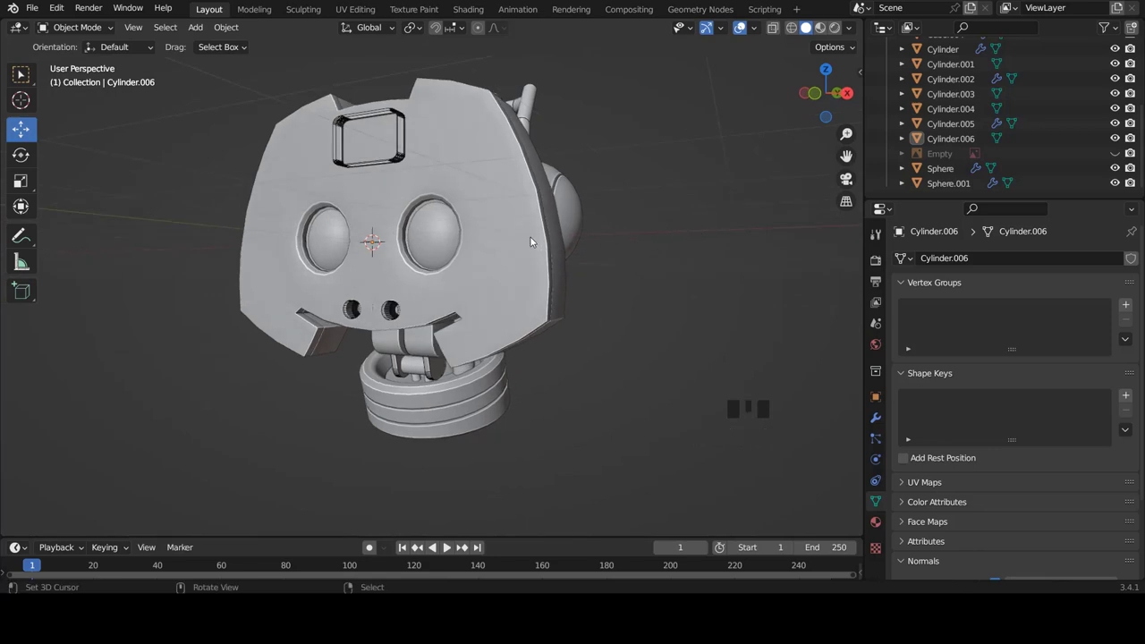
pyautogui.moveTo(523, 213); pyautogui.dragTo(520, 170)
pyautogui.press('KP_1')
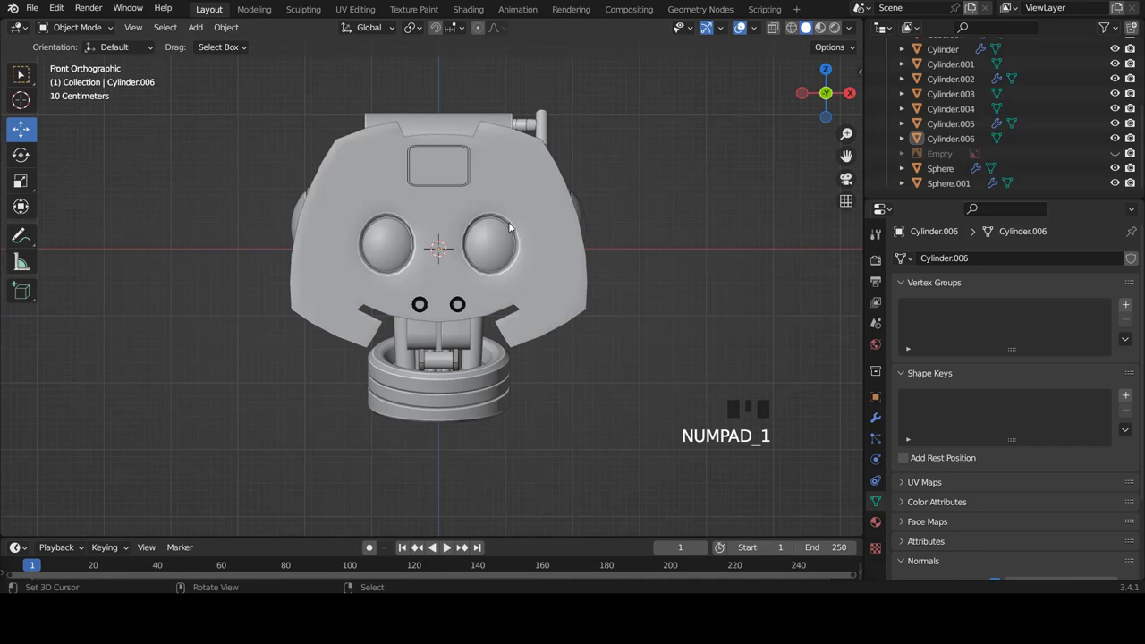
pyautogui.scroll(-3)
pyautogui.scroll(3)
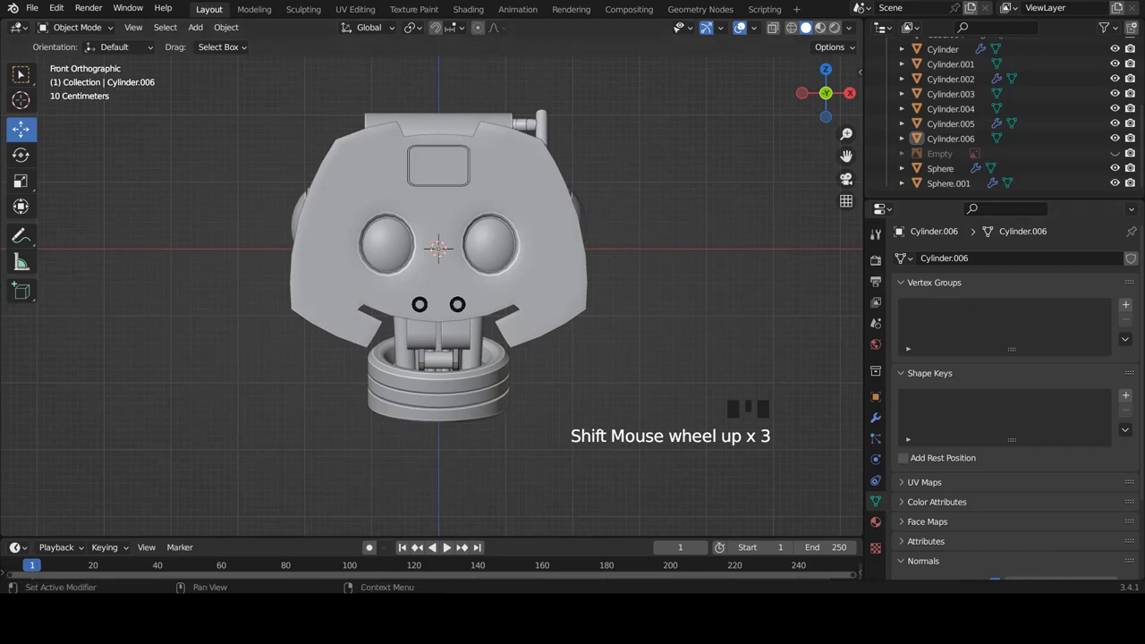